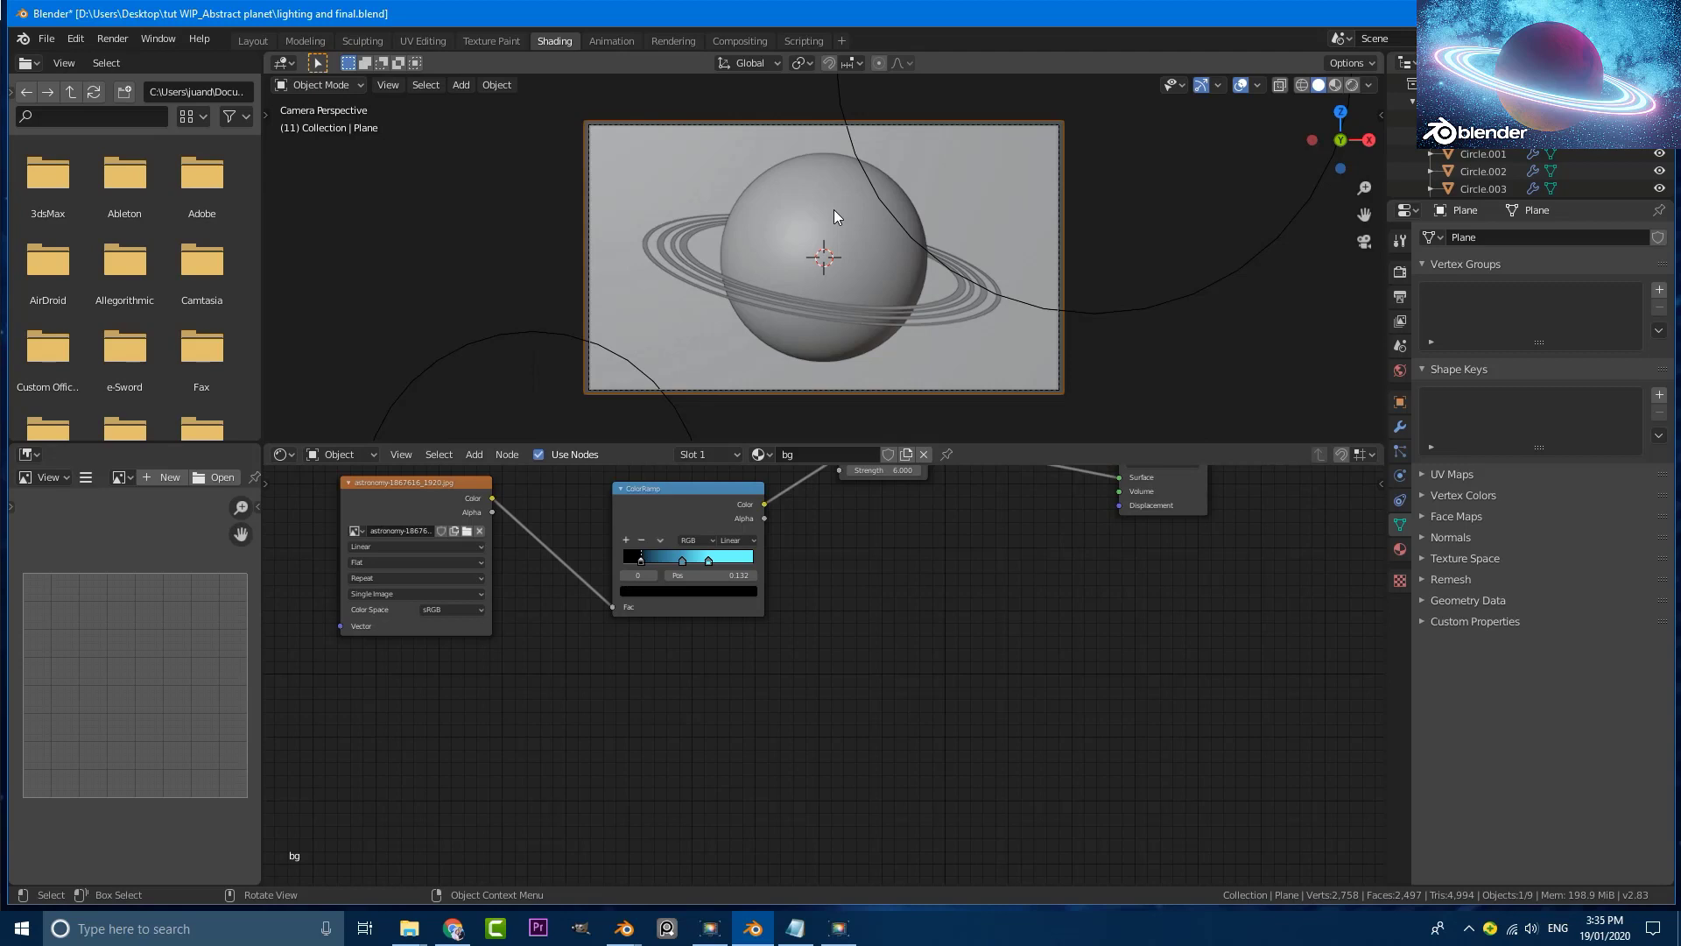
Select every default object and delete the cube, camera and light from the scene.
middle_click(781, 517)
scroll(up, 3)
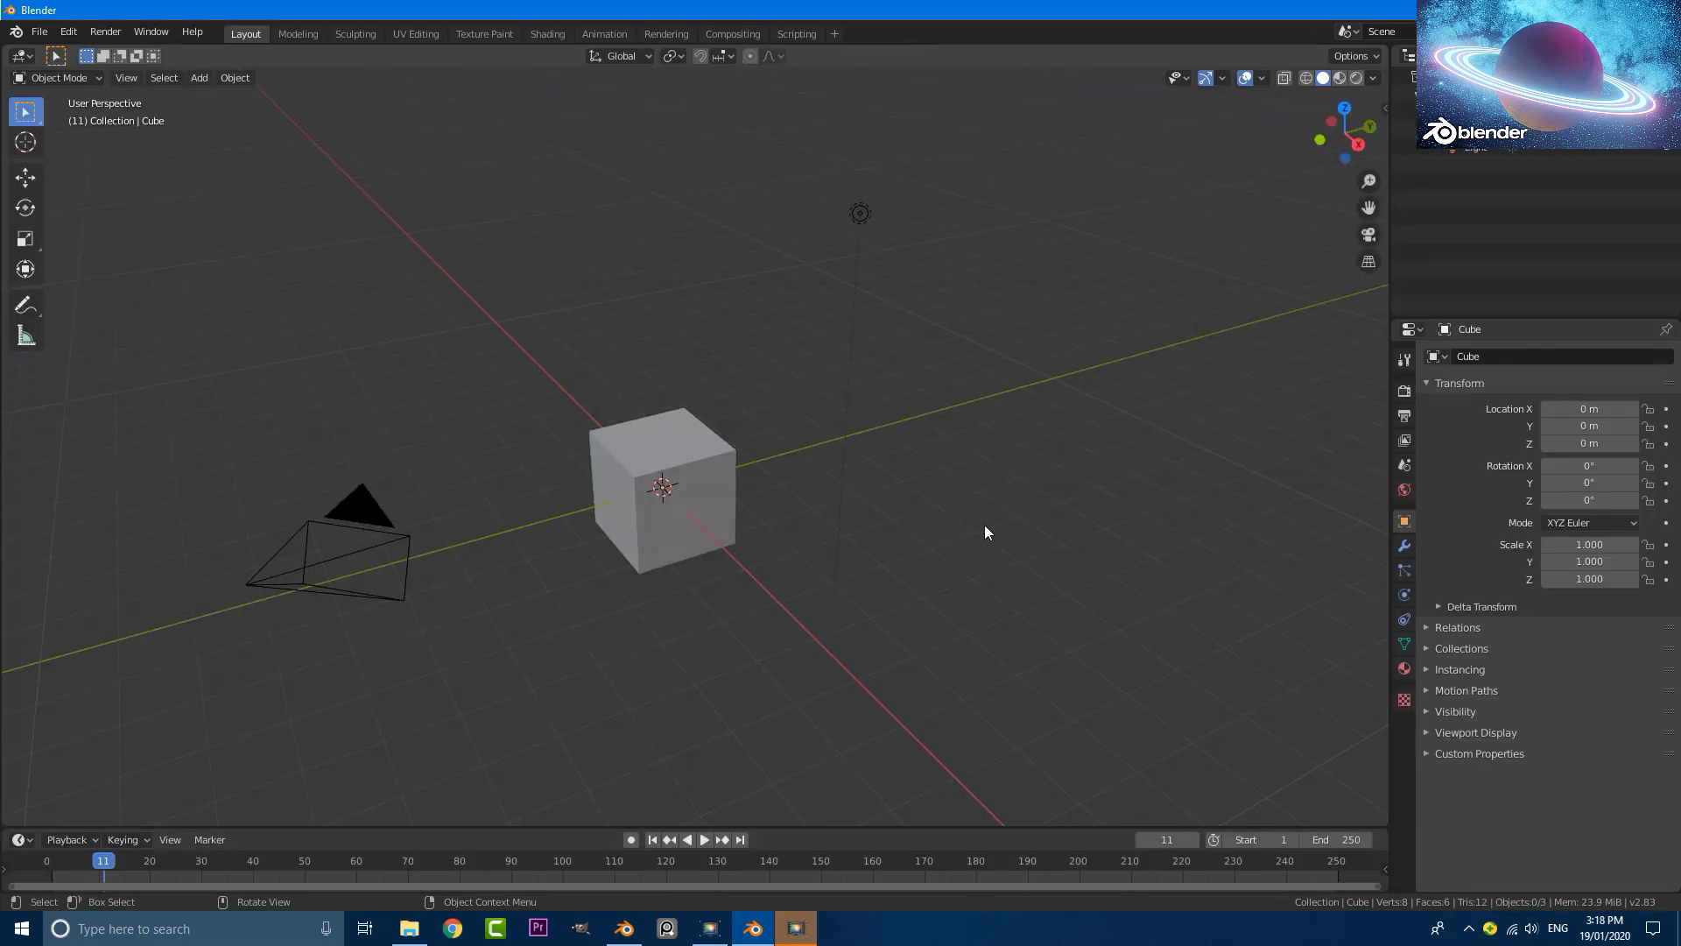
scroll(up, 3)
middle_click(861, 535)
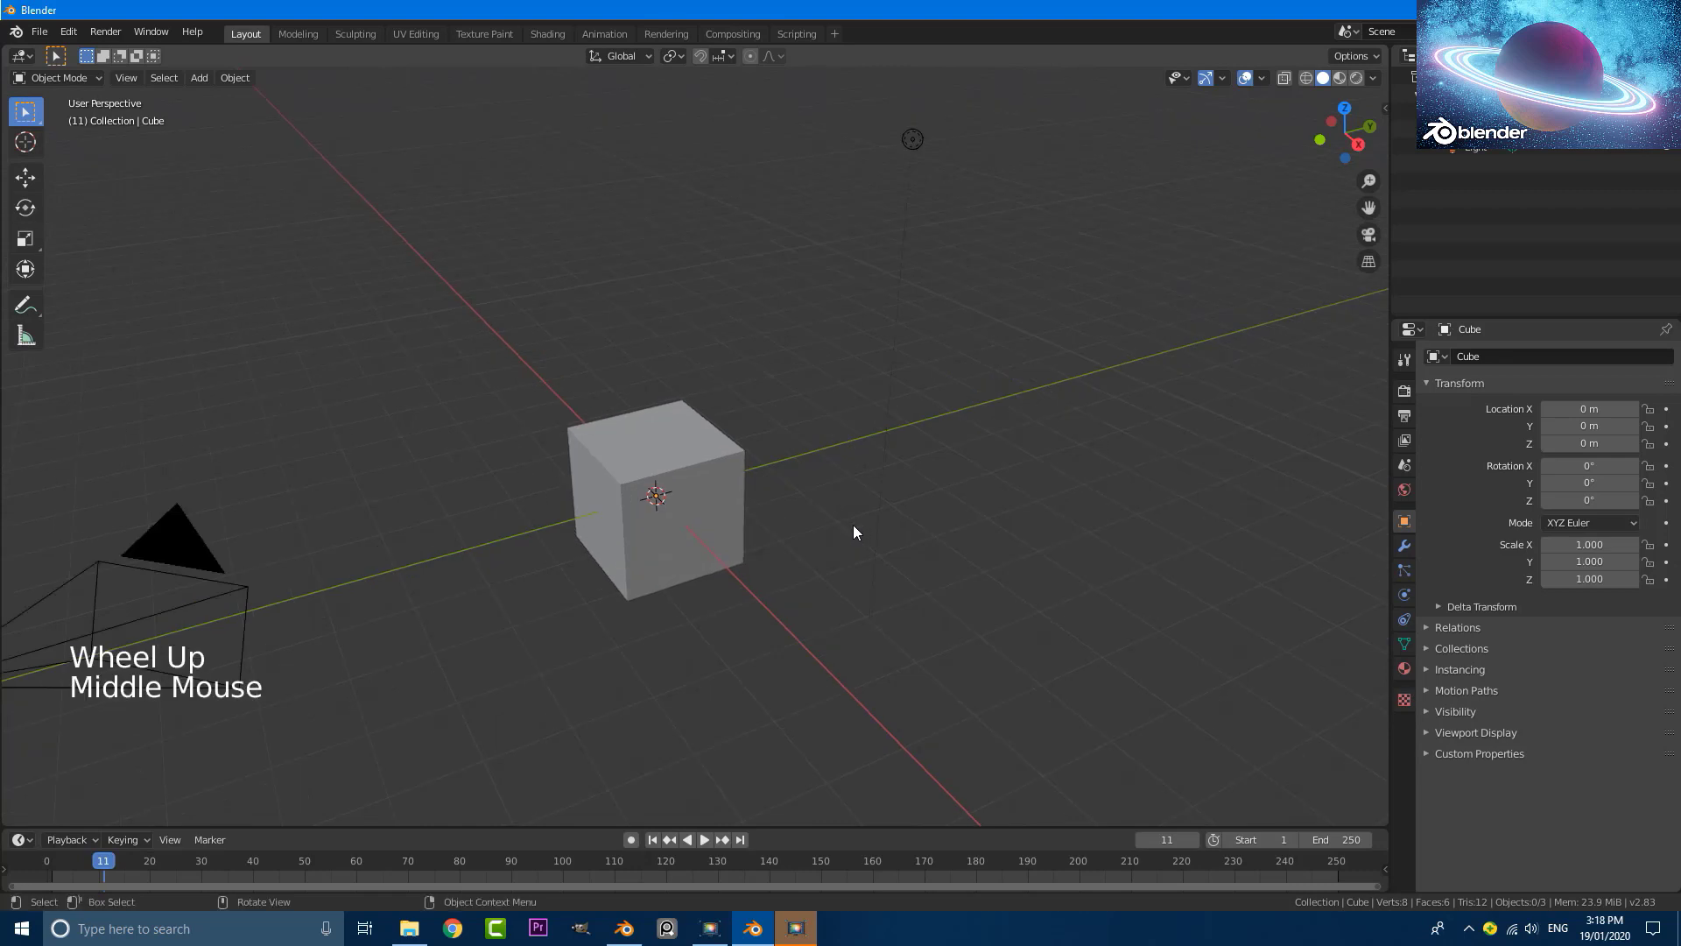
key(a)
scroll(down, 3)
middle_click(735, 527)
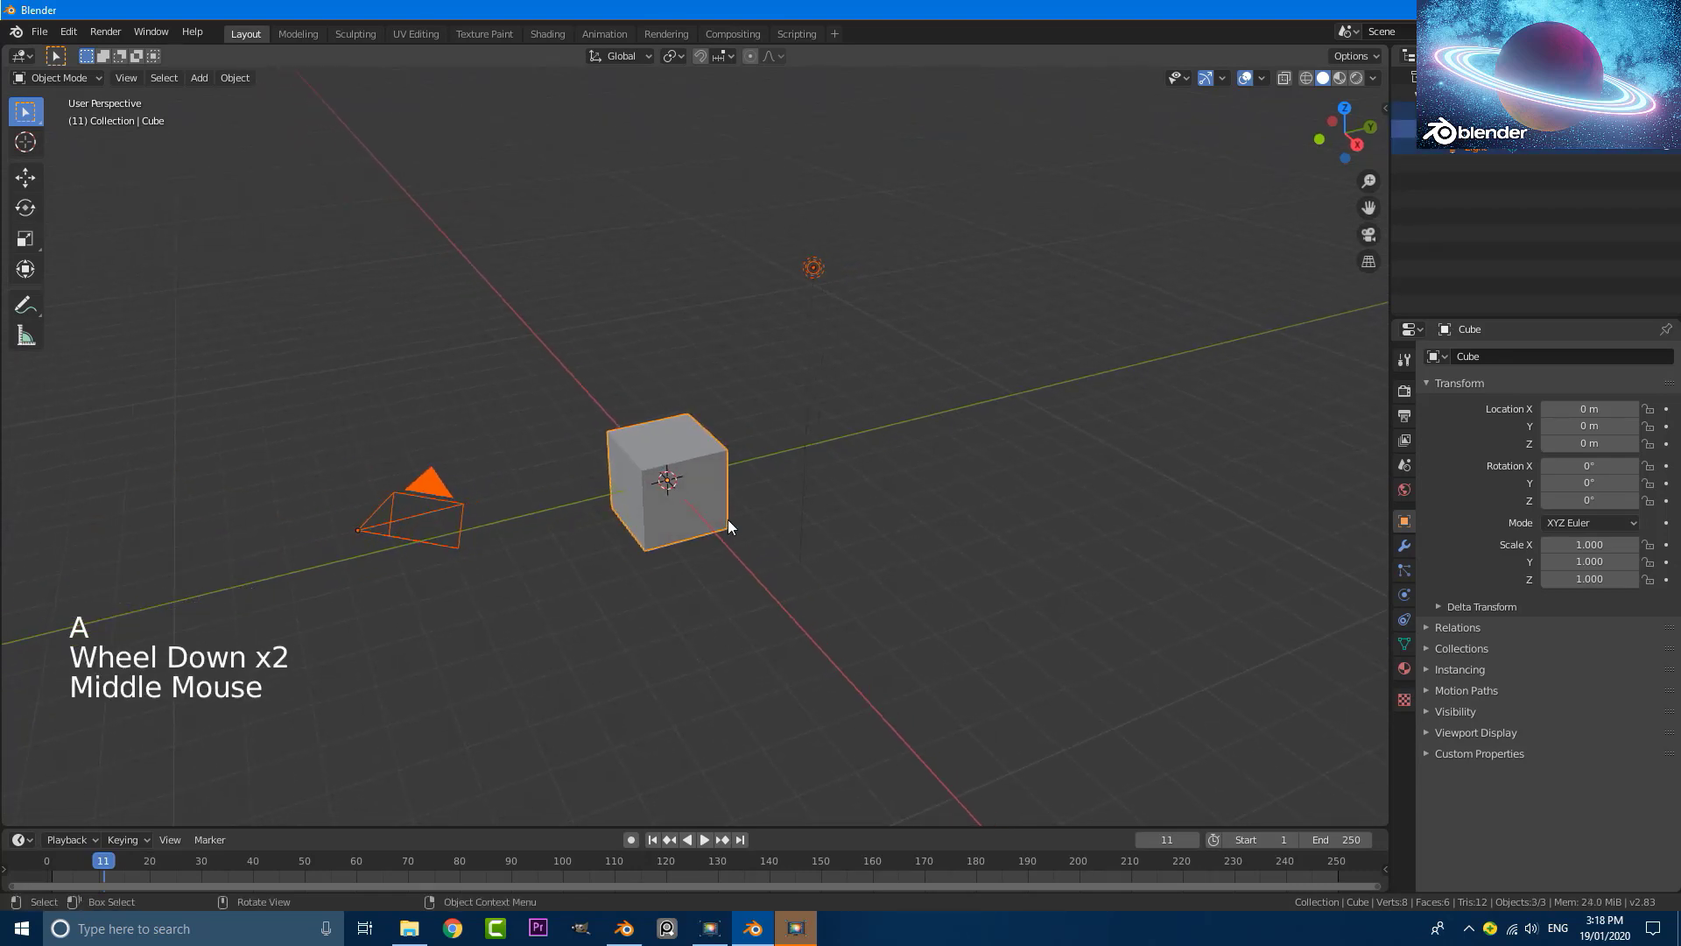
key(x)
key(shift+a)
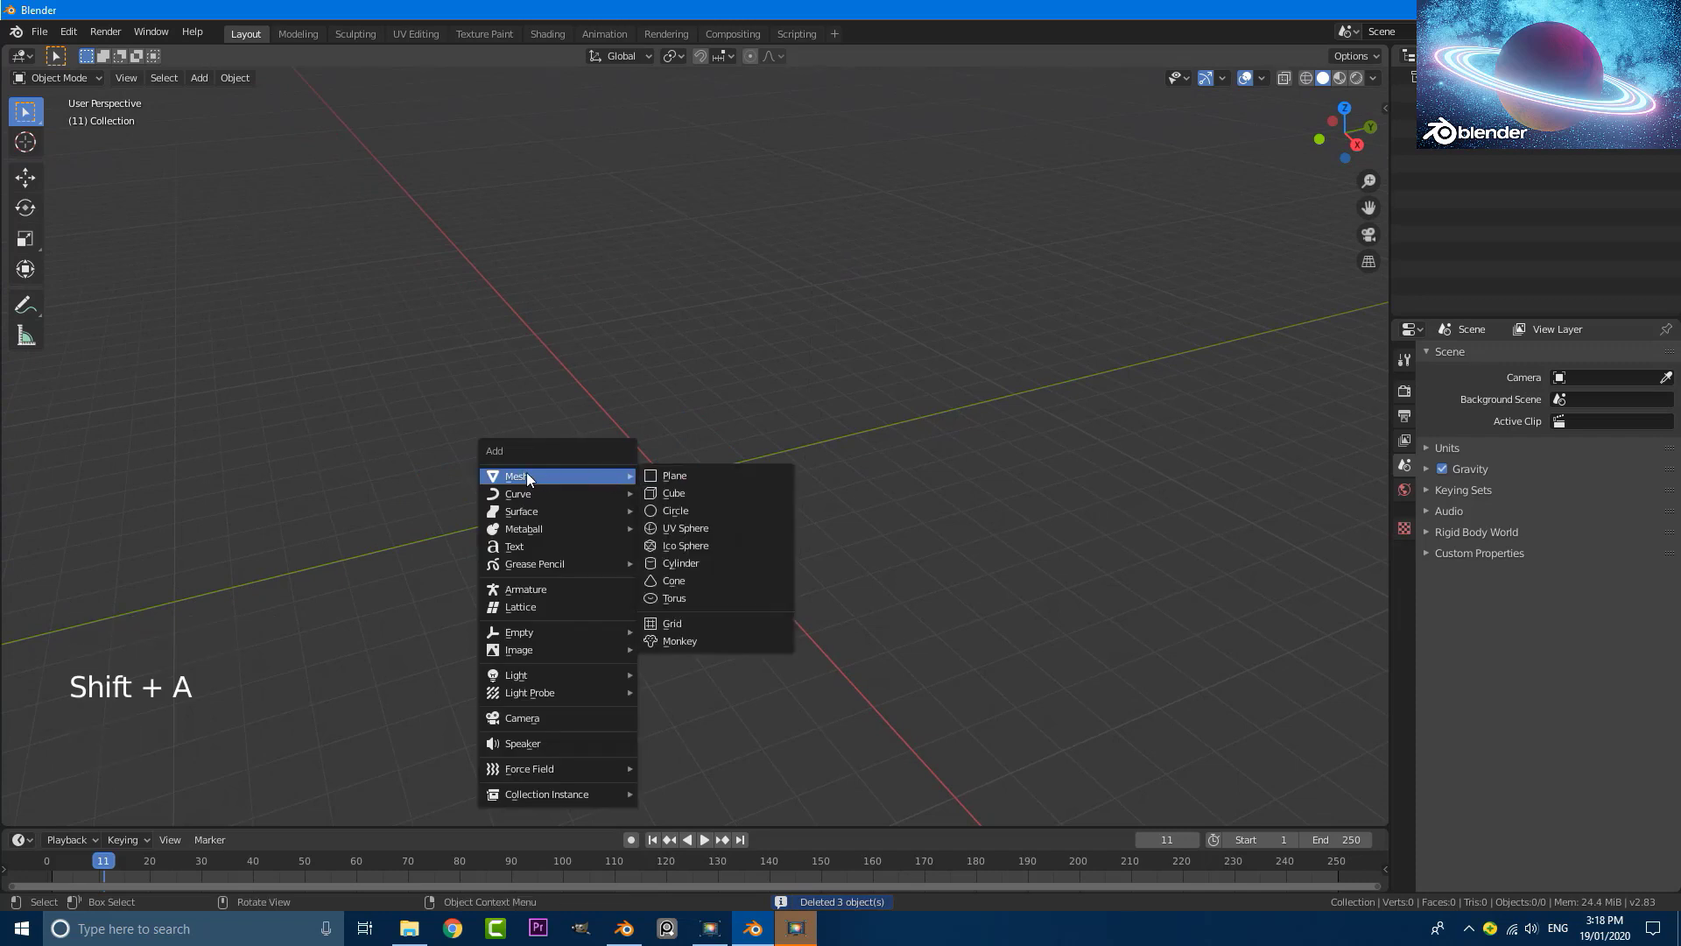
Add a UV sphere and give it a Subdivision Surface modifier.
scroll(down, 3)
middle_click(706, 529)
scroll(up, 3)
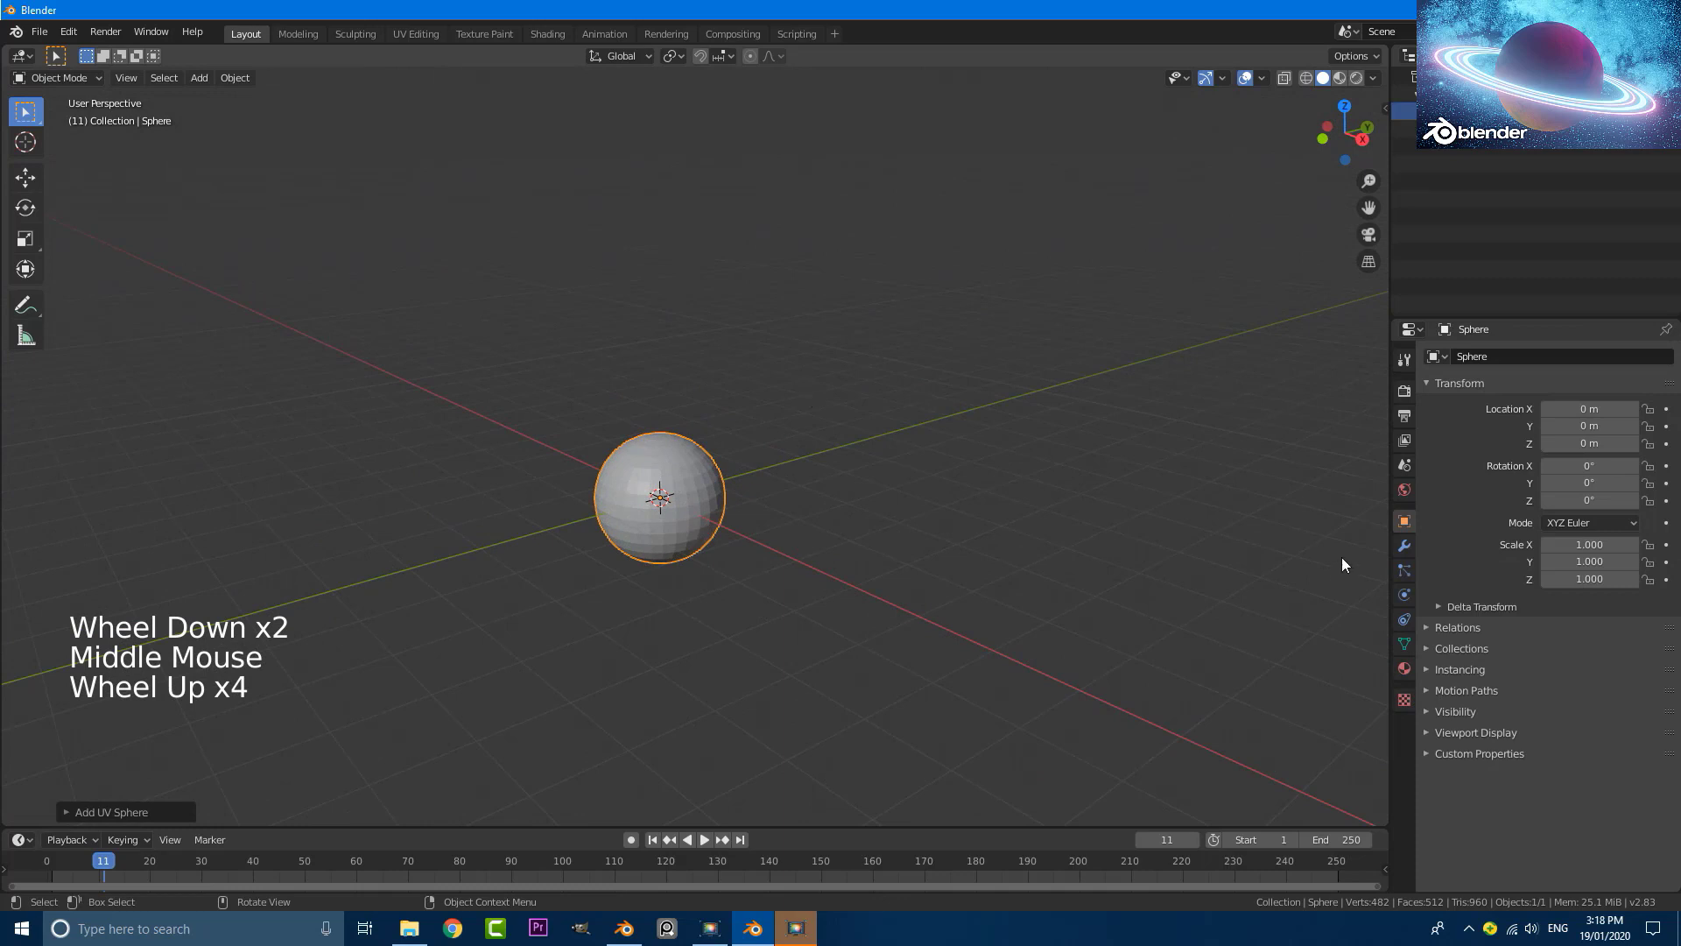
click(1407, 547)
double_click(1478, 367)
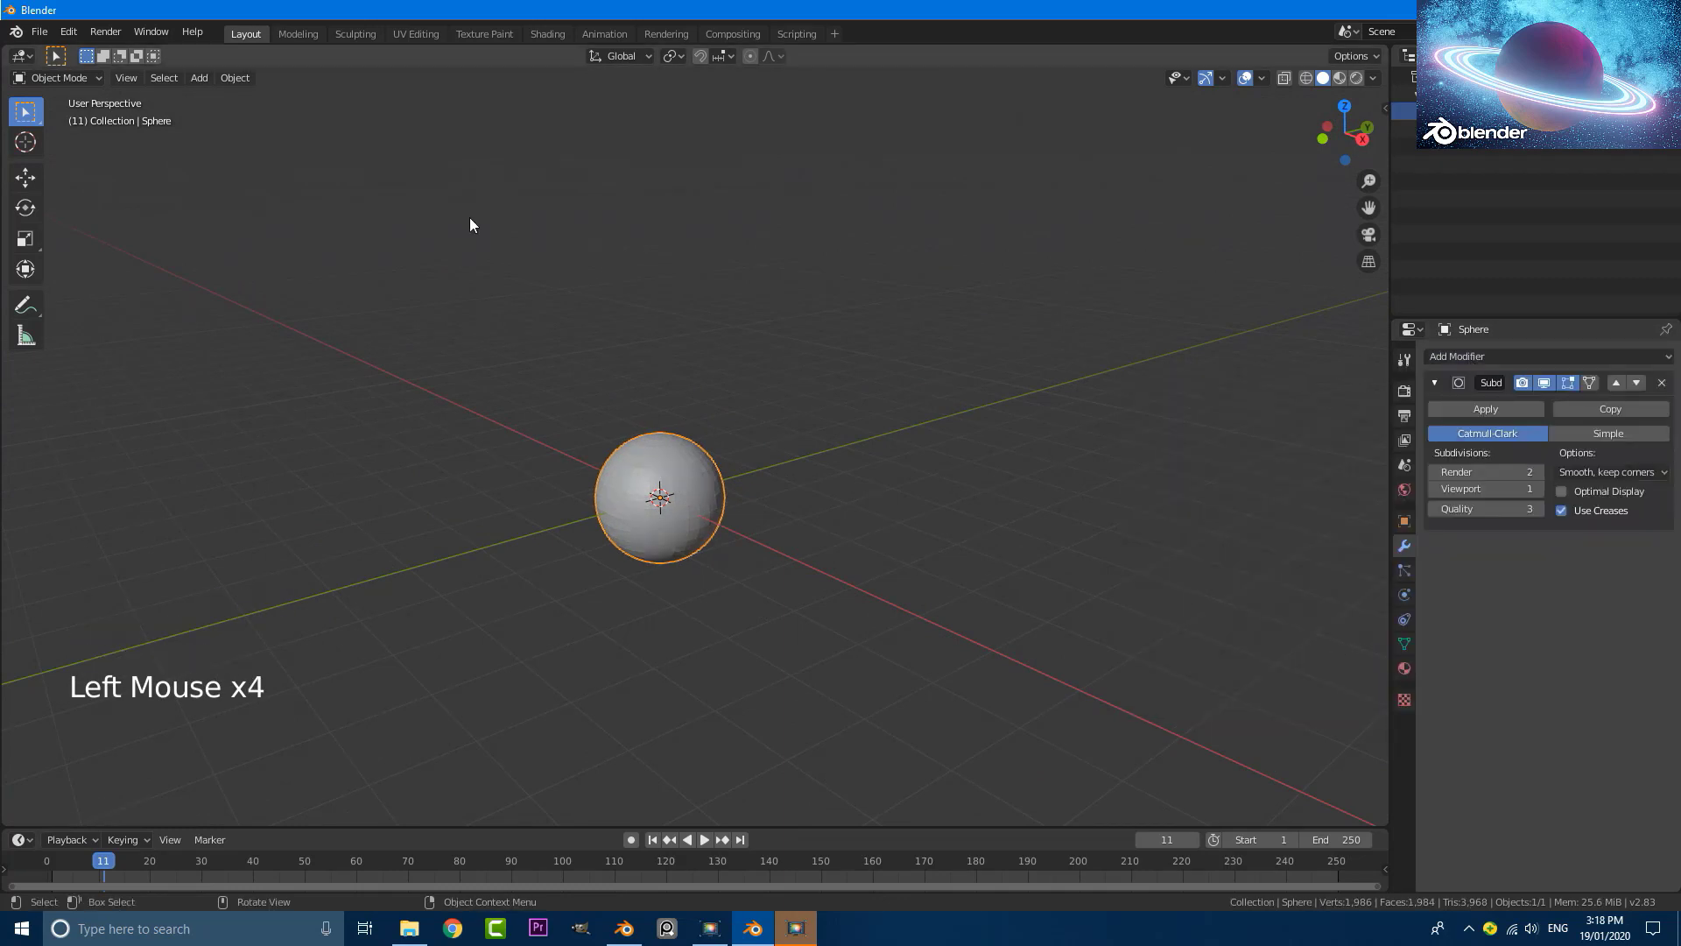
Shade the sphere smooth and view it from above.
click(231, 78)
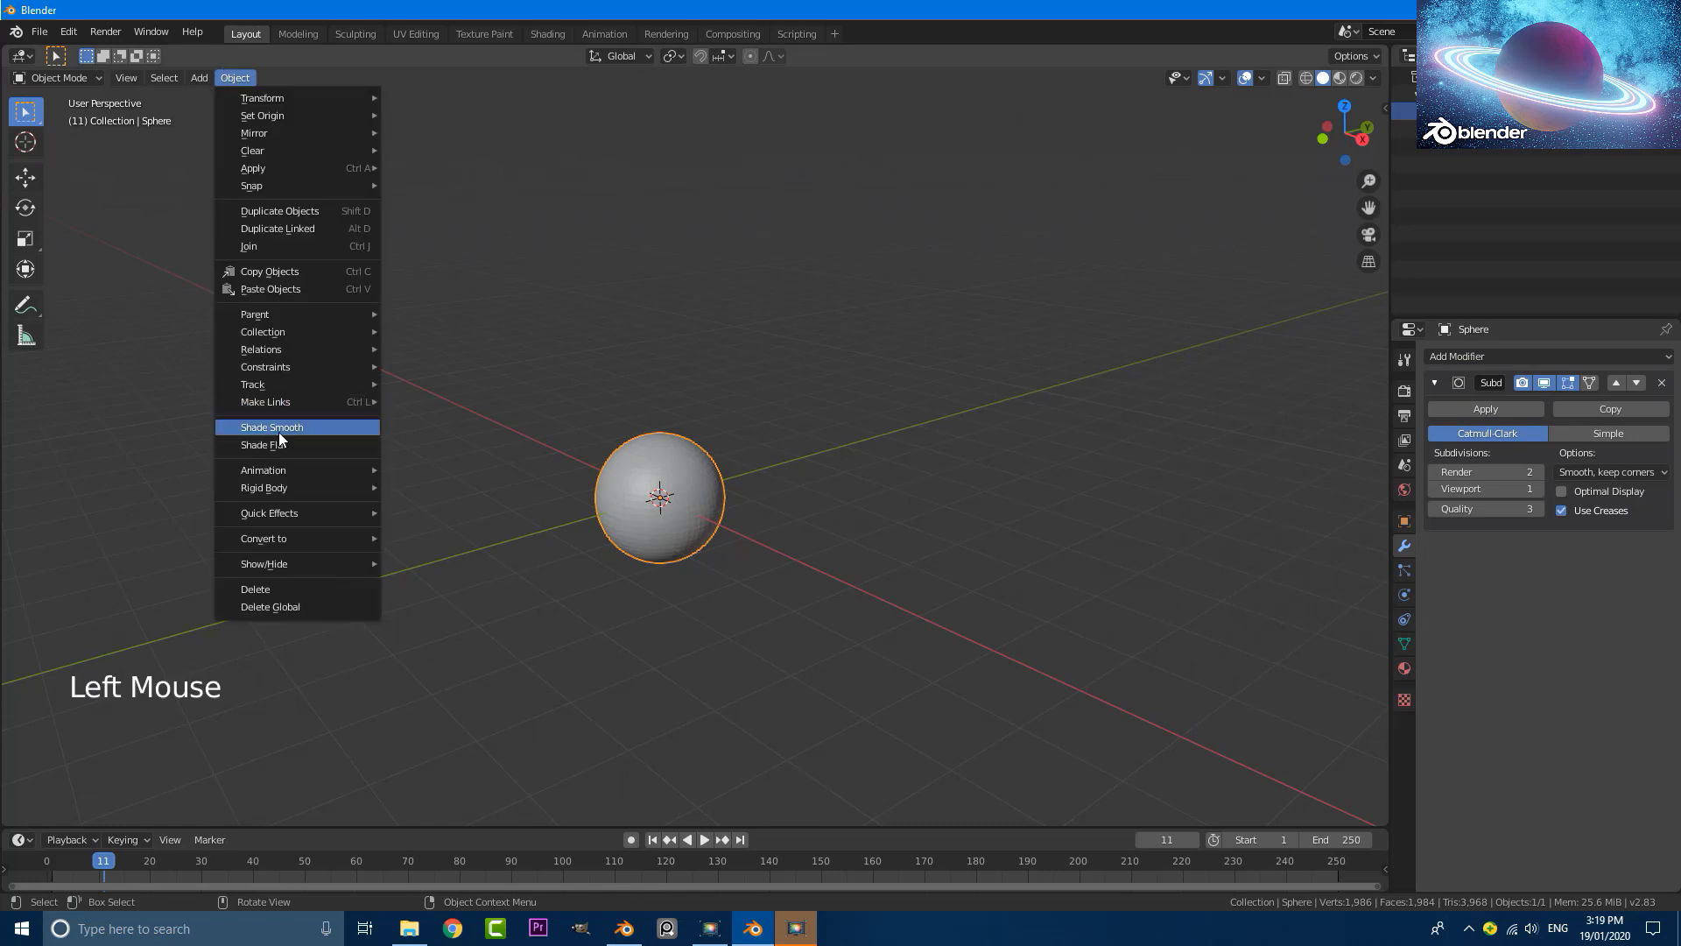
scroll(down, 3)
middle_click(574, 486)
scroll(up, 3)
middle_click(691, 551)
Add a filled circle ring around the sphere with Subdivision Surface and smooth shading.
key(shift+a)
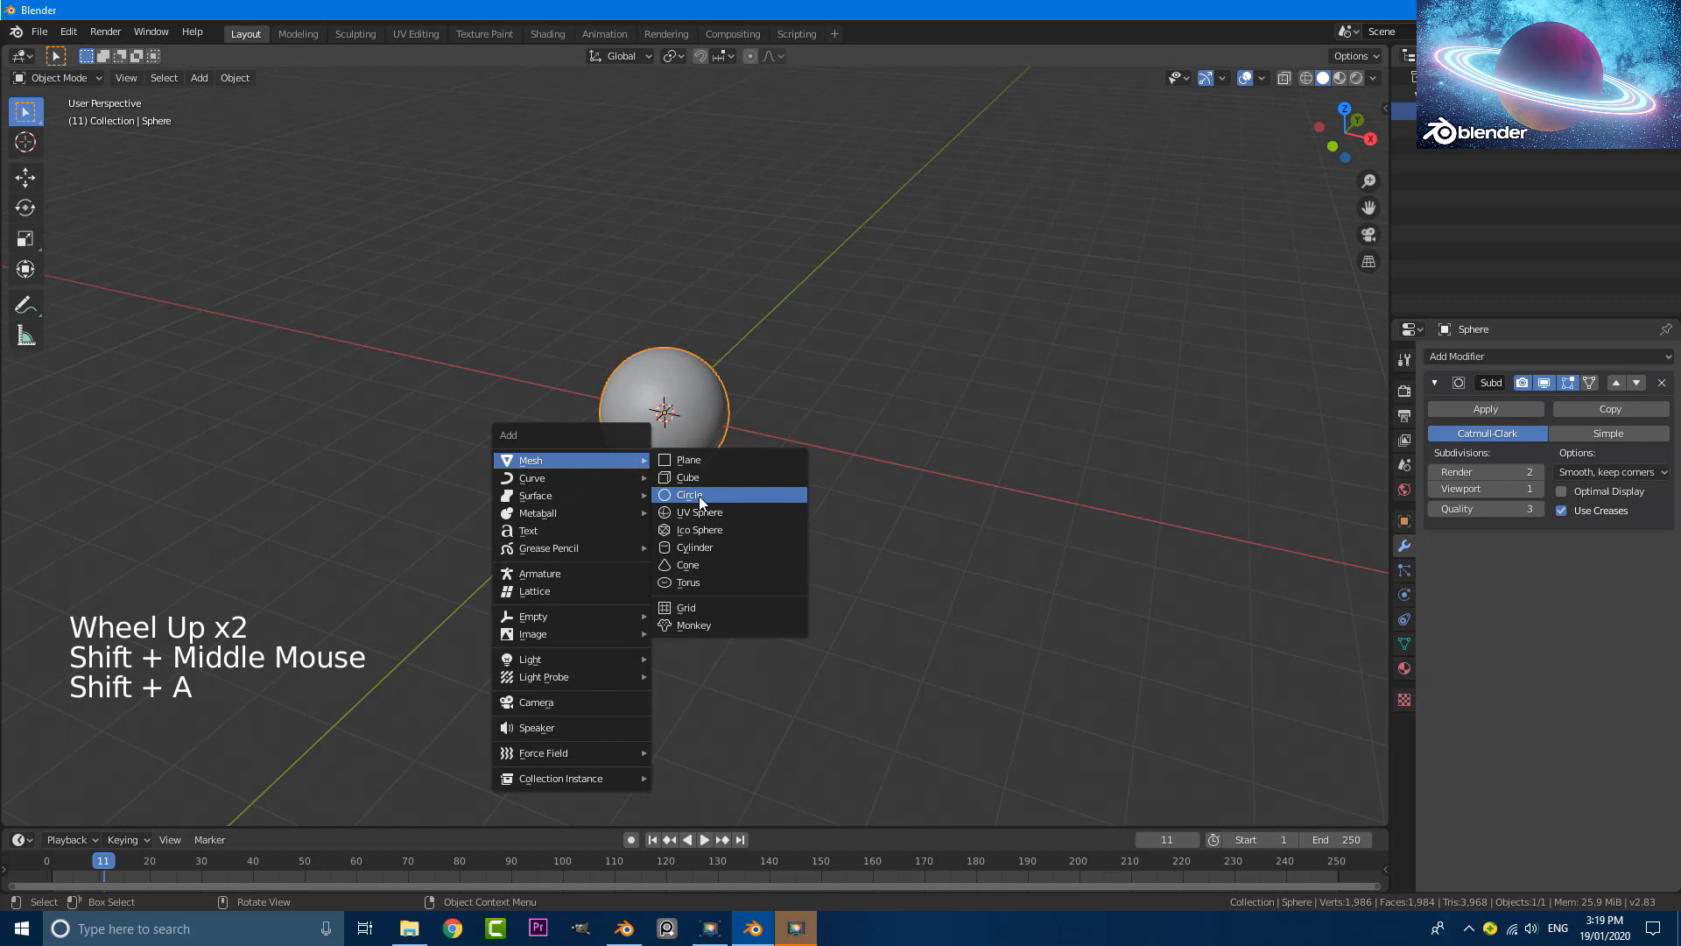
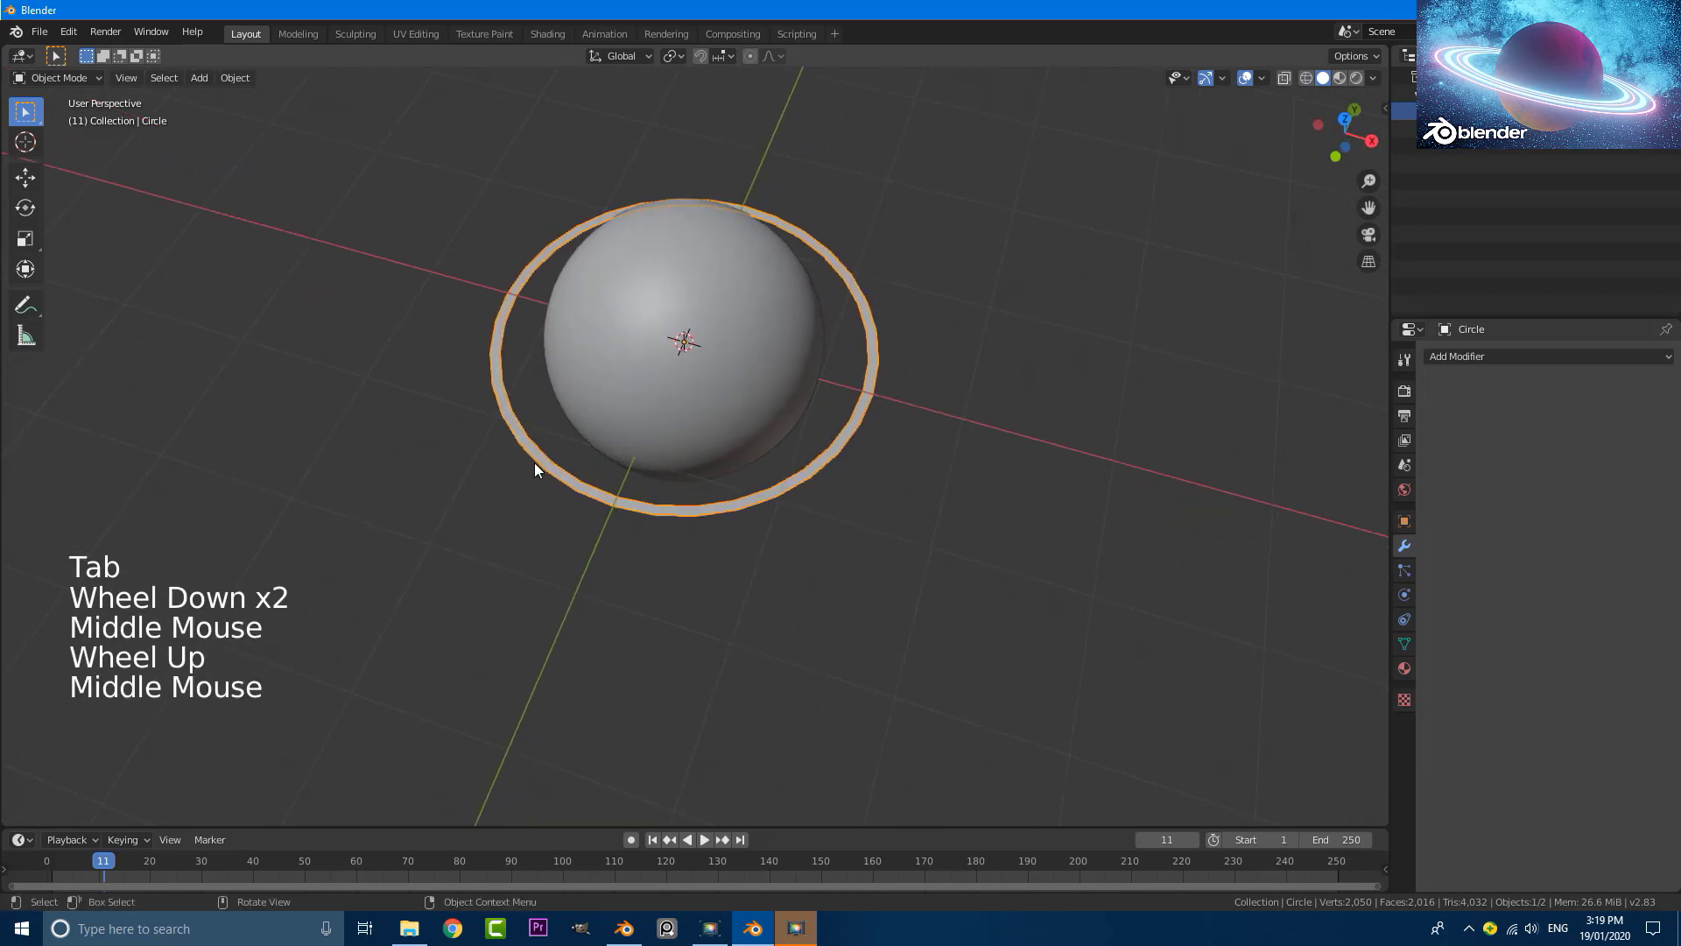
click(1466, 360)
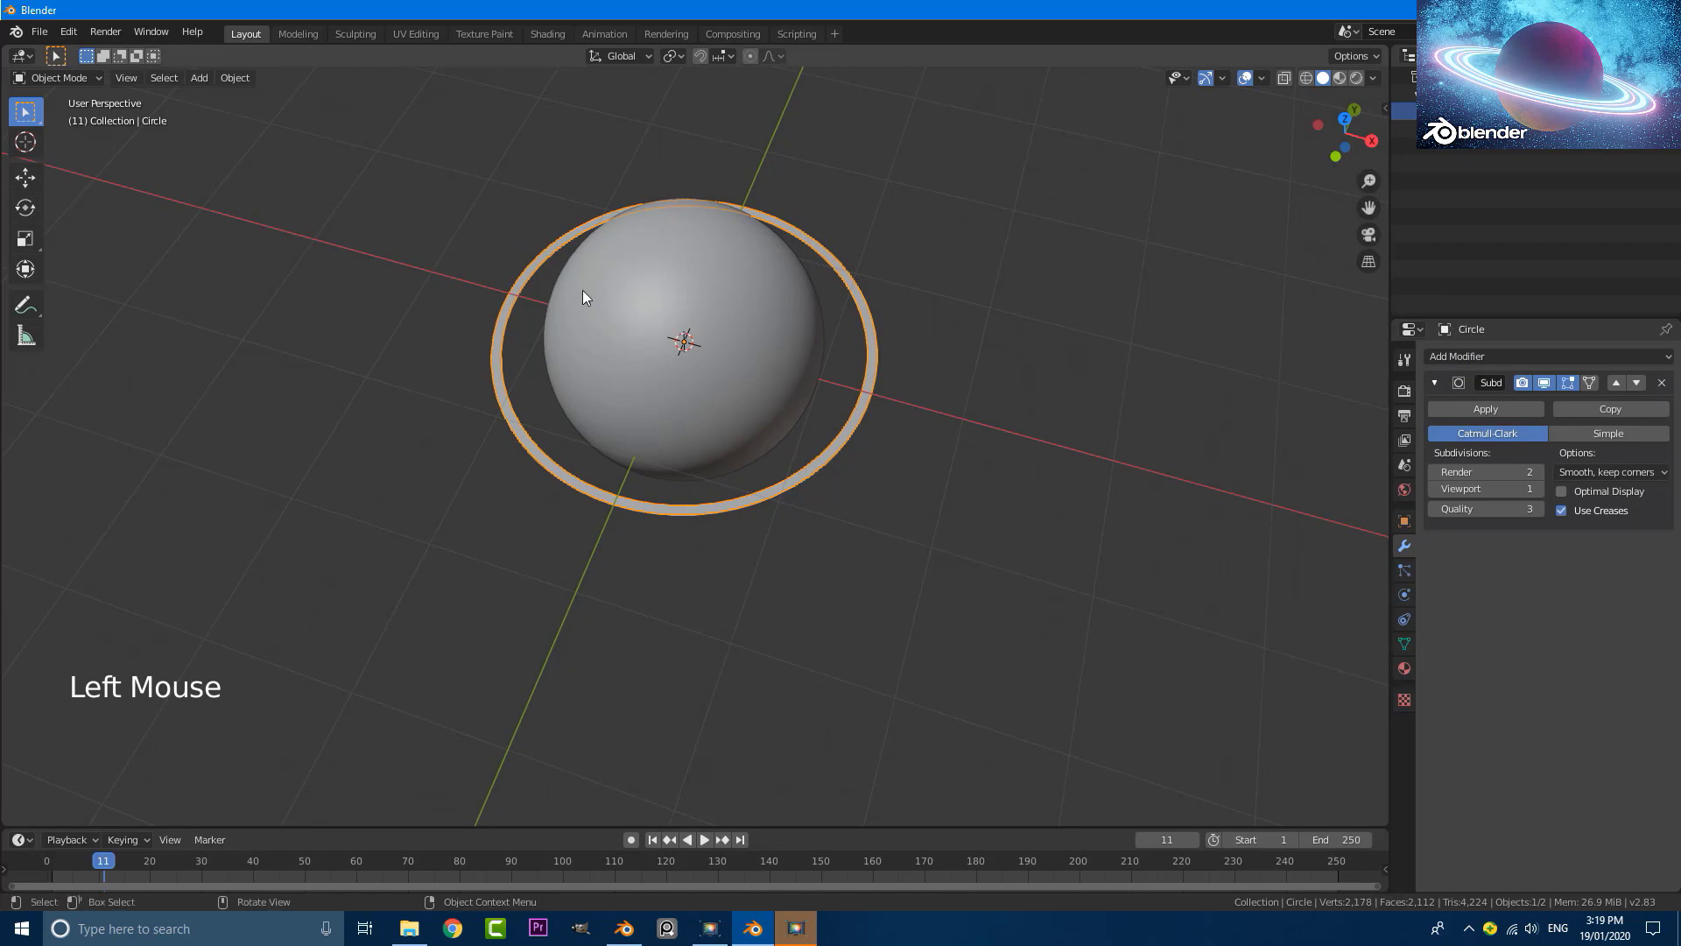
click(251, 85)
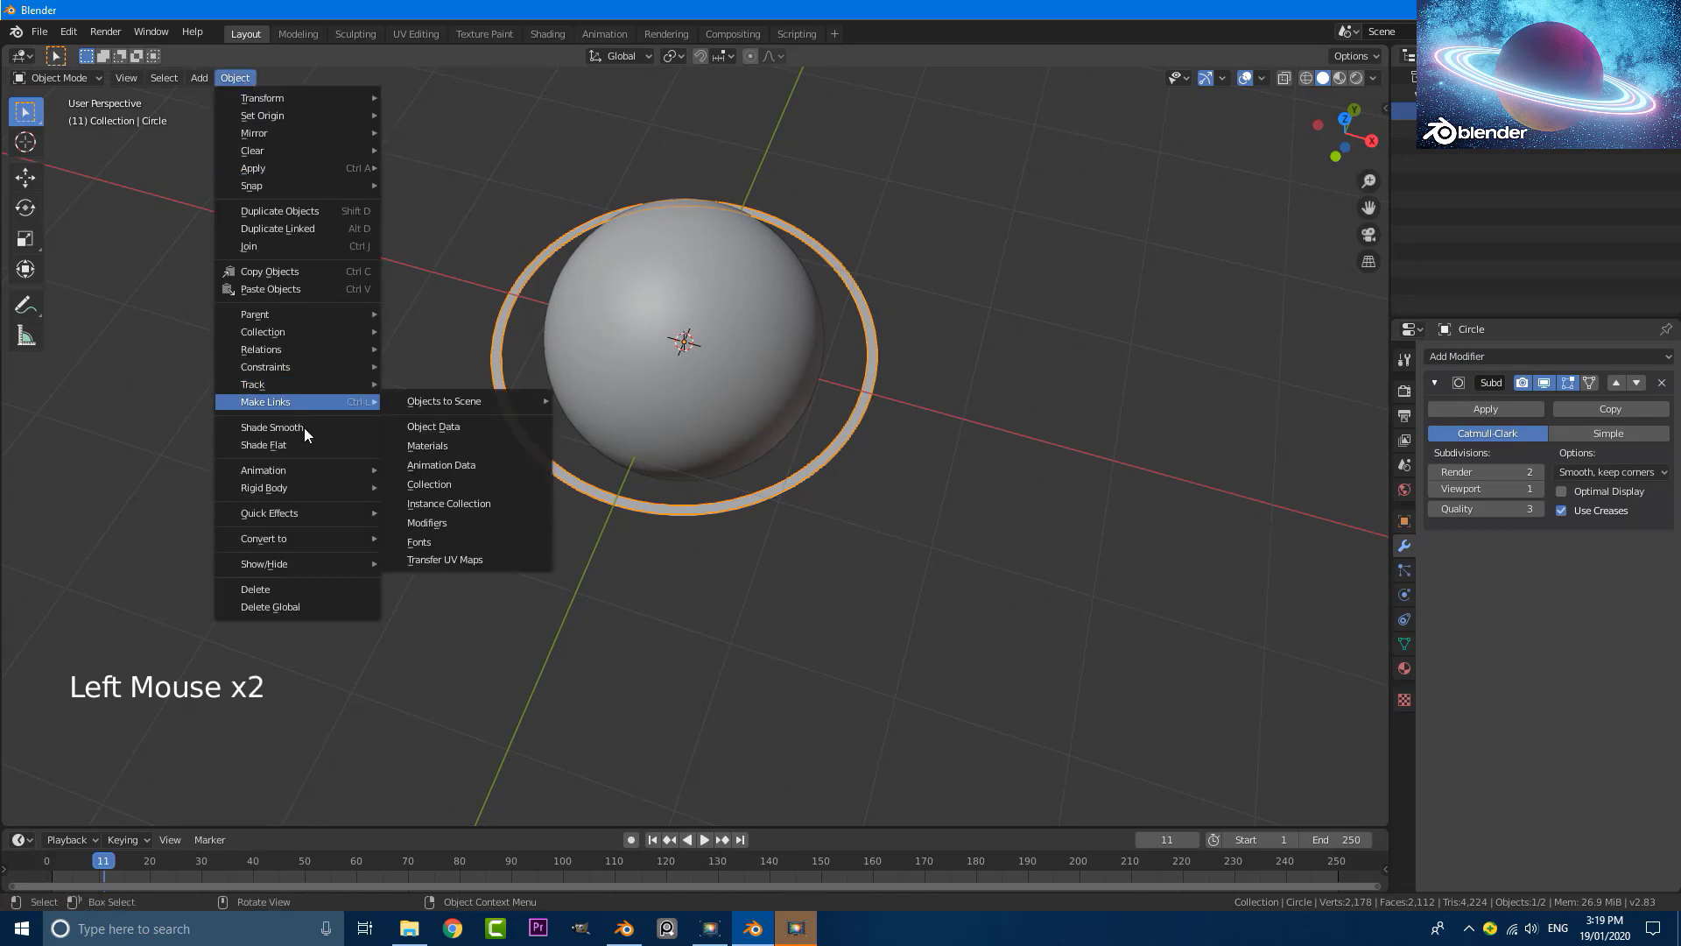
middle_click(421, 414)
scroll(up, 3)
middle_click(426, 438)
Duplicate the ring and scale the copy outward into a larger second ring.
key(shift+d)
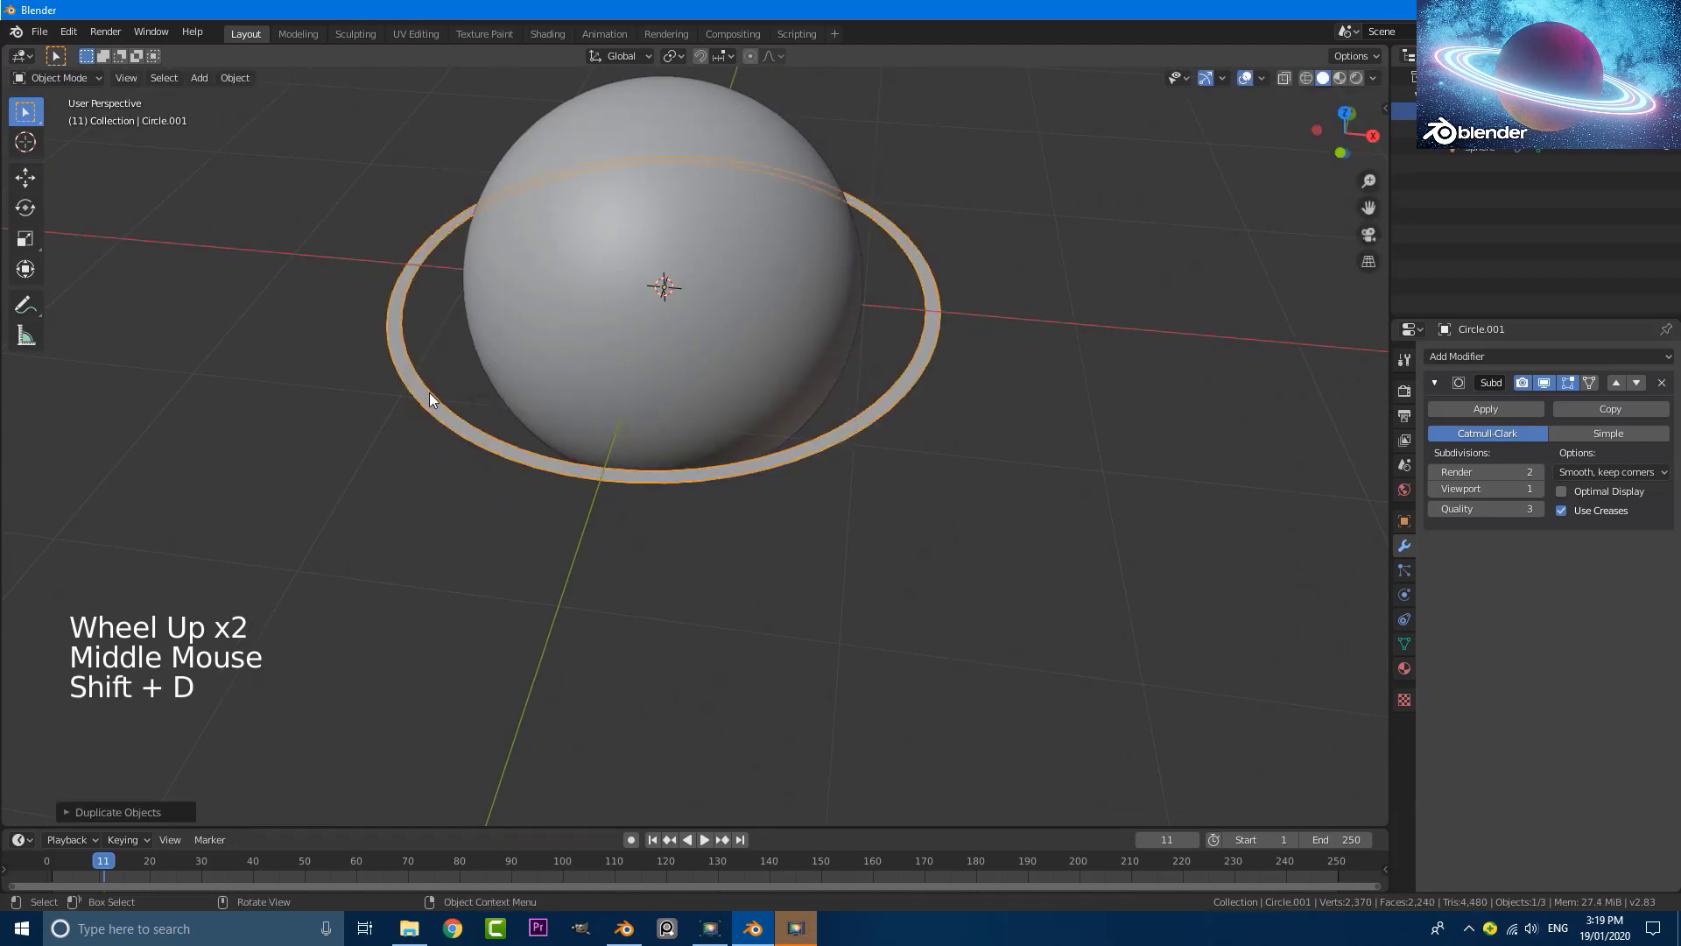
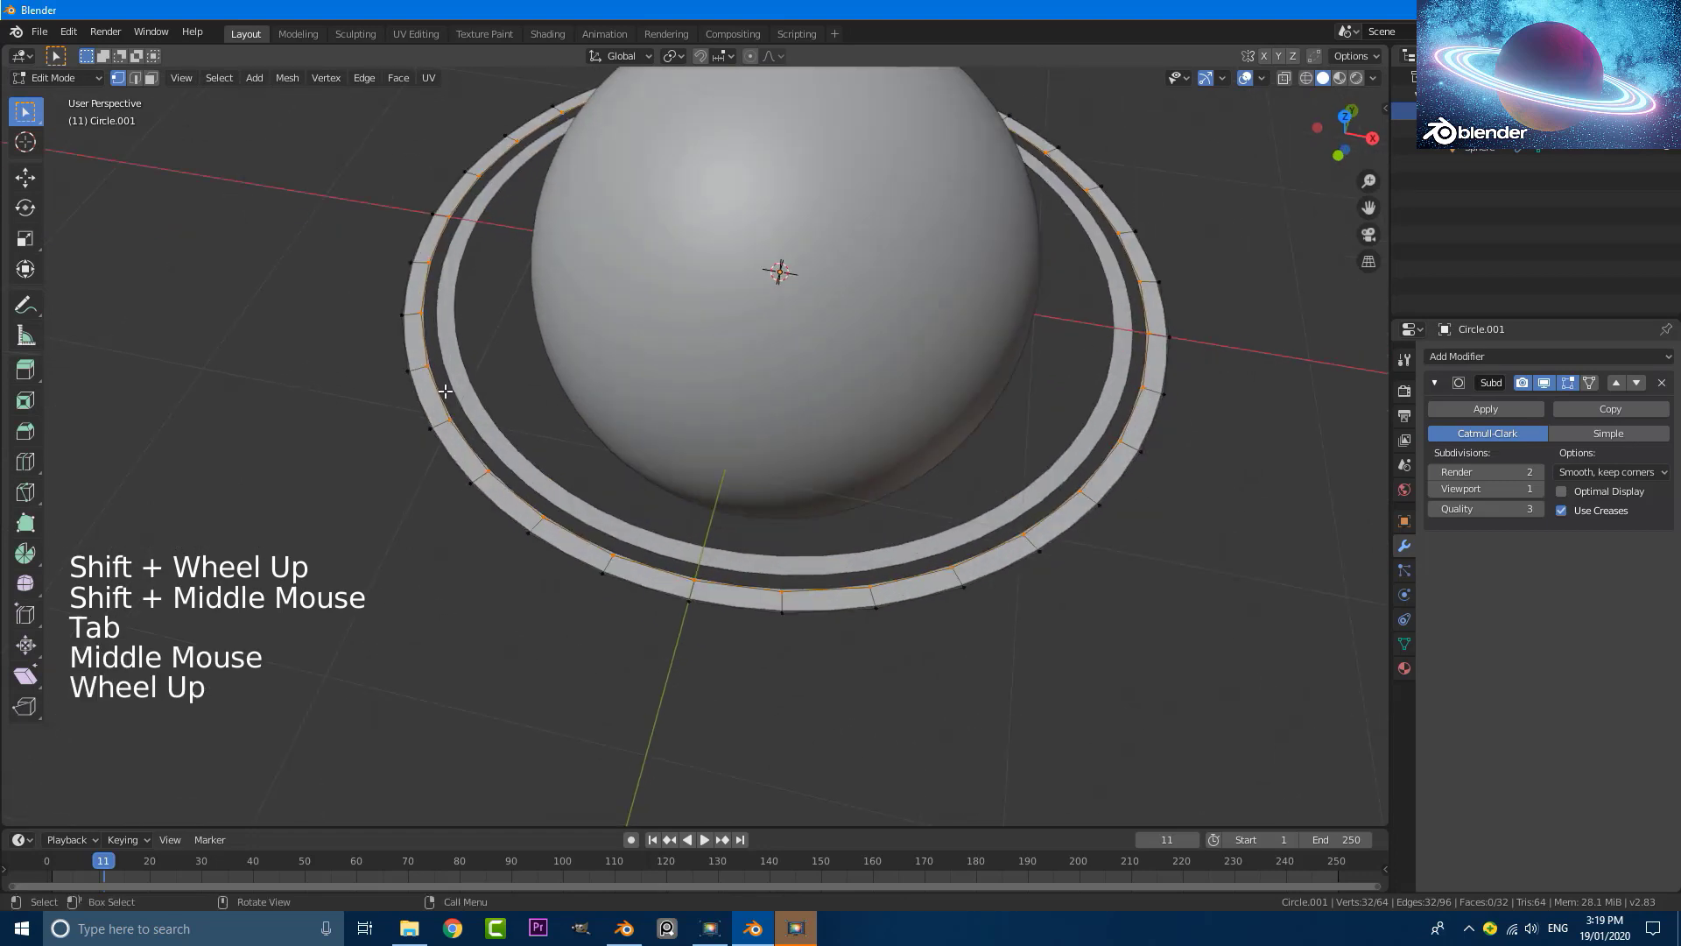
key(s)
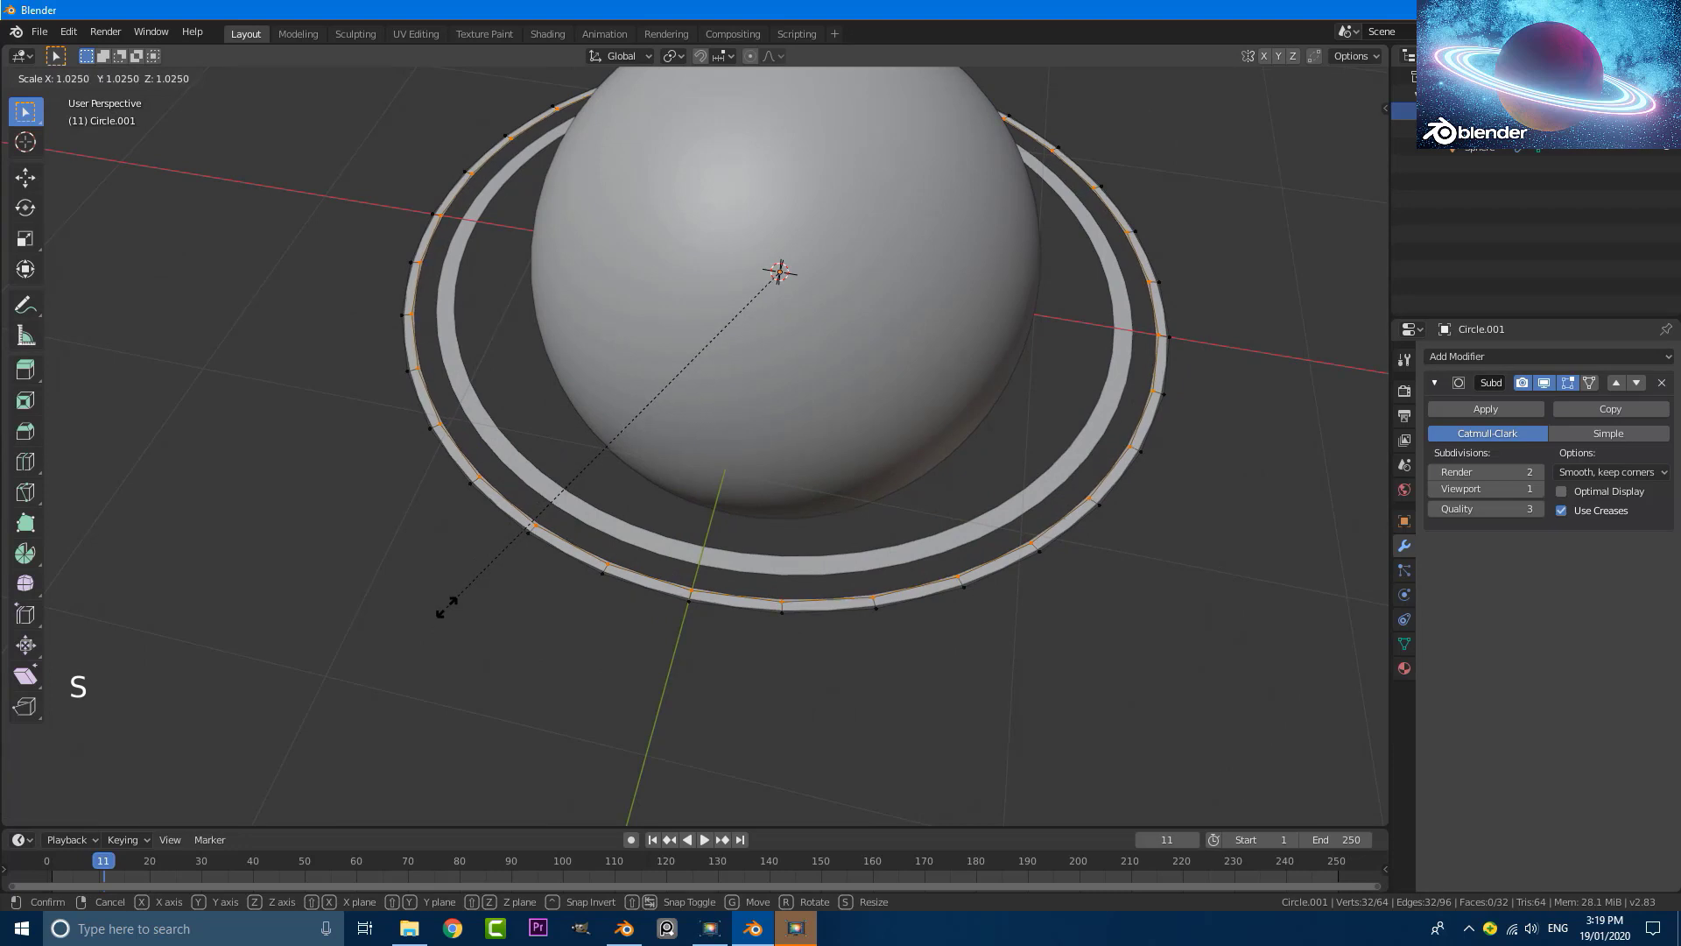
key(Tab)
scroll(down, 3)
middle_click(545, 551)
middle_click(686, 519)
scroll(up, 3)
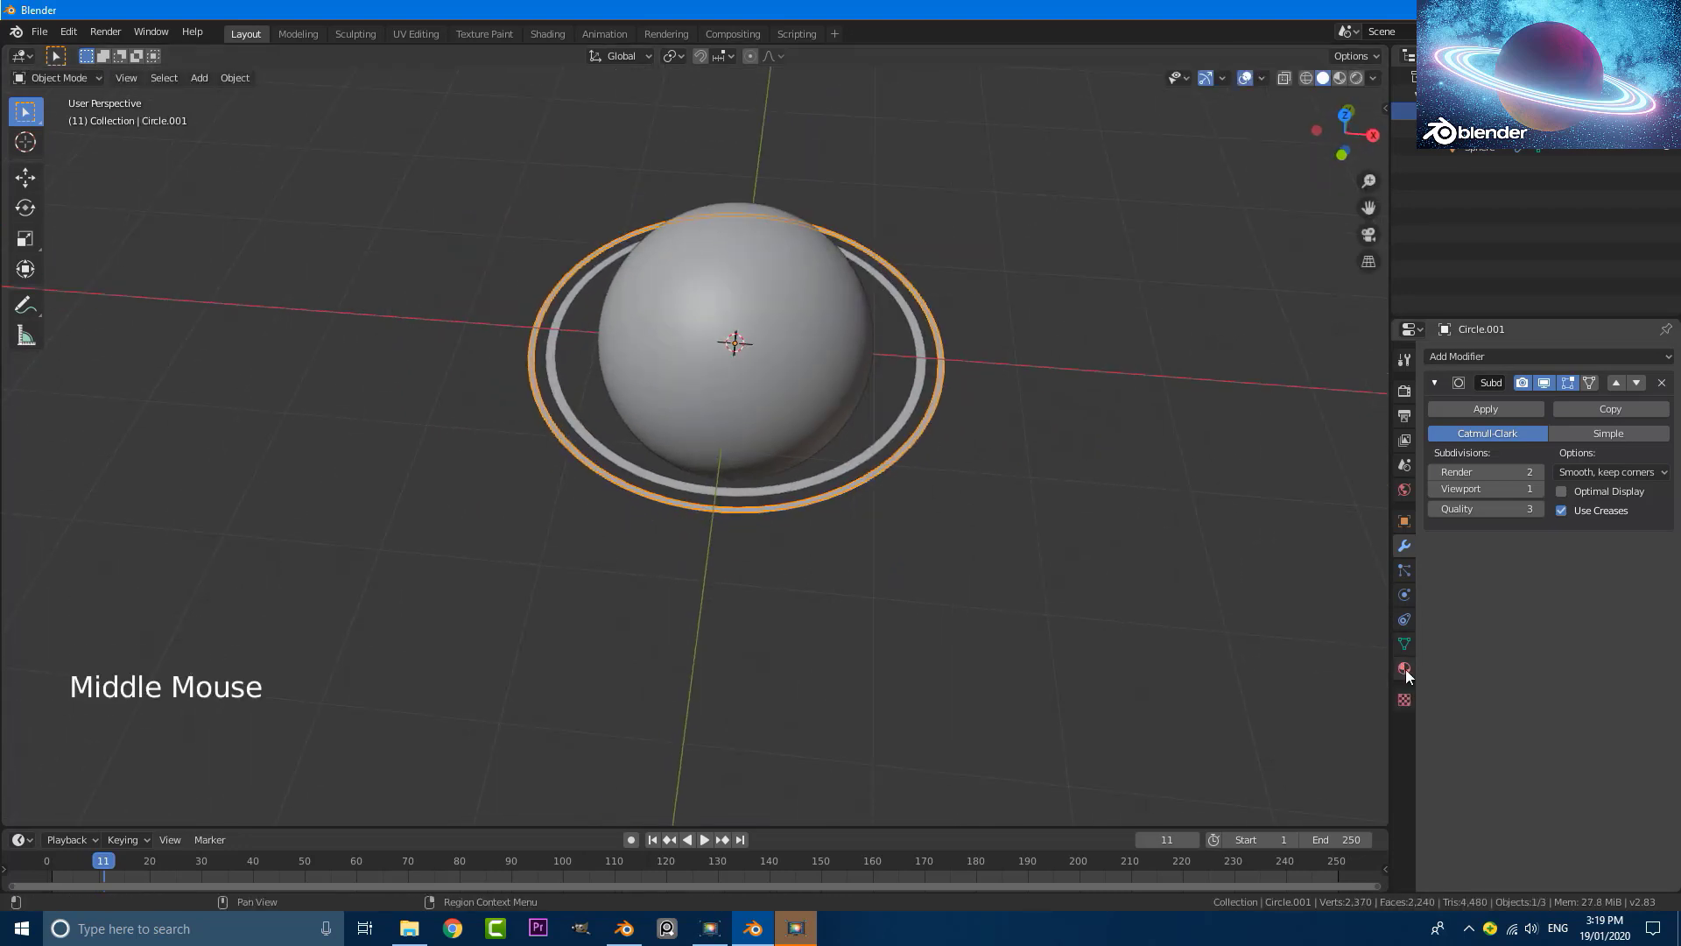
Give the outer ring a new Emission material named e 1.
click(1408, 676)
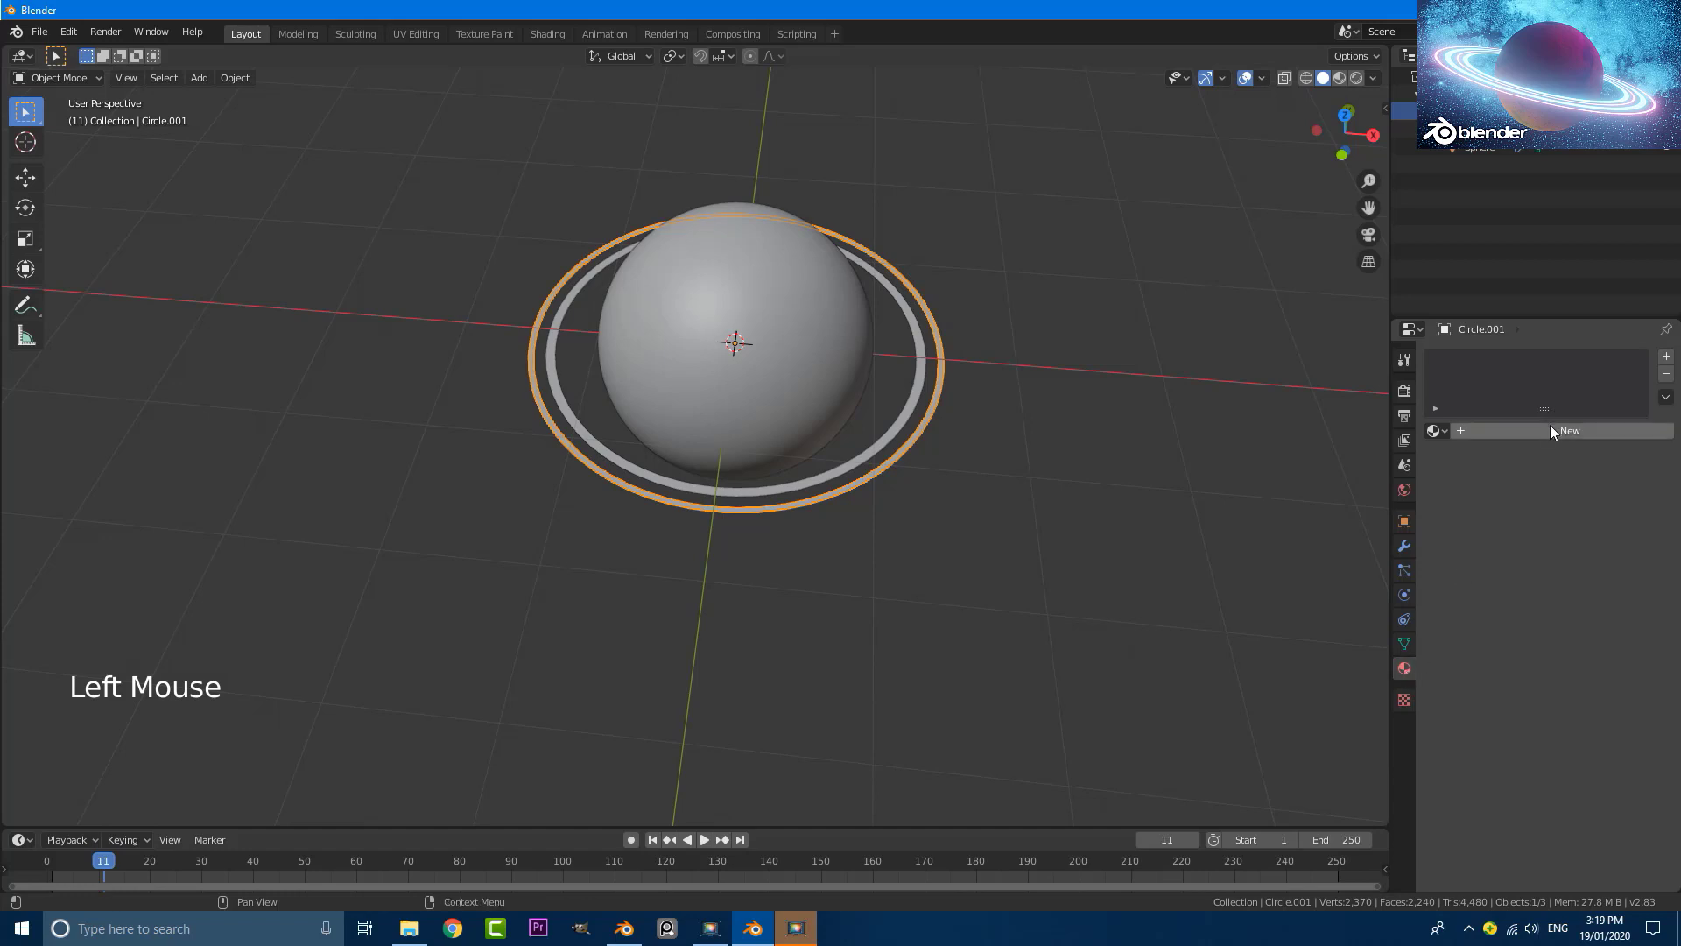
click(1548, 438)
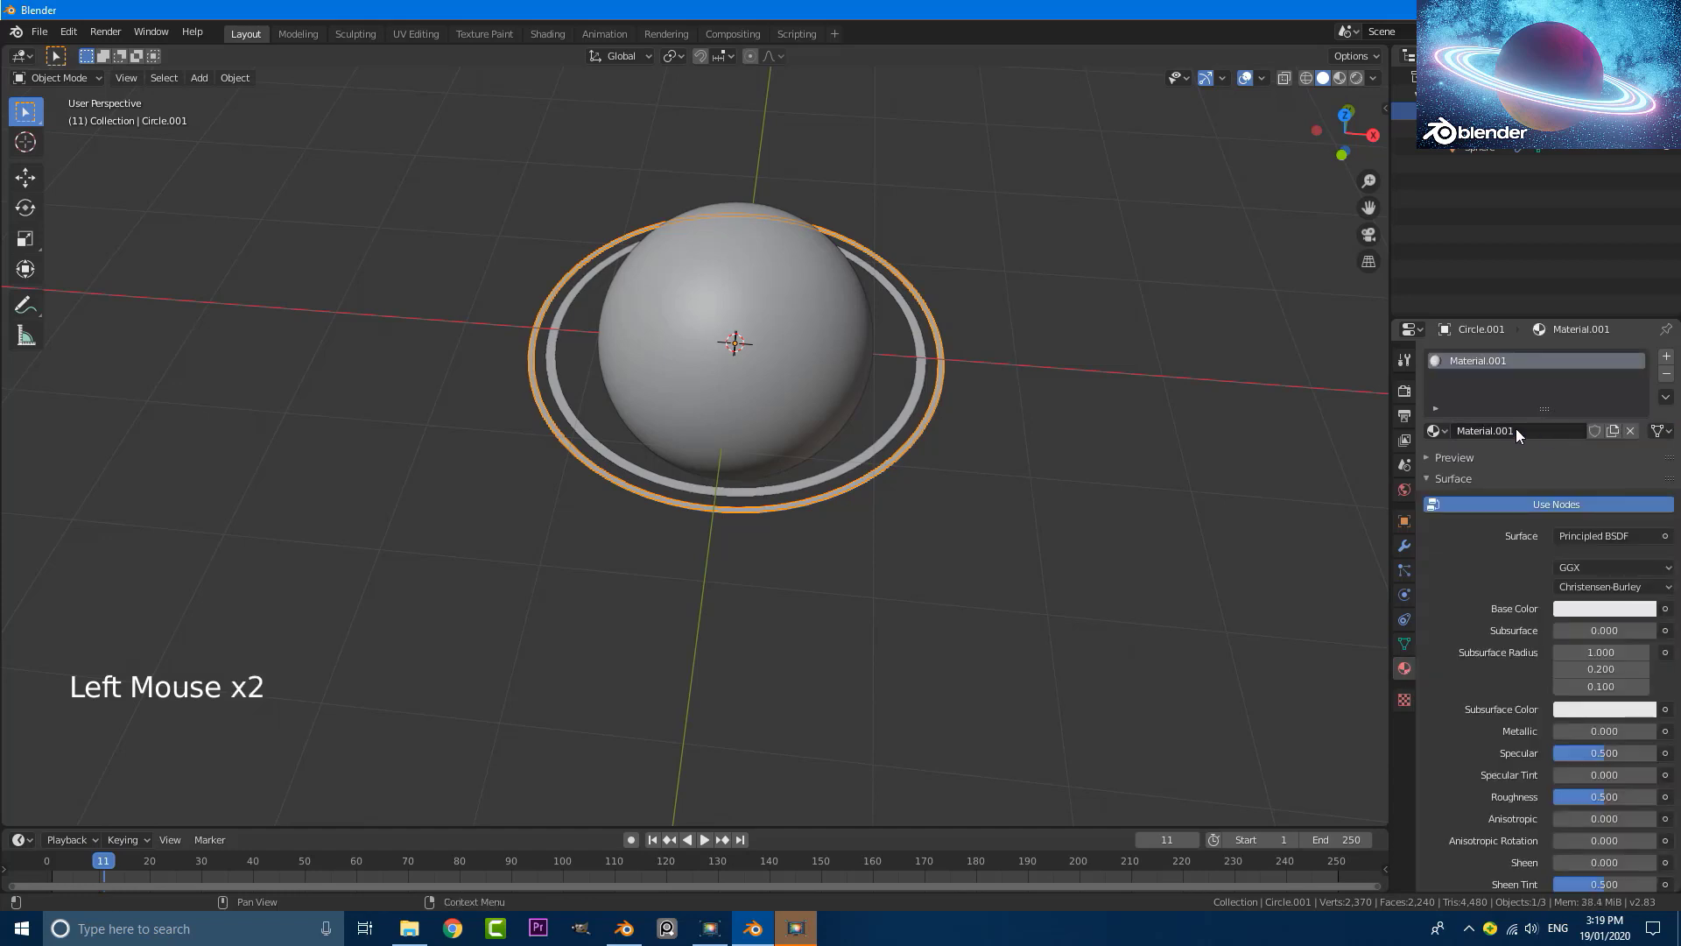
click(1500, 435)
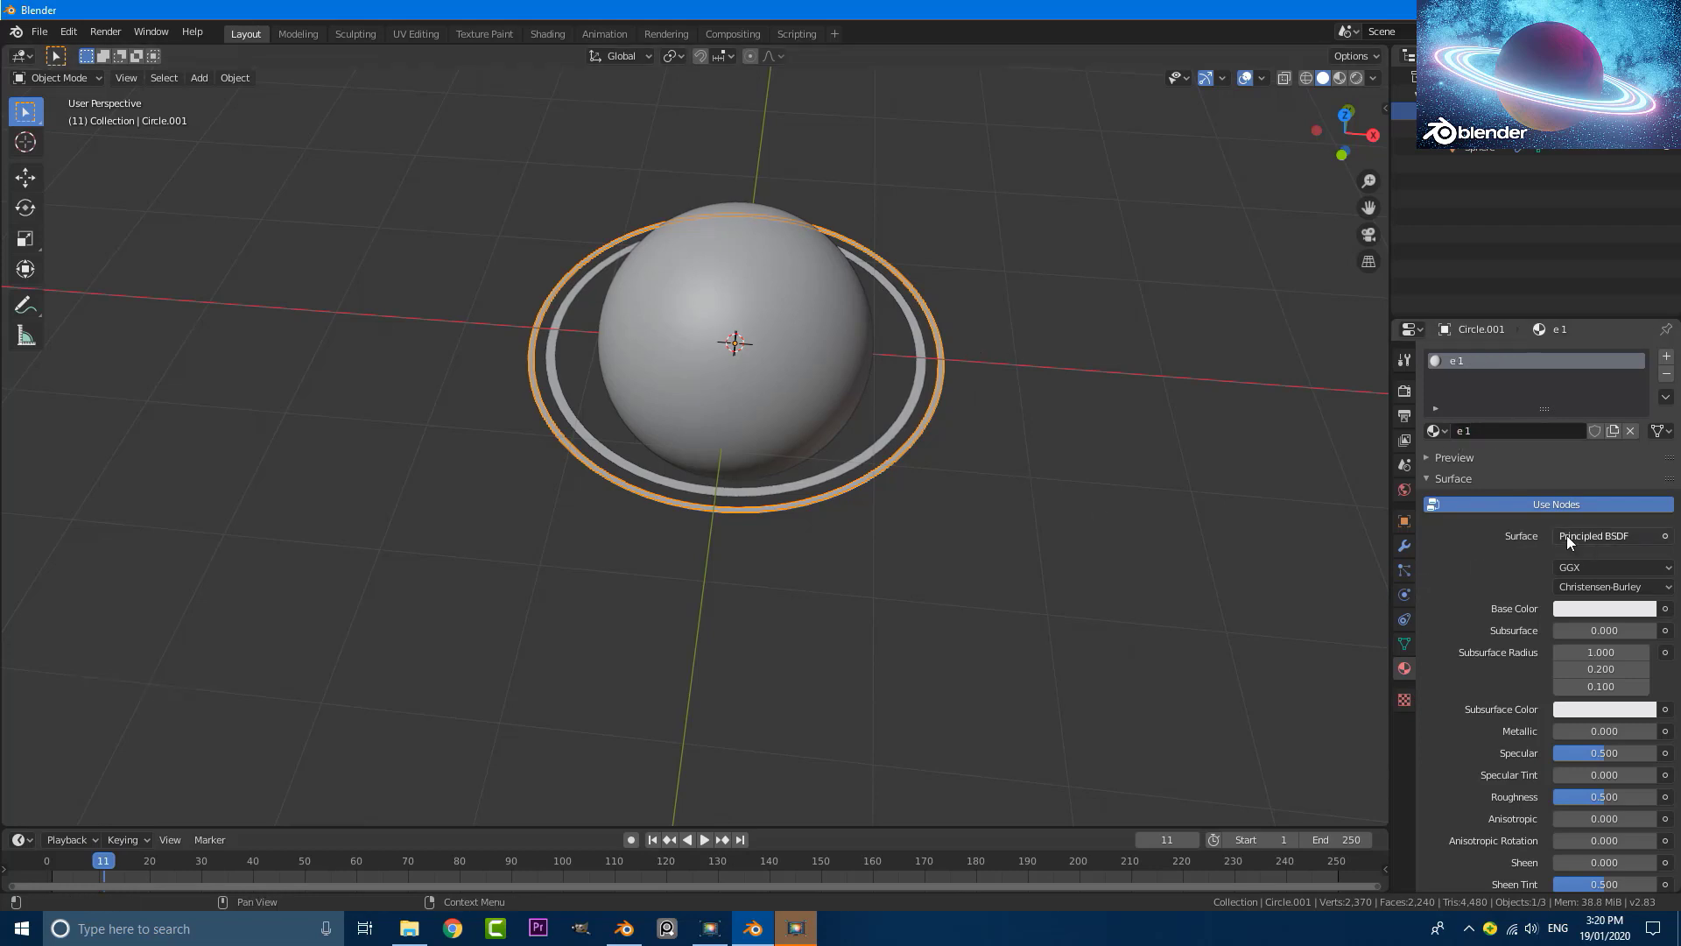
click(1578, 539)
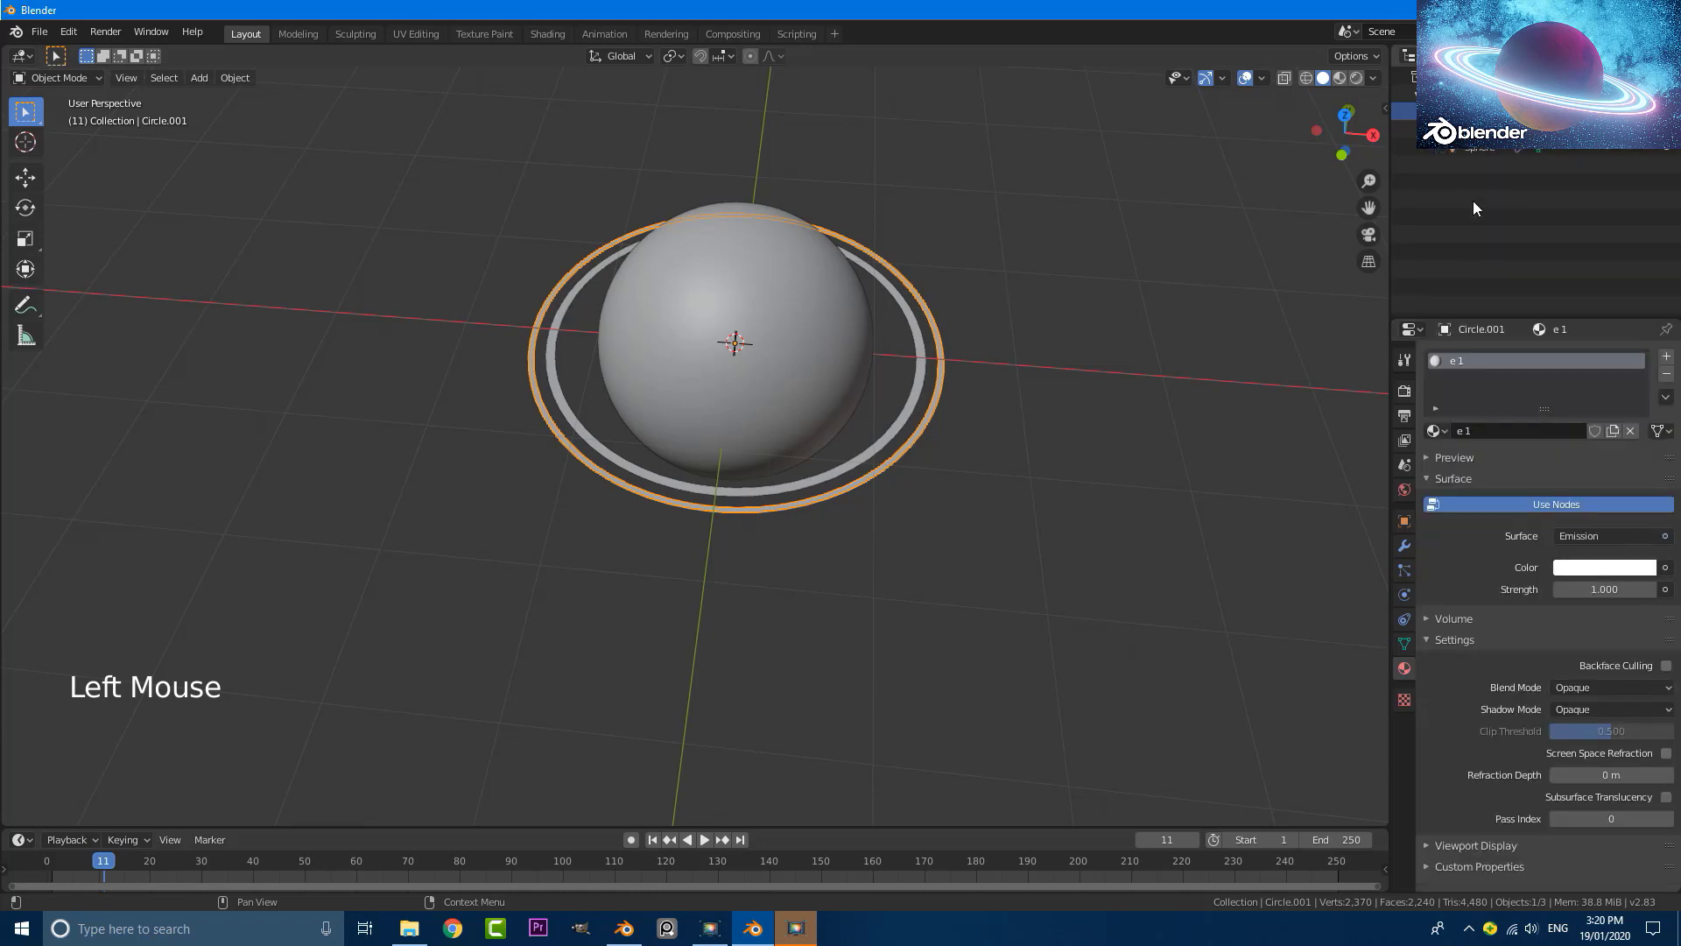
Give the inner ring a new Emission material named e2.
middle_click(598, 510)
scroll(up, 3)
click(569, 438)
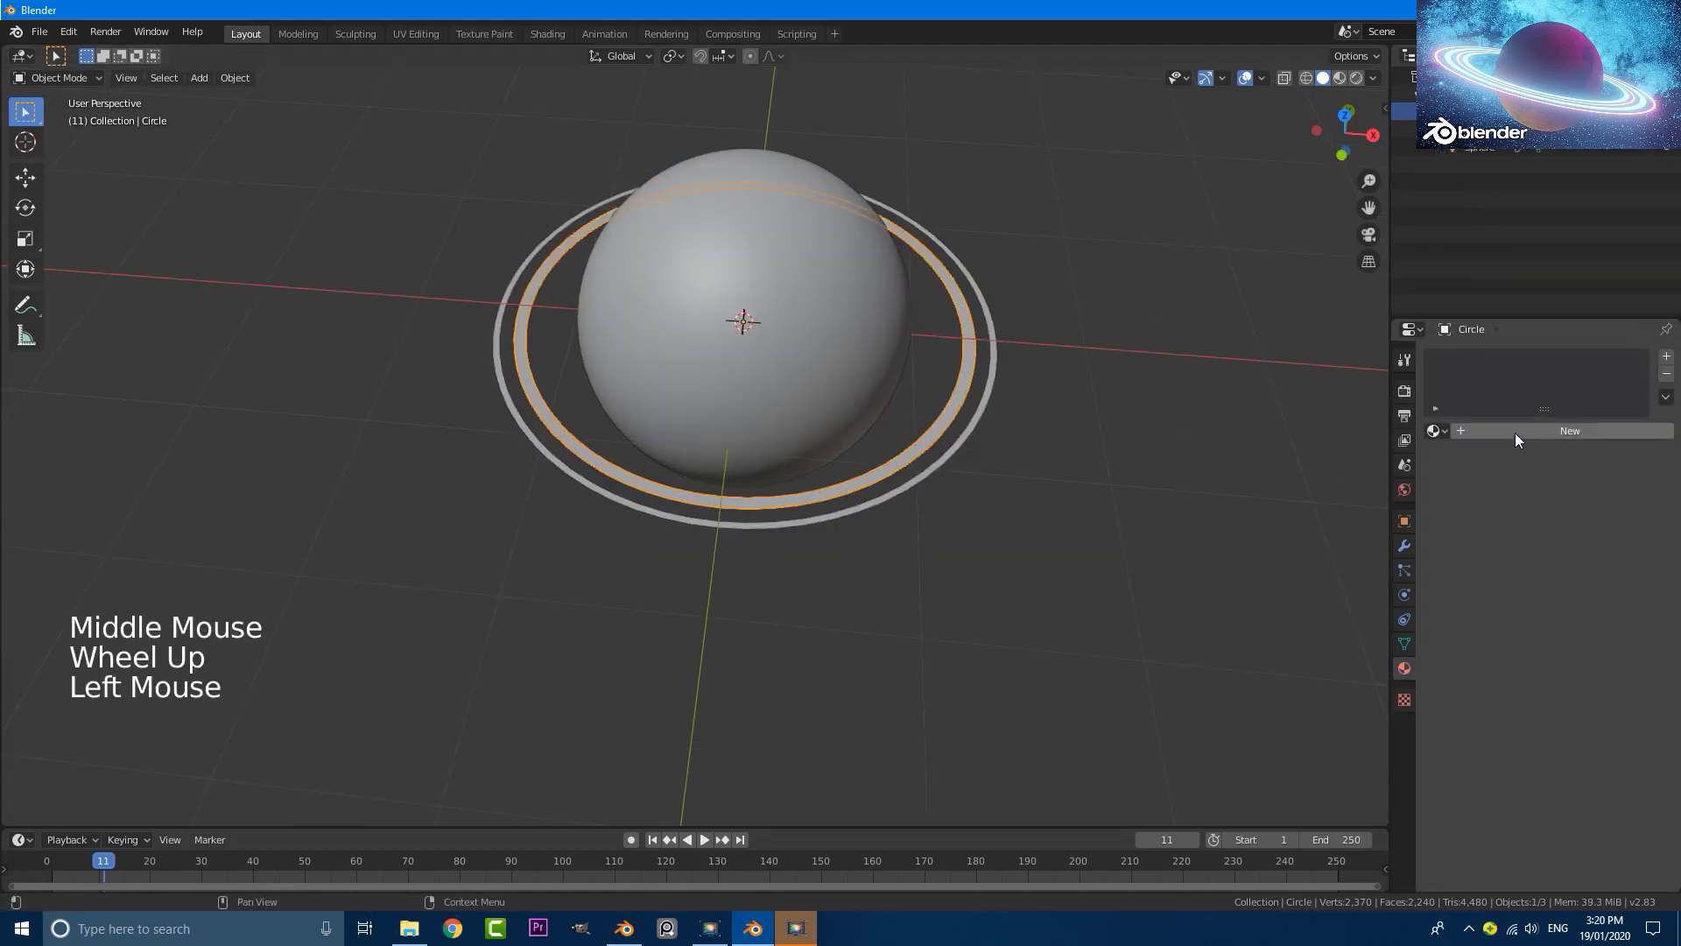
click(1524, 436)
click(1507, 432)
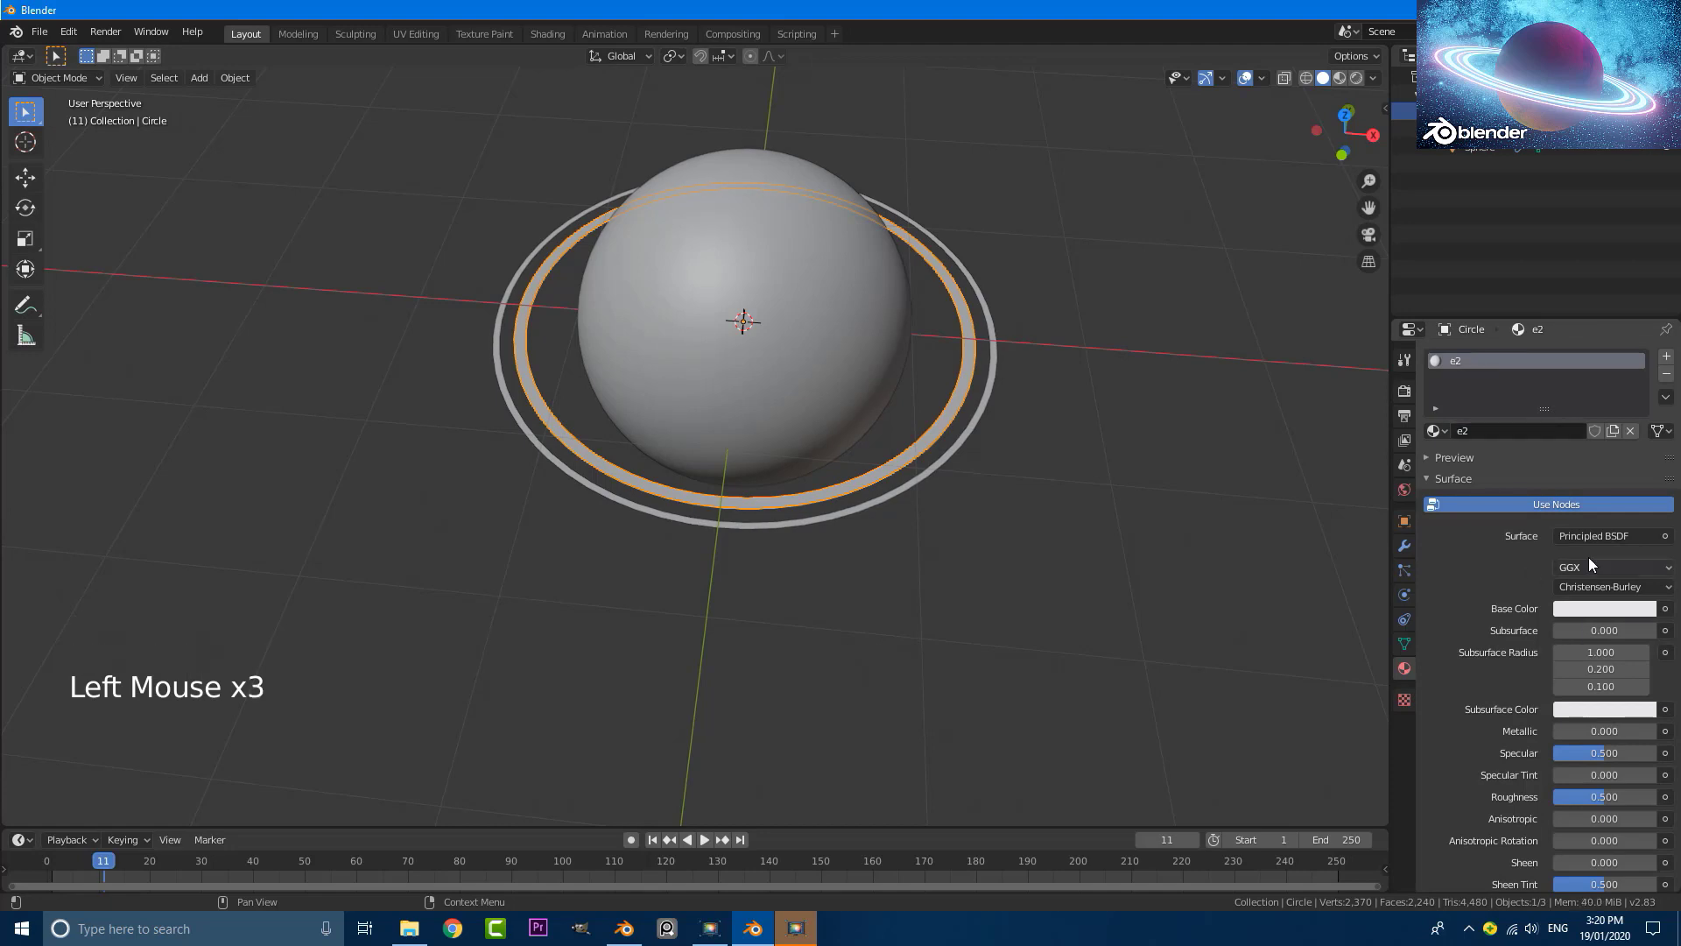
click(1596, 544)
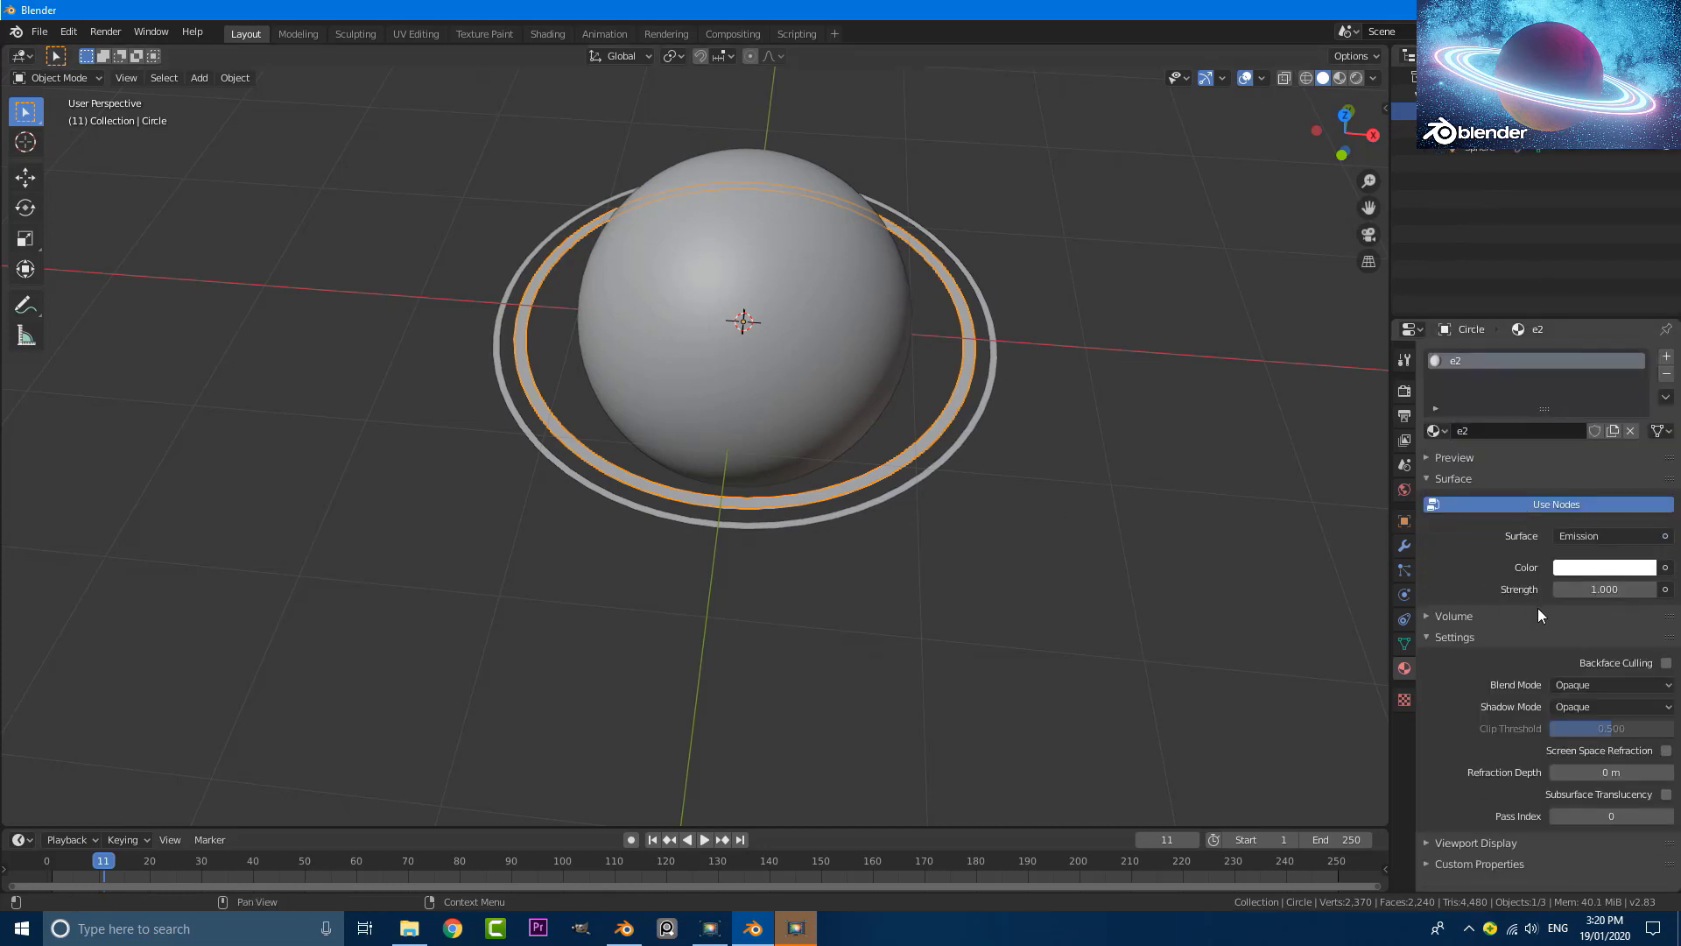
Inspect the planet from several angles and adjust a selected ring's position and size.
middle_click(866, 446)
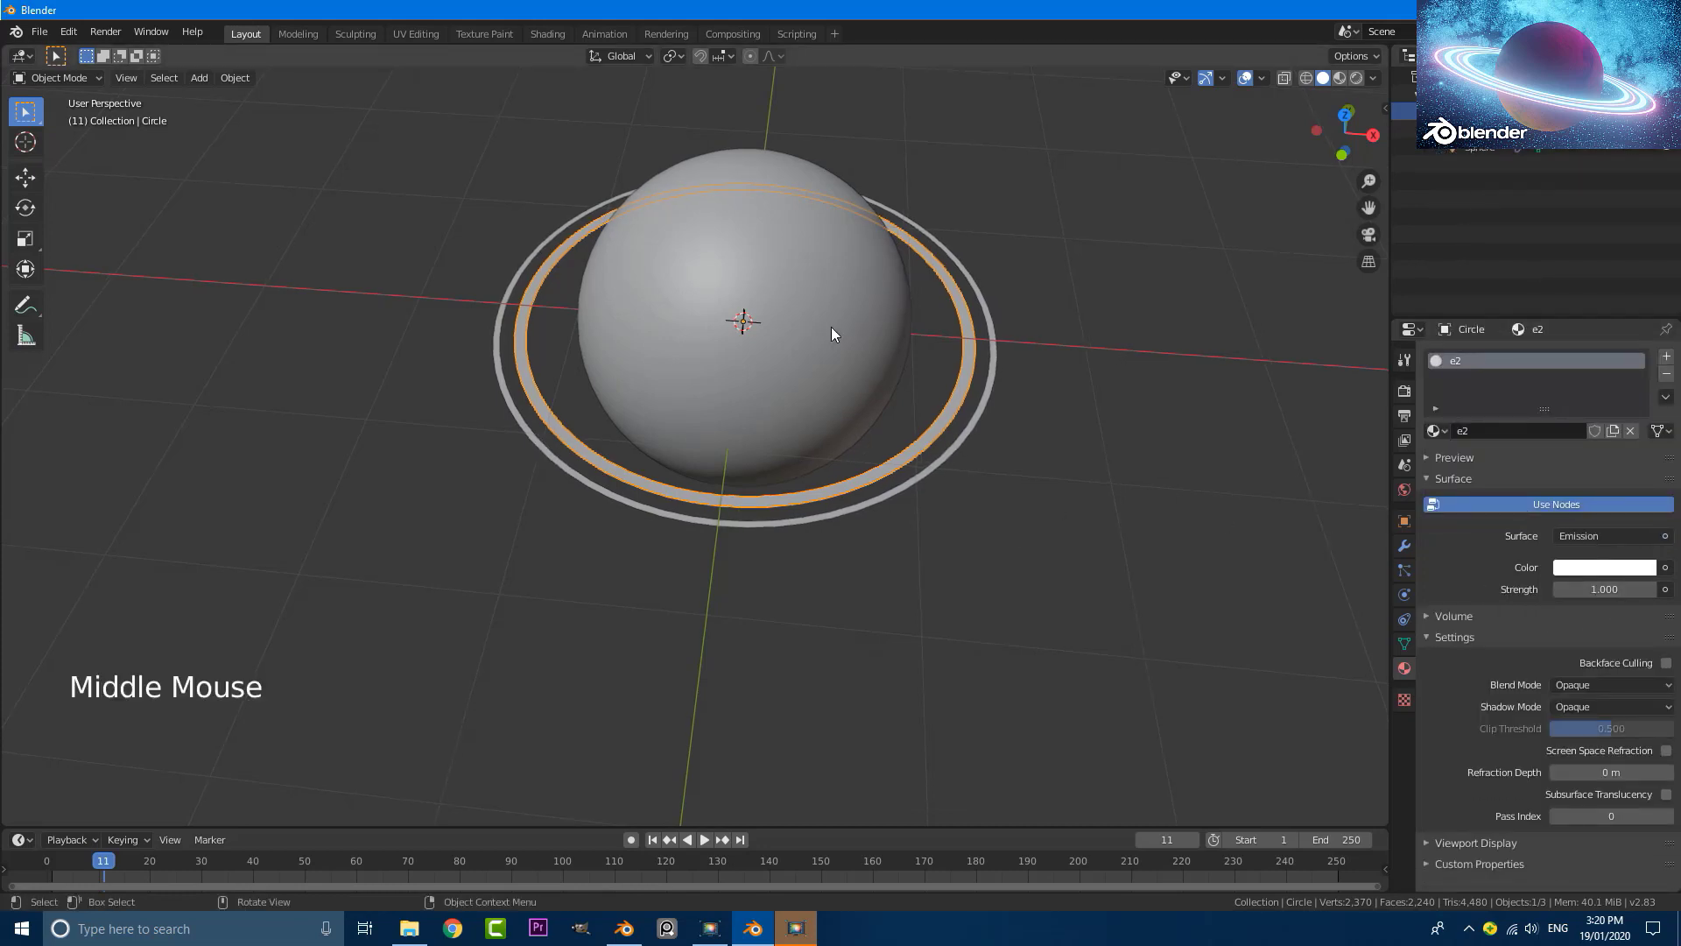
scroll(down, 3)
middle_click(815, 361)
scroll(up, 3)
middle_click(557, 428)
scroll(up, 3)
middle_click(576, 400)
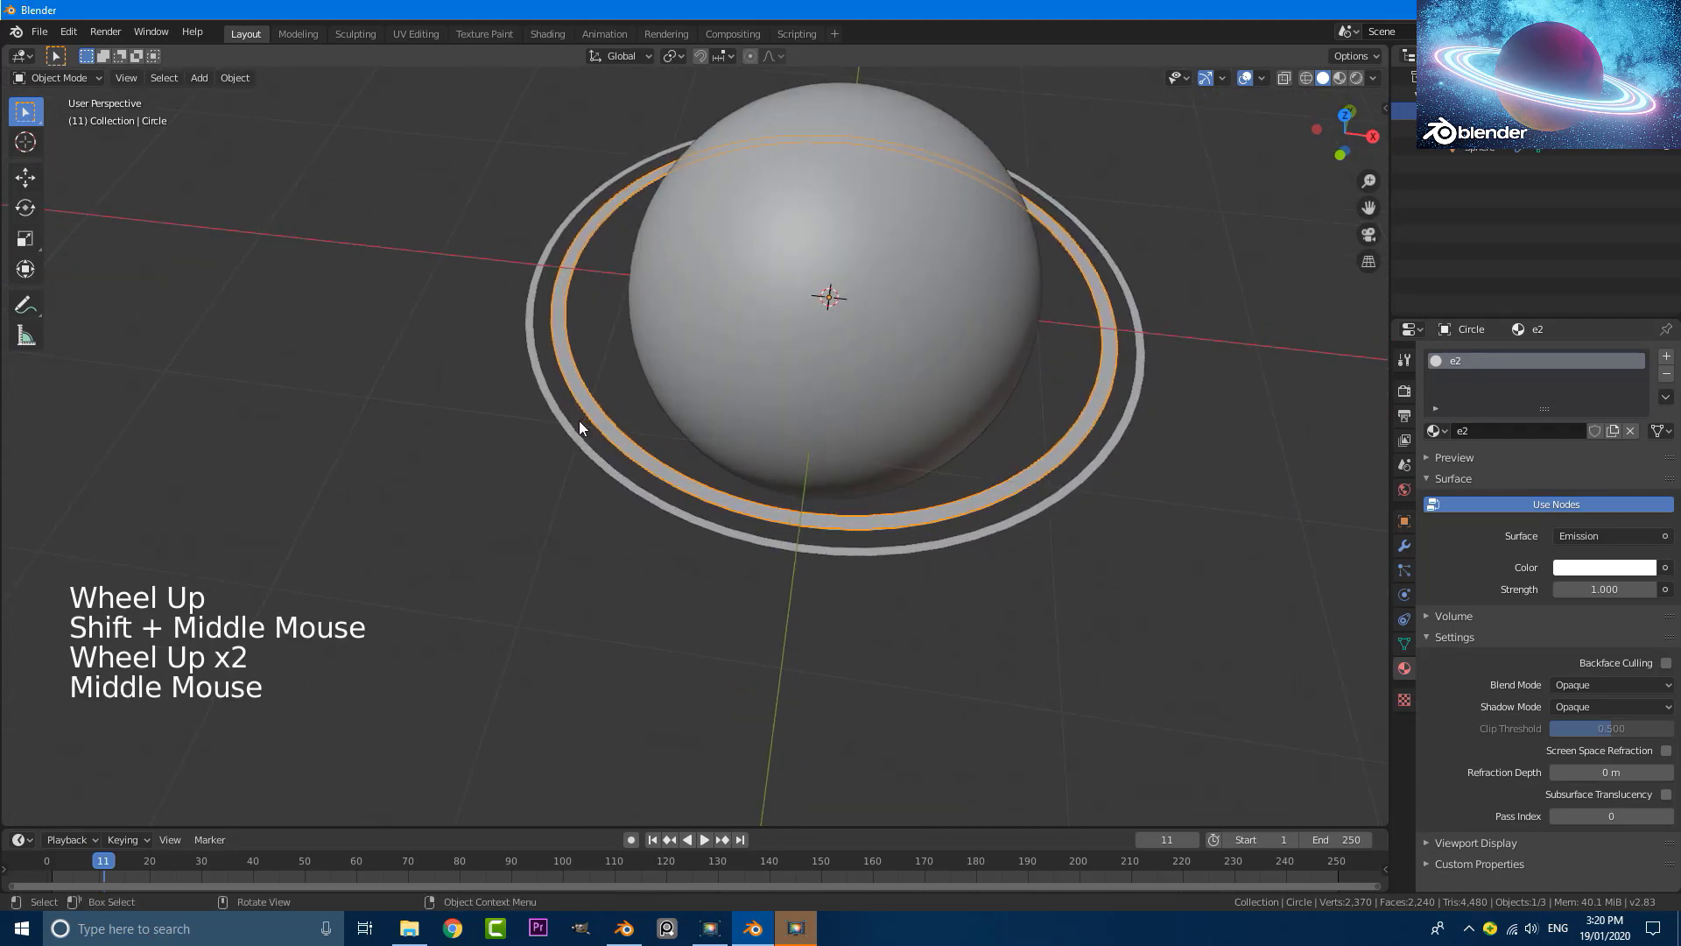
middle_click(619, 414)
click(607, 424)
middle_click(606, 450)
key(g)
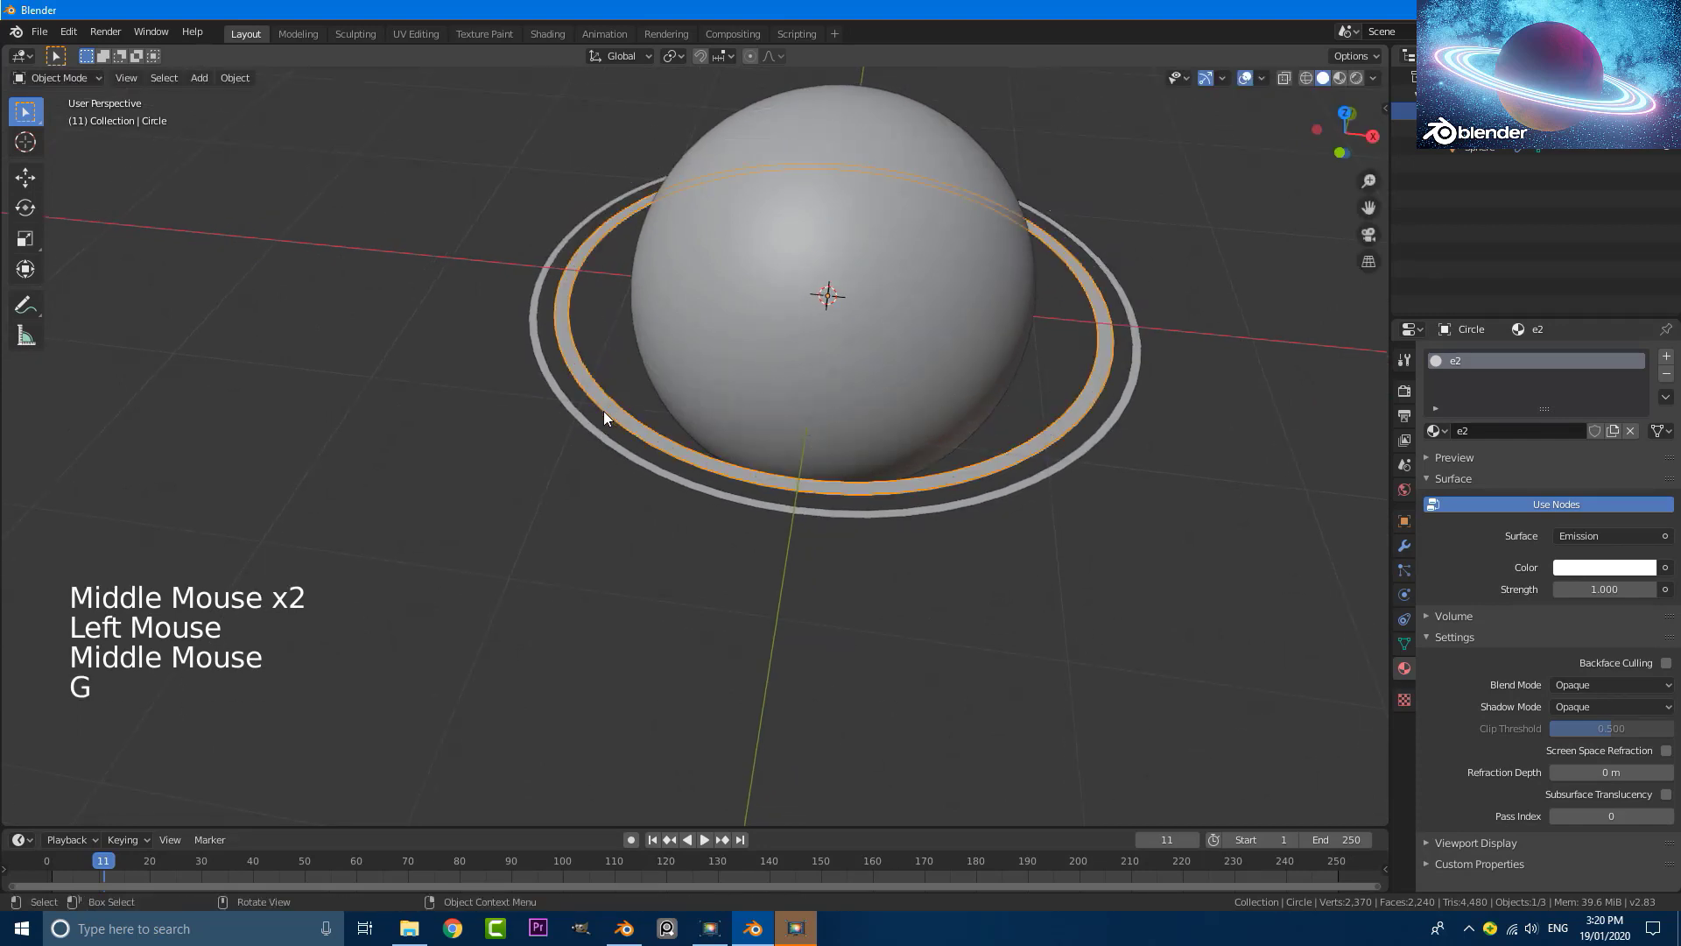
click(585, 425)
scroll(up, 3)
key(a)
click(613, 459)
key(s)
click(574, 379)
Duplicate a ring, enlarge the copy outward and thin its edges in Edit Mode.
key(shift+d)
key(s)
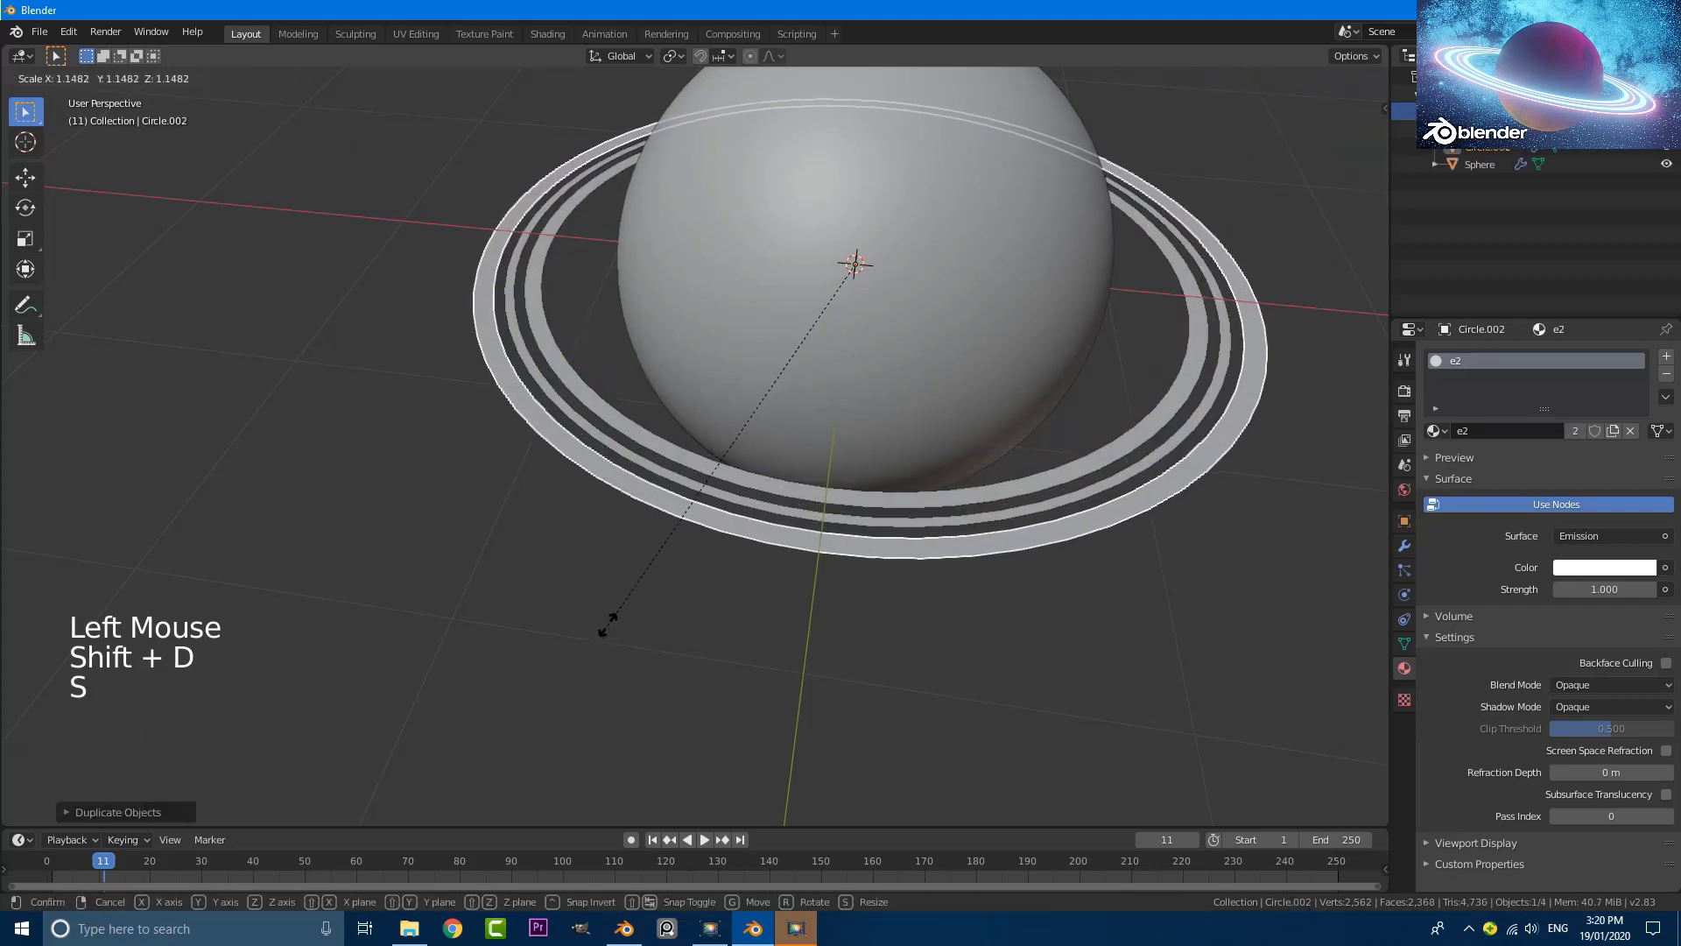
key(Tab)
scroll(up, 3)
key(s)
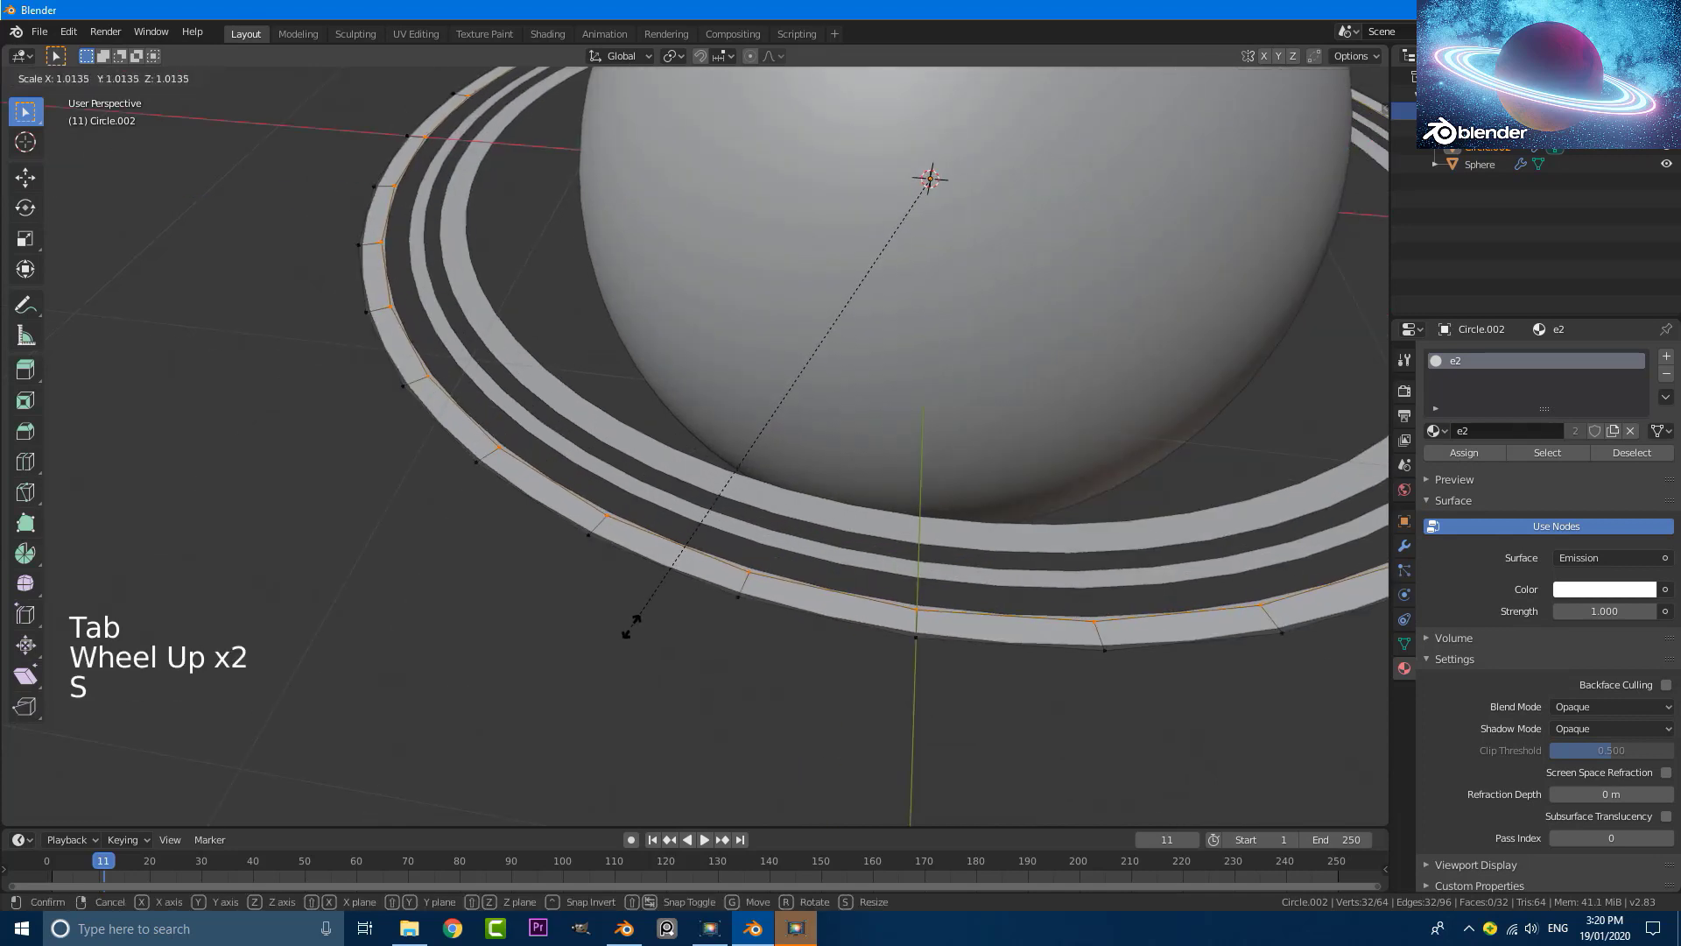
key(Tab)
scroll(down, 3)
middle_click(551, 405)
scroll(down, 3)
click(569, 383)
scroll(up, 3)
scroll(up, 3)
Duplicate another ring into a wider thin outer ring and check it from the front view.
key(shift+d)
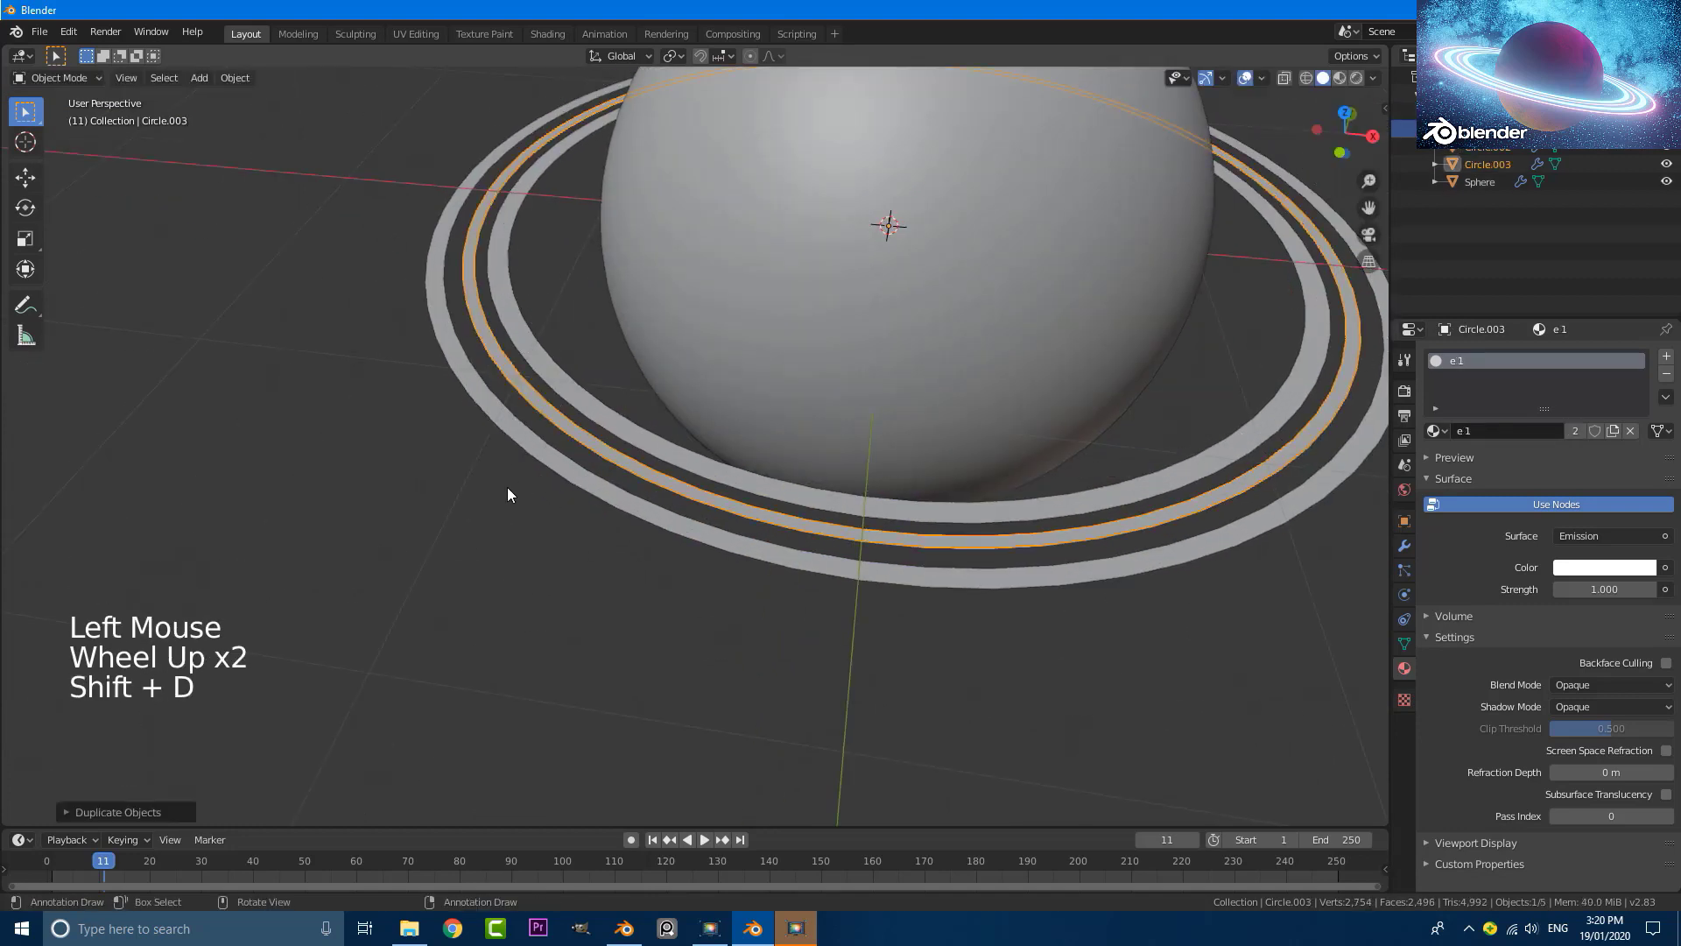
key(s)
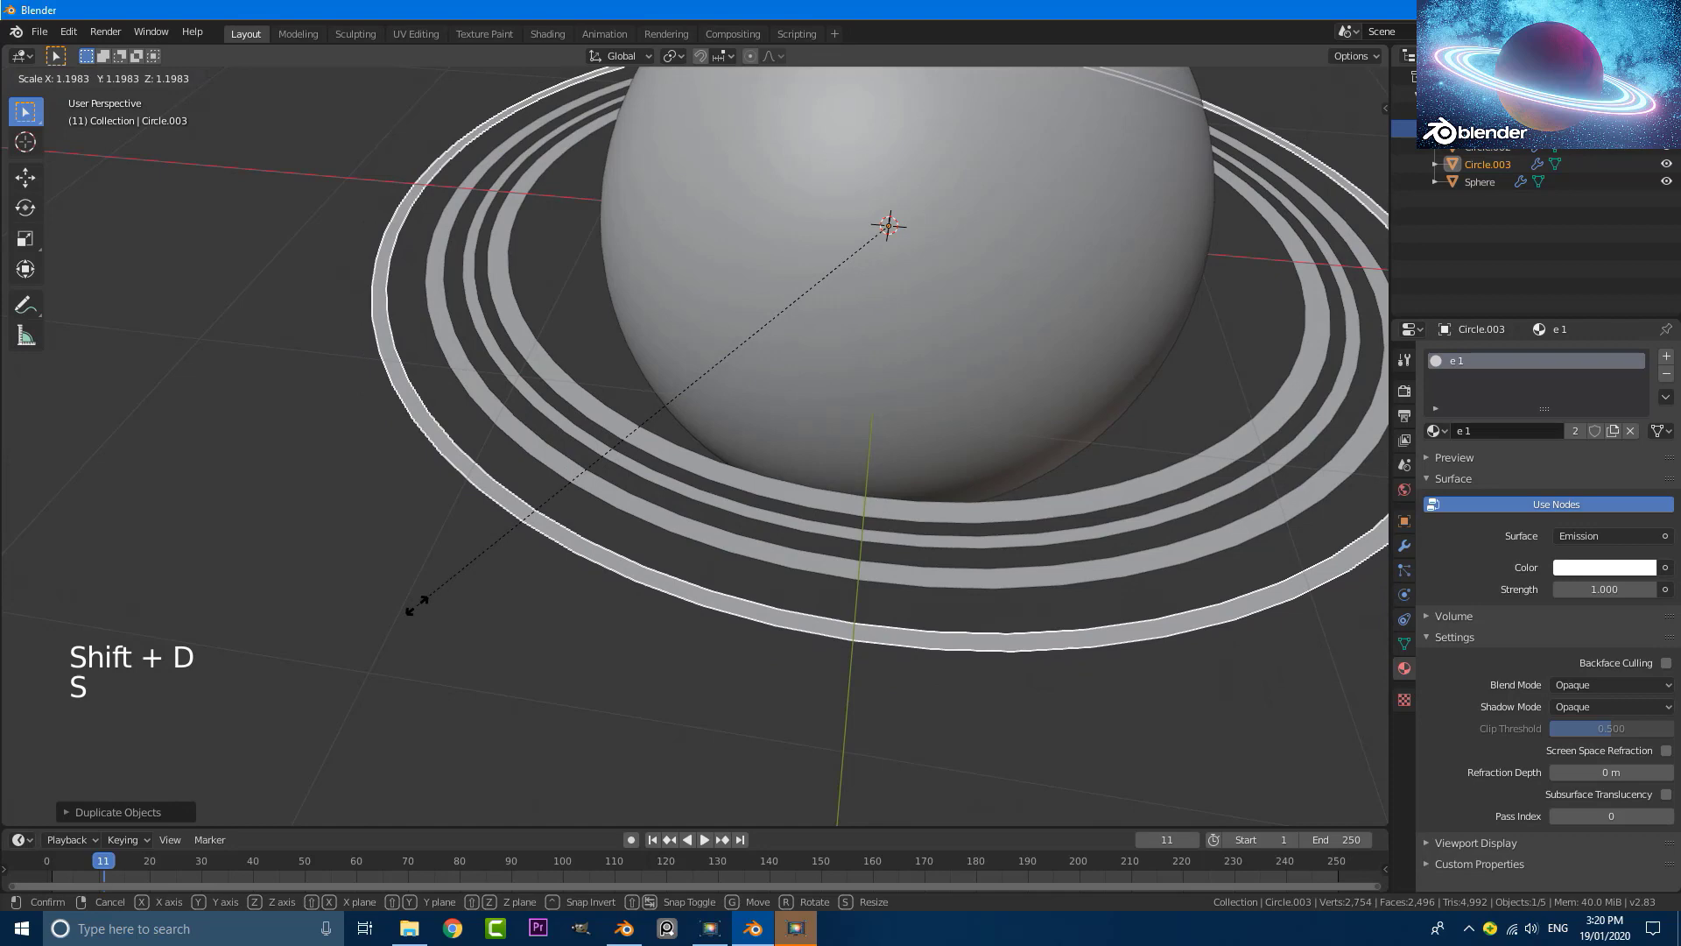
scroll(down, 3)
key(Tab)
scroll(up, 3)
key(s)
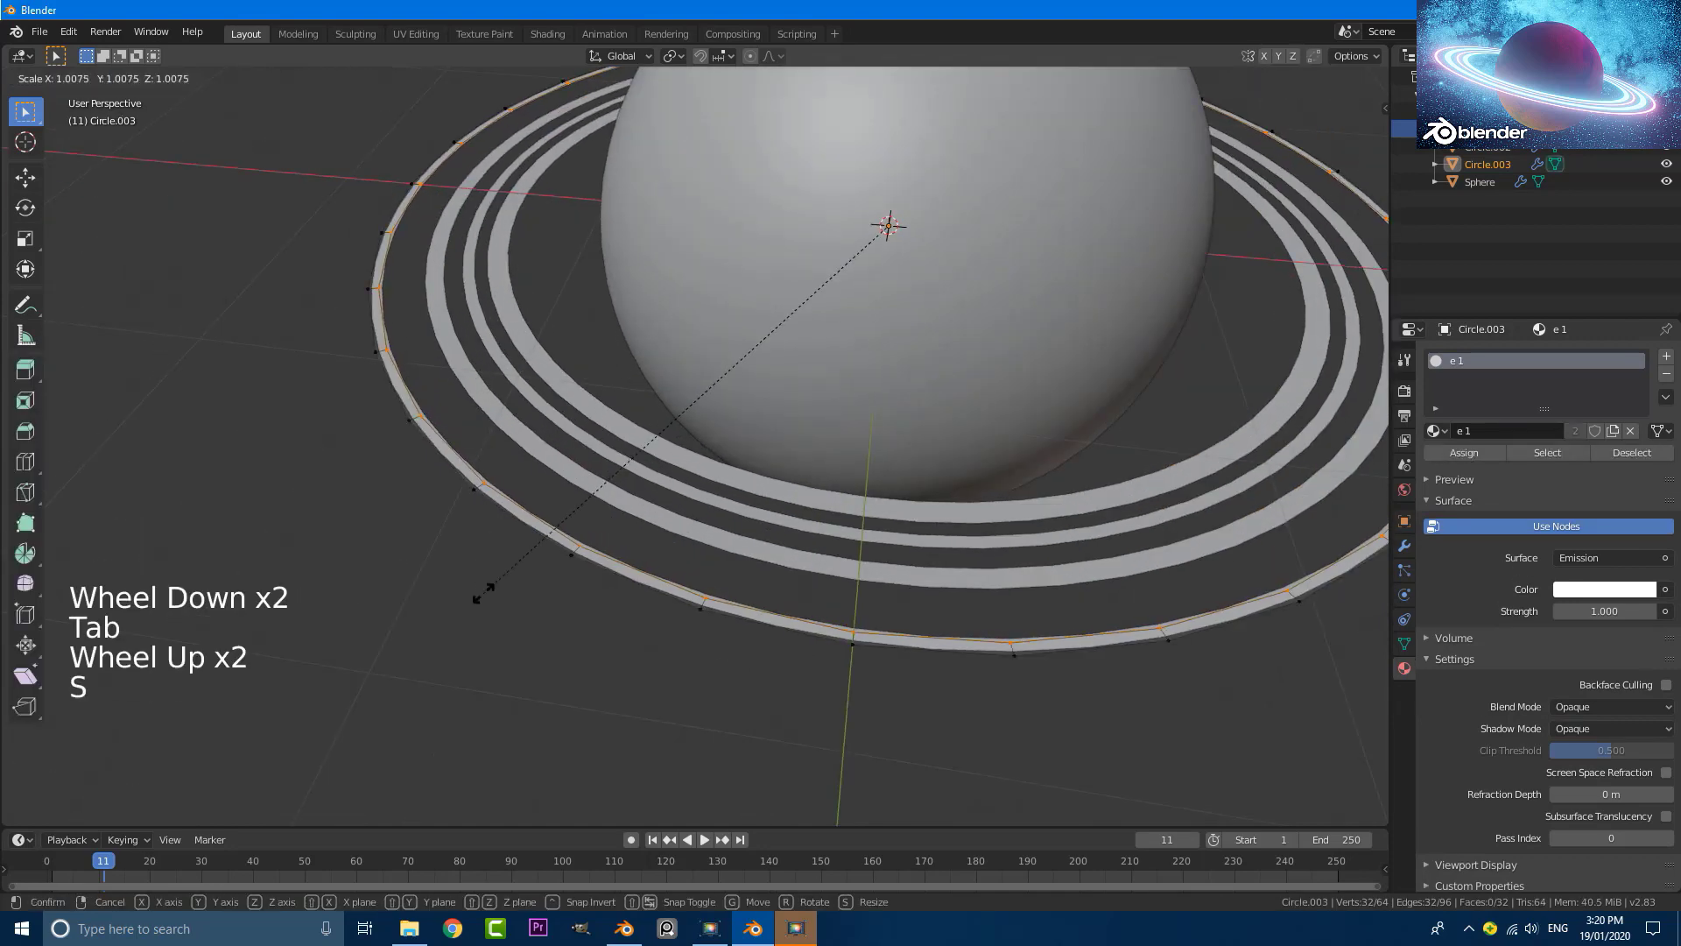
key(Tab)
scroll(down, 3)
scroll(up, 3)
key(s)
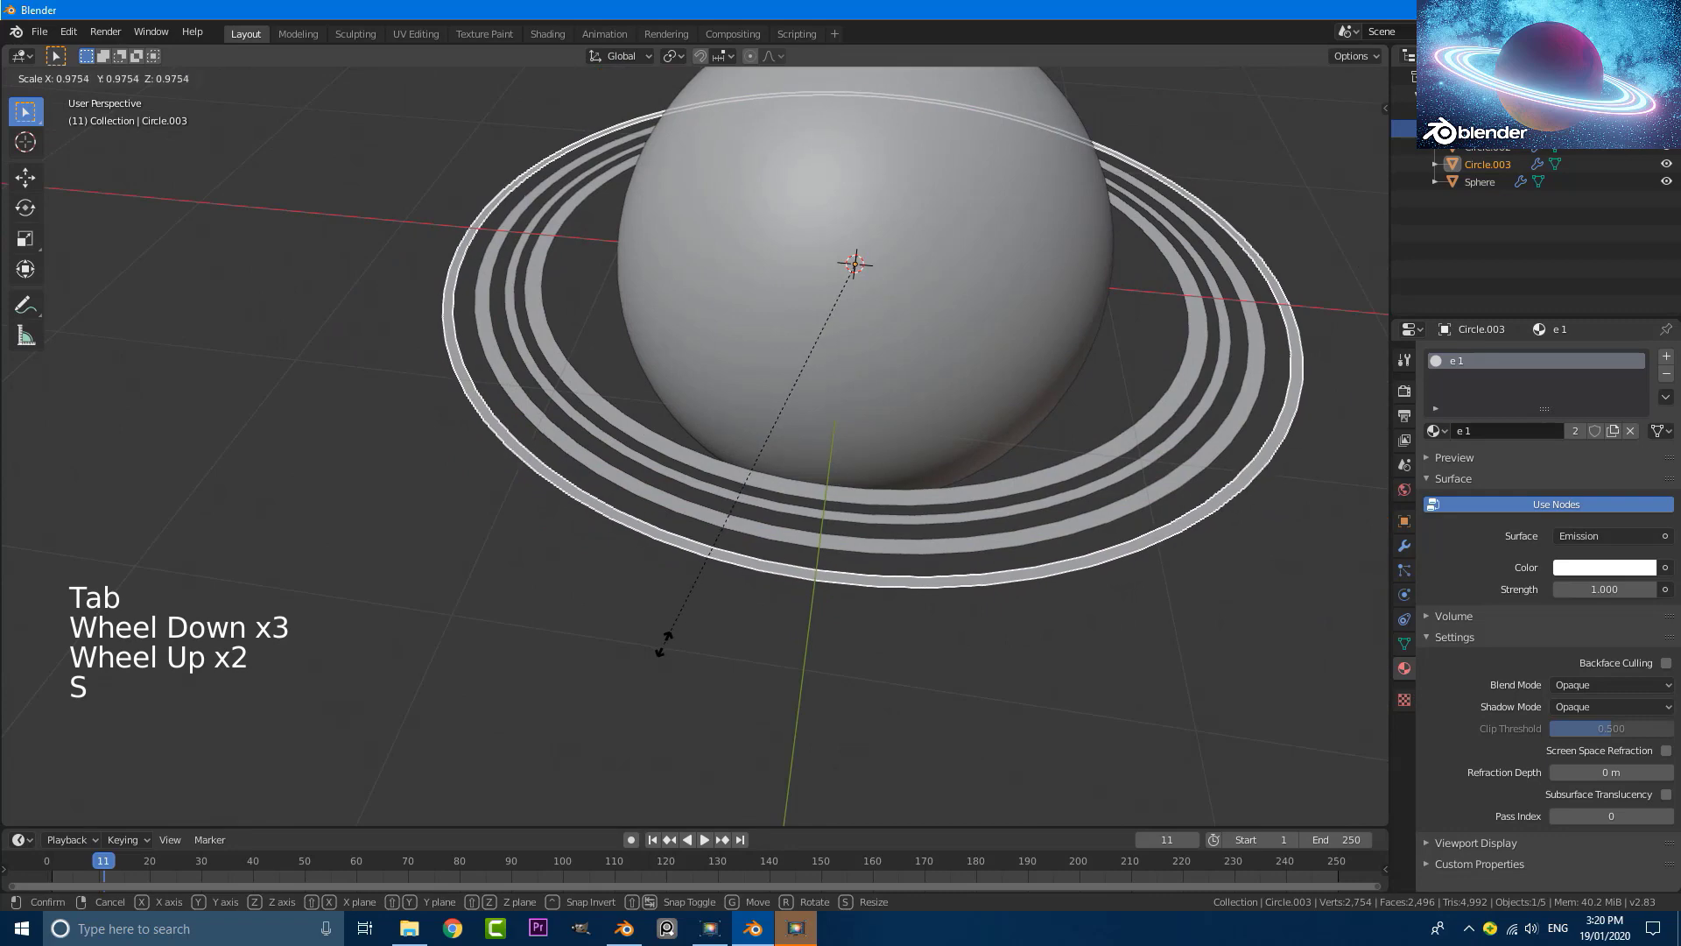
middle_click(628, 489)
middle_click(784, 520)
scroll(down, 3)
key(KP_1)
scroll(up, 3)
middle_click(820, 400)
Add a camera to the scene and move it roughly into place.
key(shift+a)
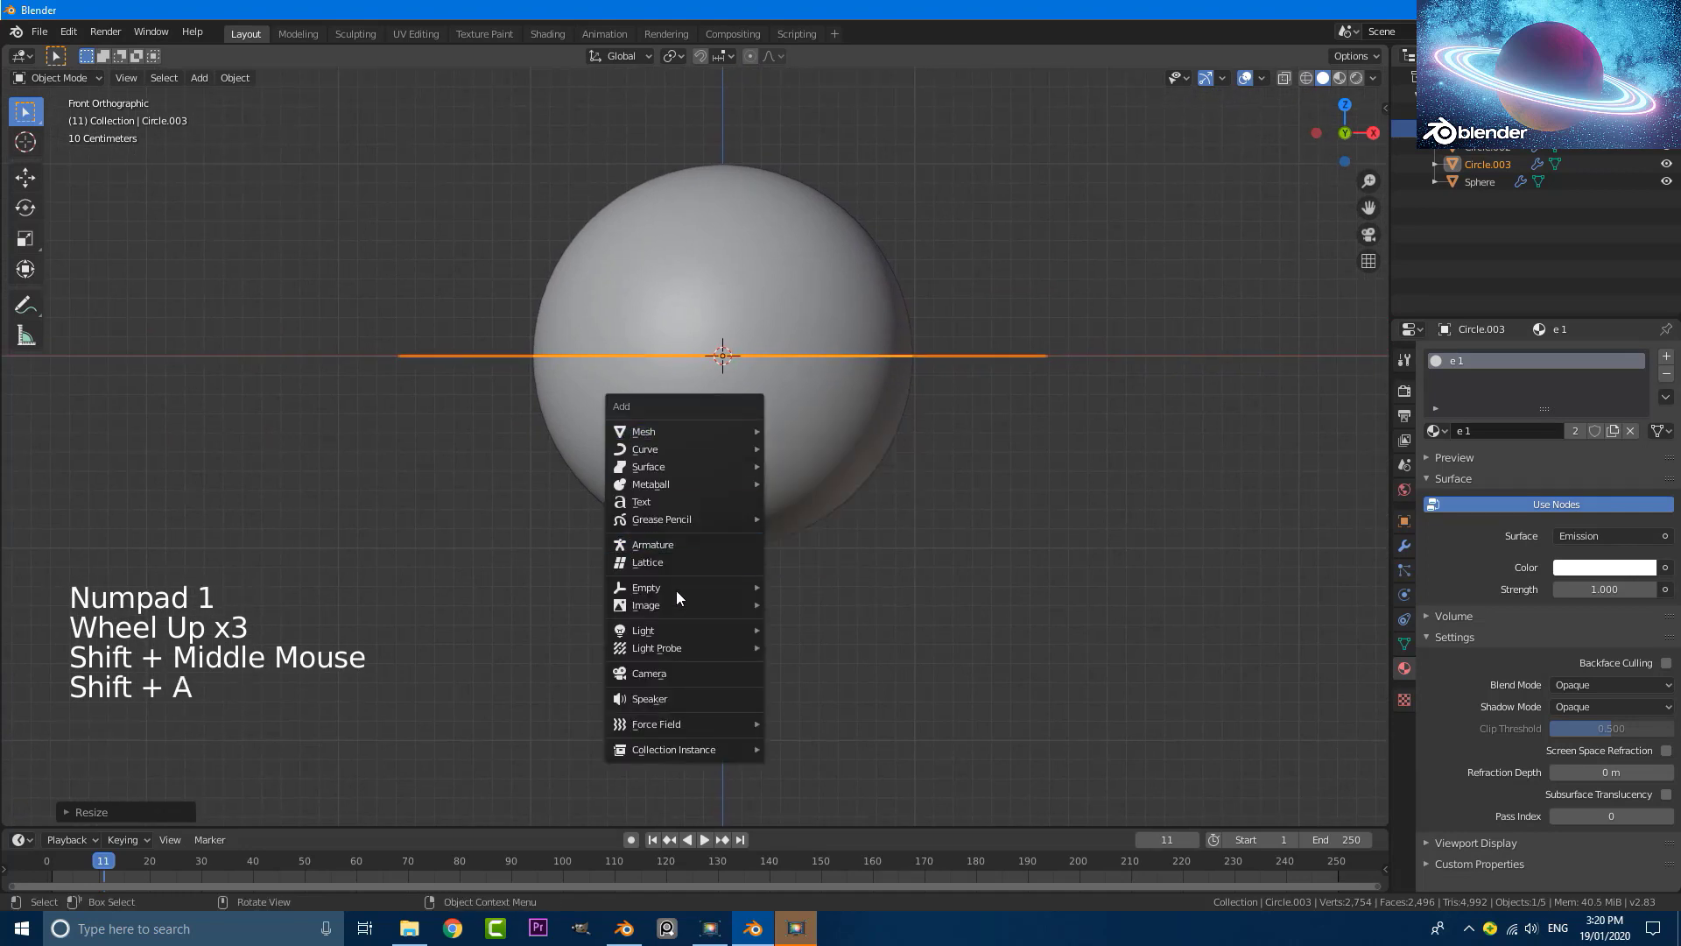
middle_click(899, 370)
scroll(down, 3)
key(g)
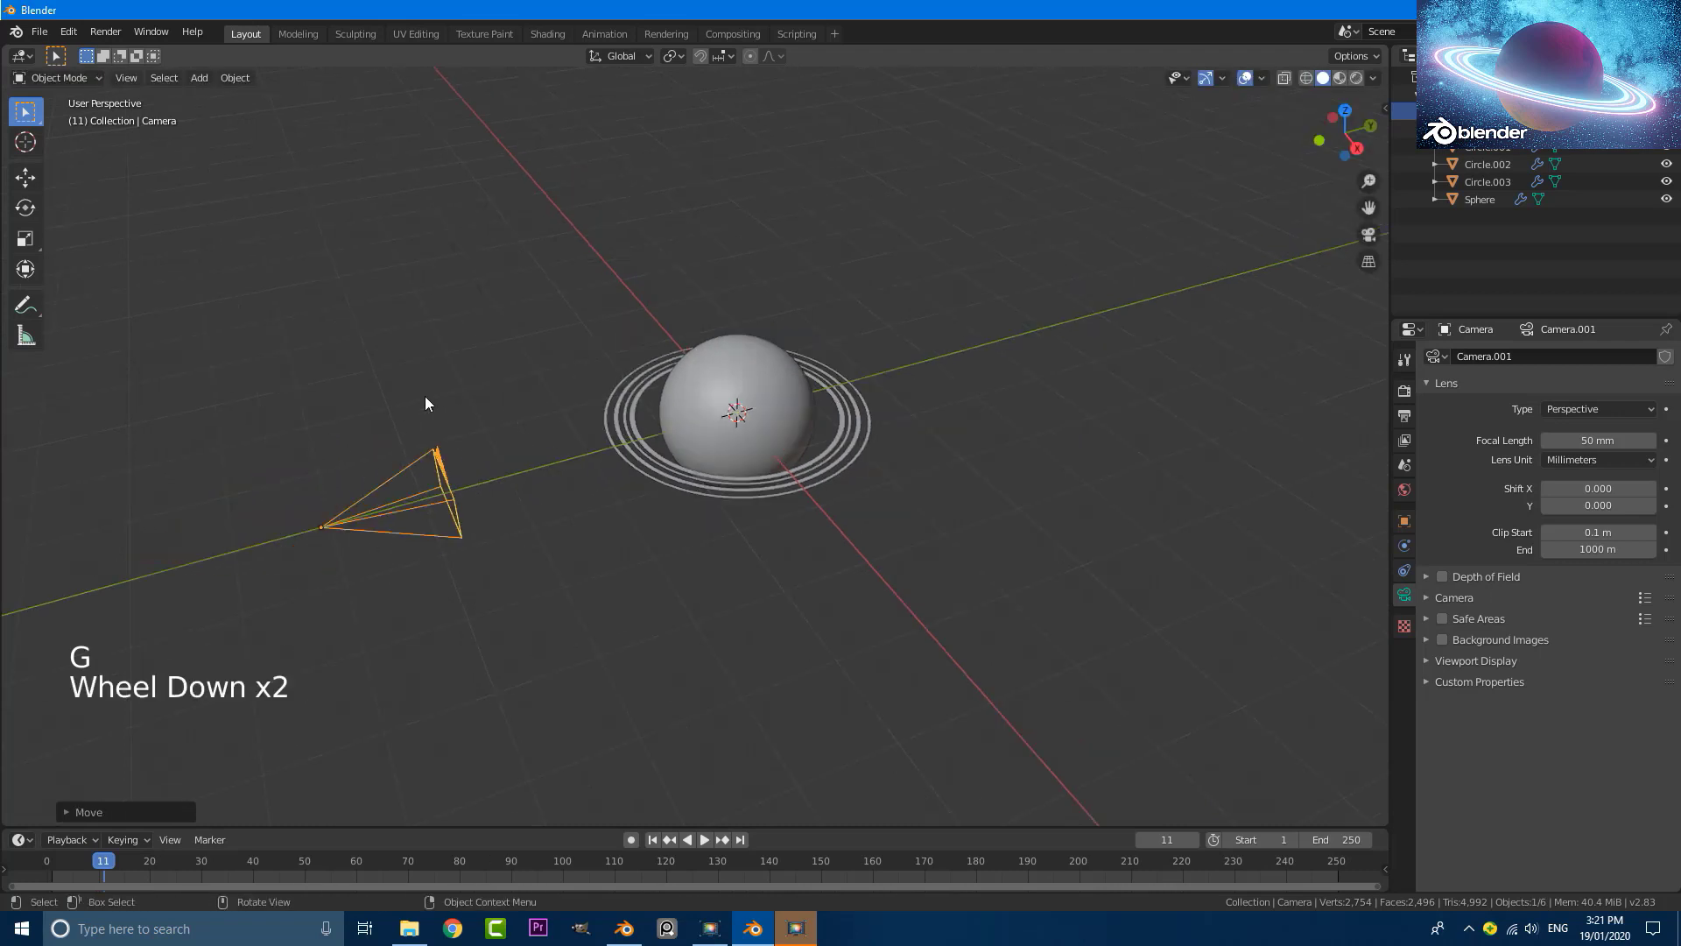
key(g)
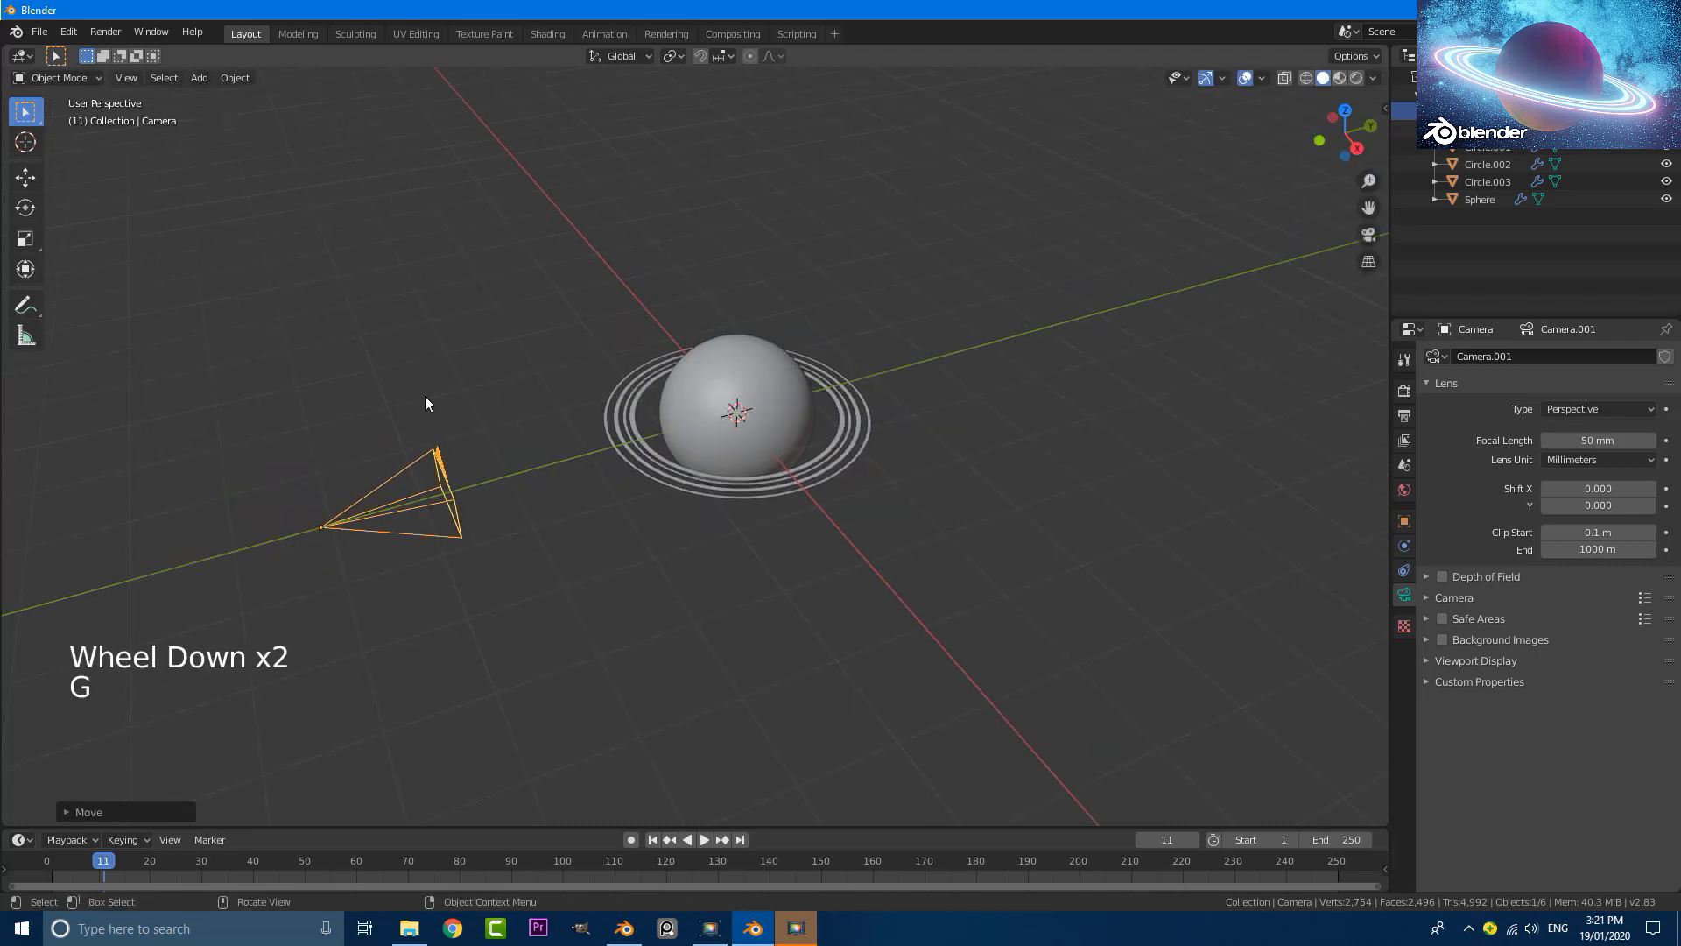
Look through the camera and pull it back so the sphere fits the frame.
key(KP_0)
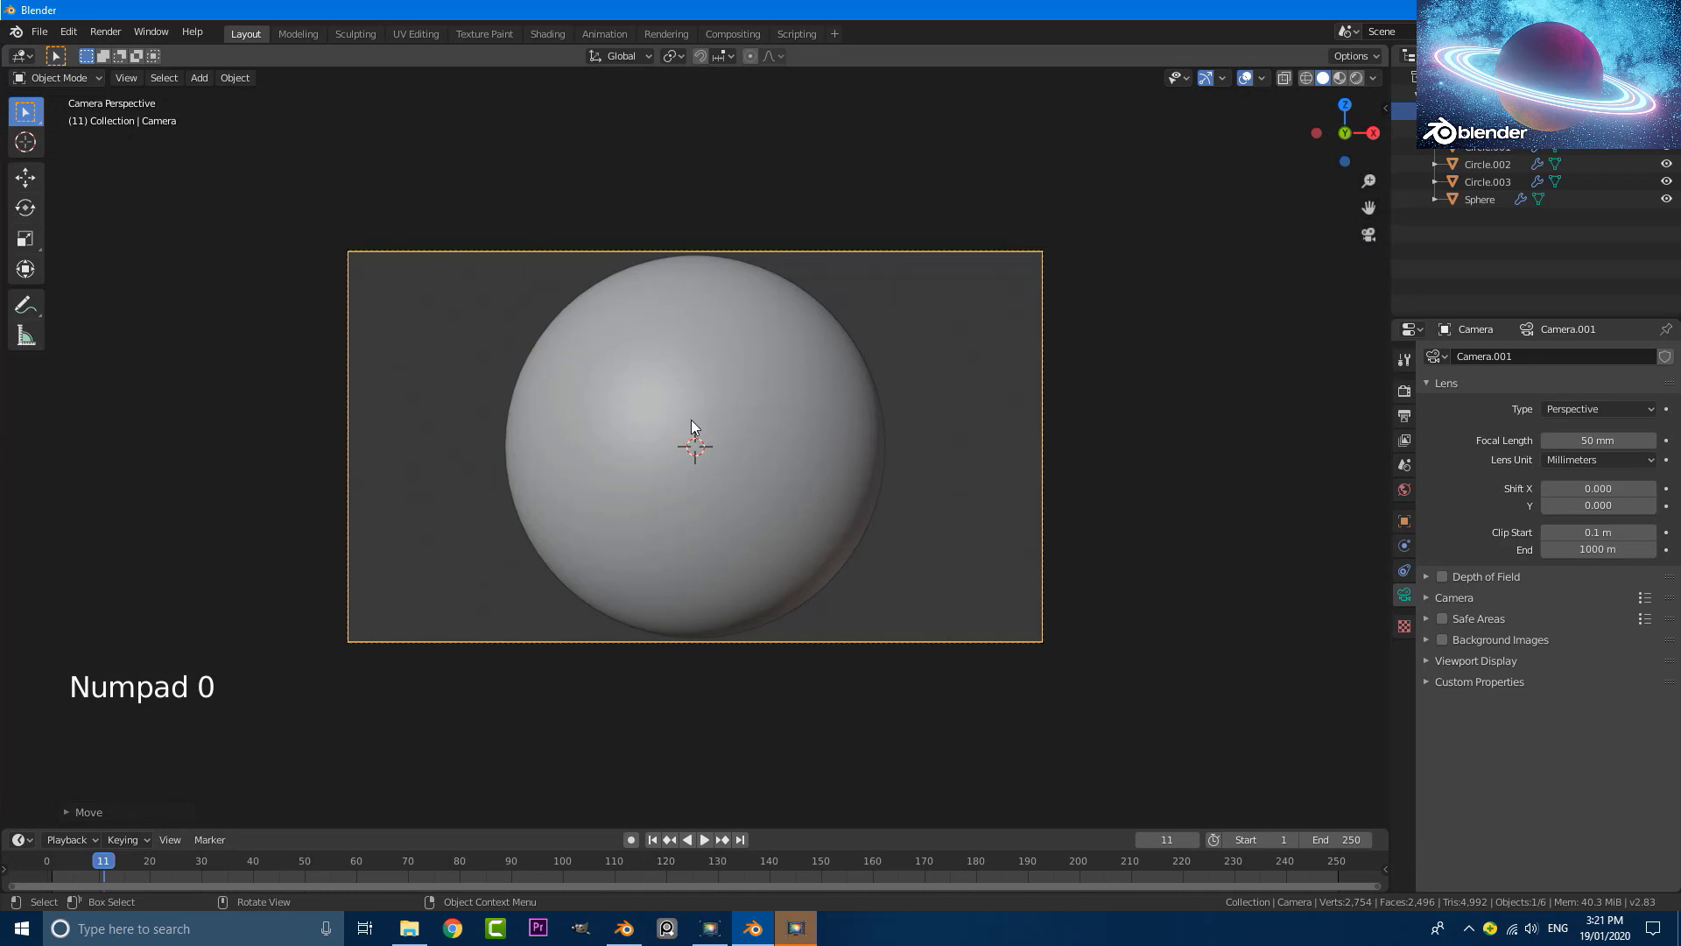
key(g)
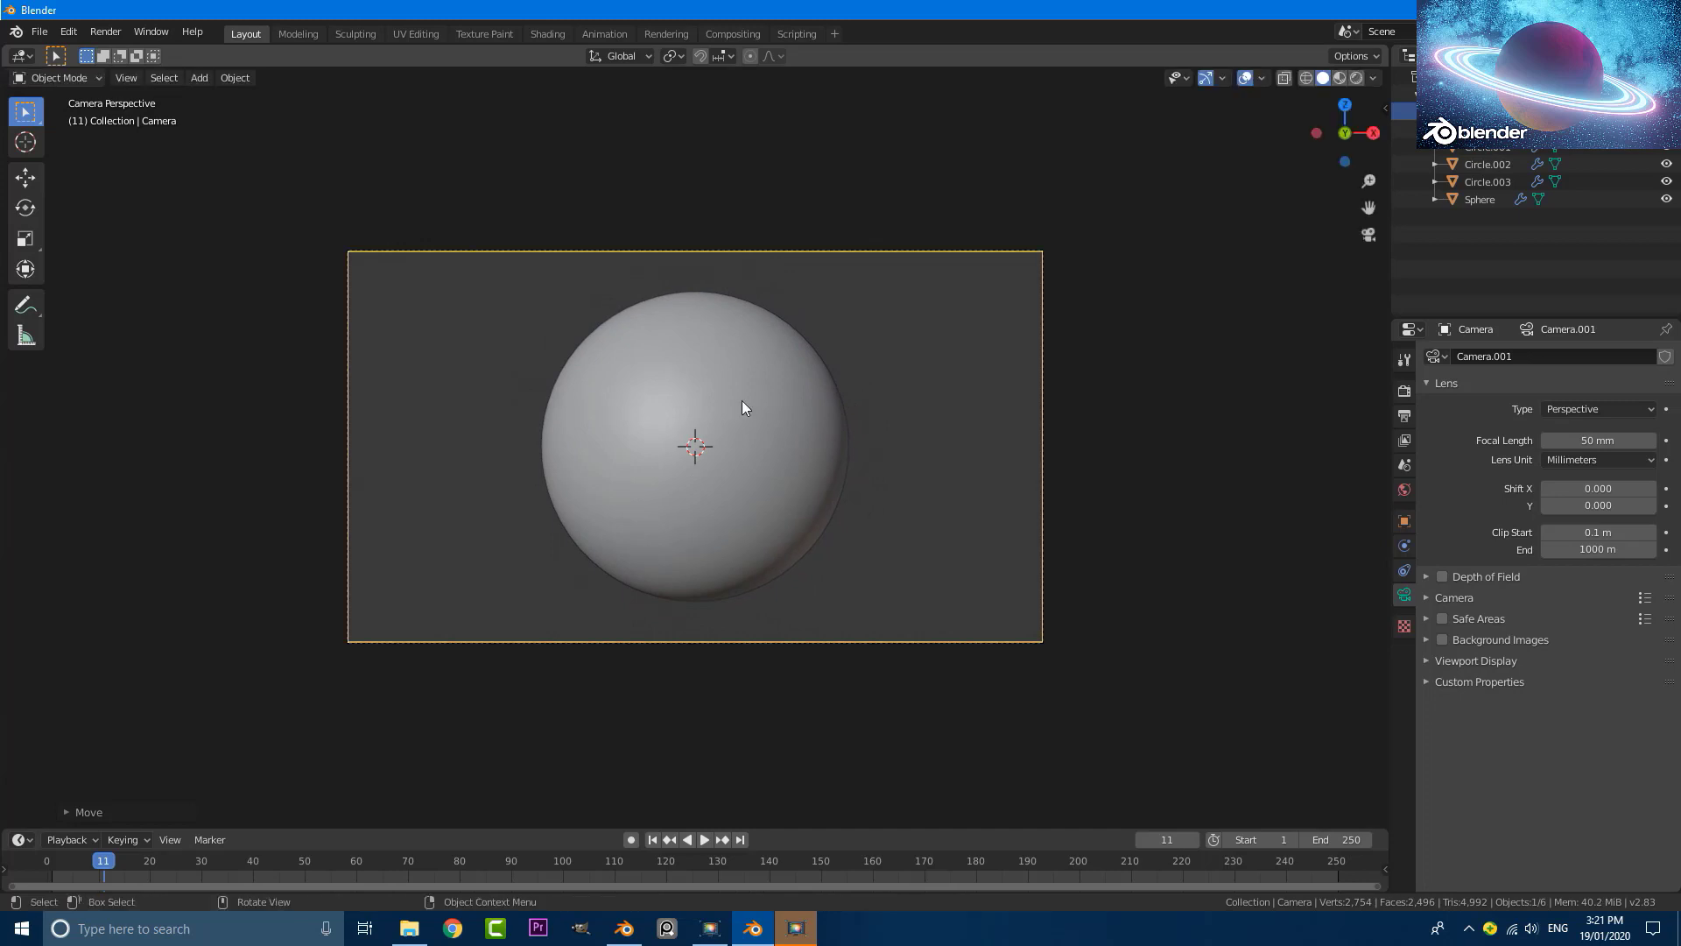
middle_click(681, 401)
Select all the ring objects and look through the camera.
click(484, 461)
double_click(471, 461)
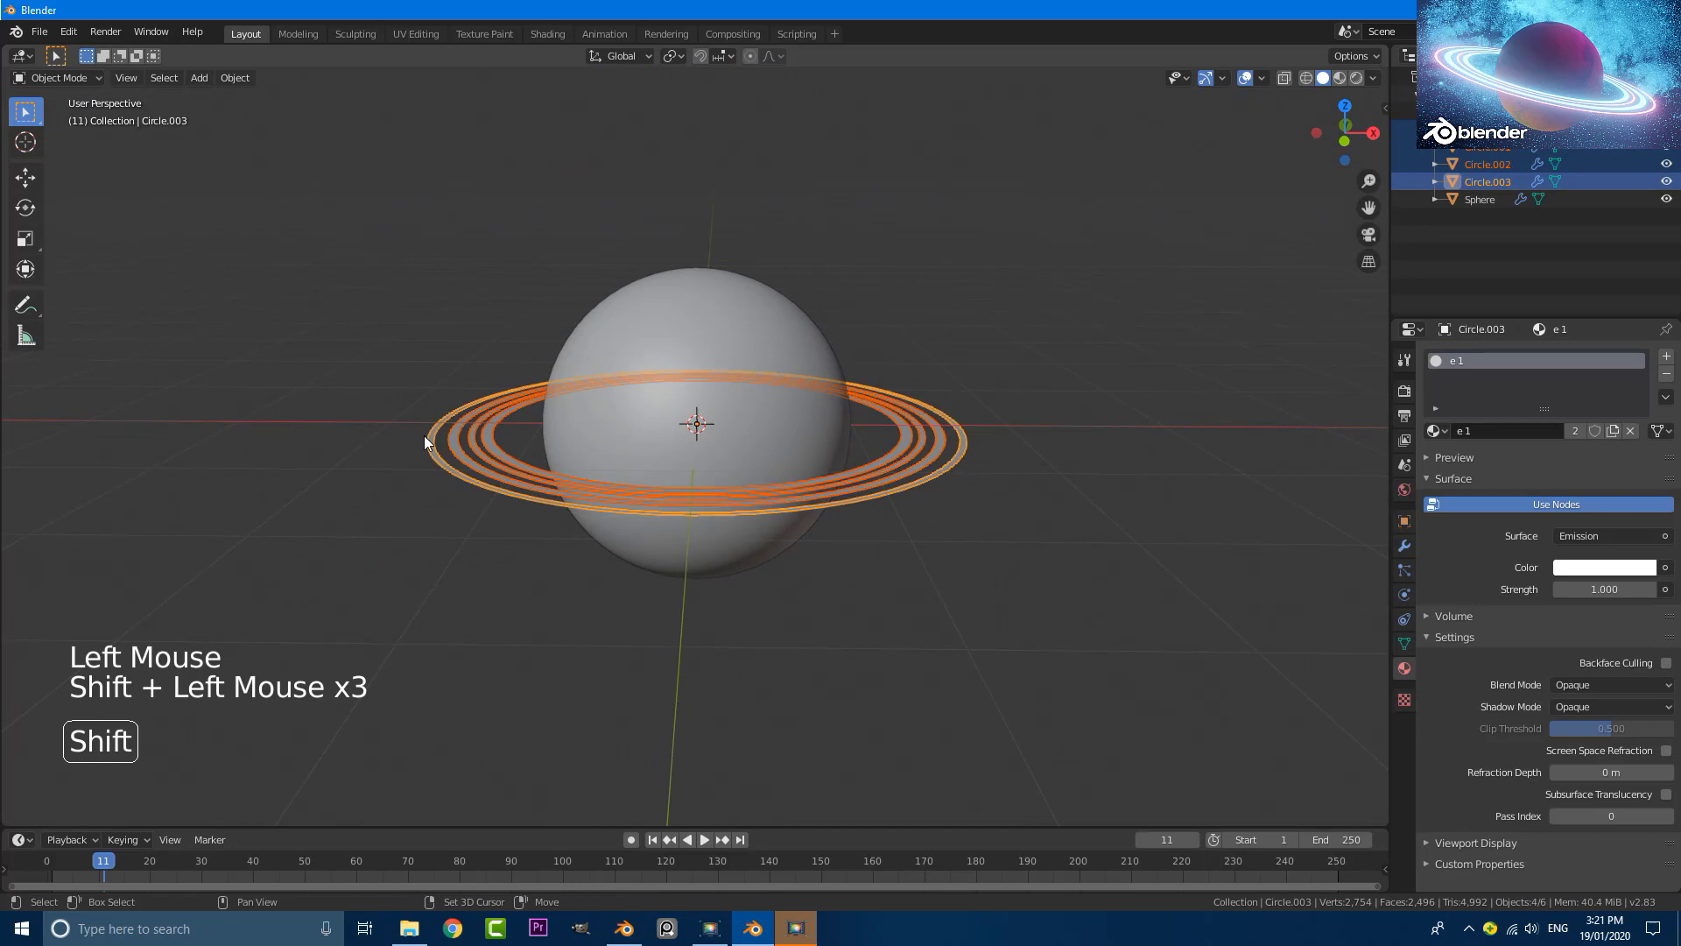
key(KP_0)
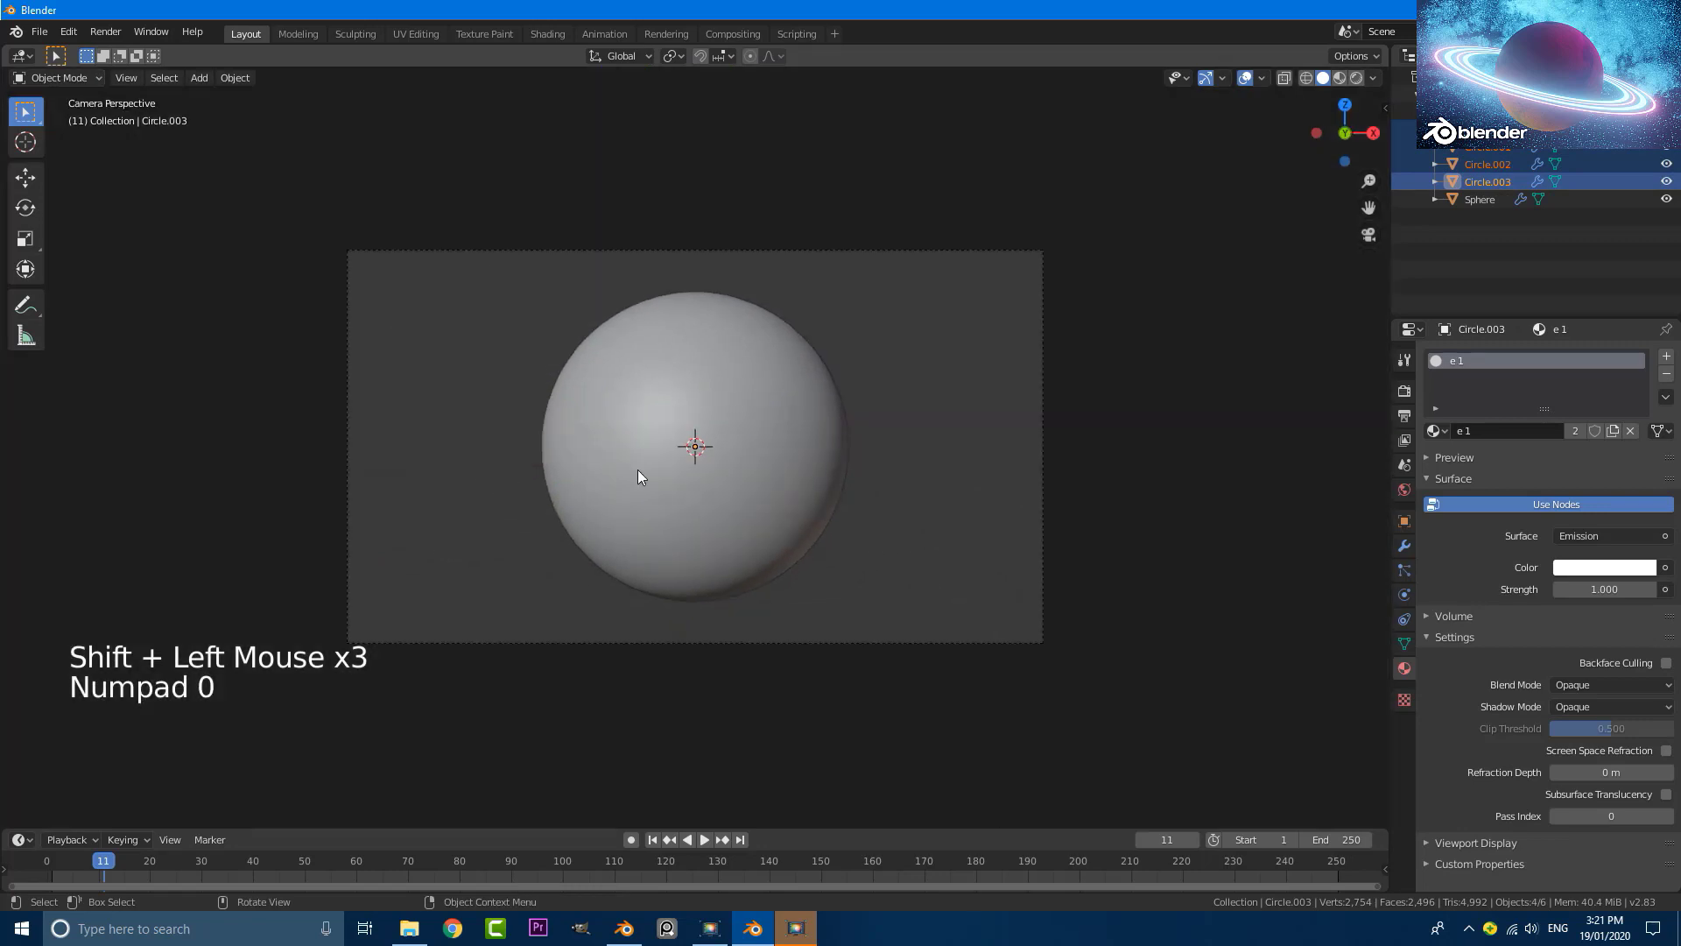
Trackball-rotate the rings to tilt them diagonally across the sphere, then deselect.
key(r)
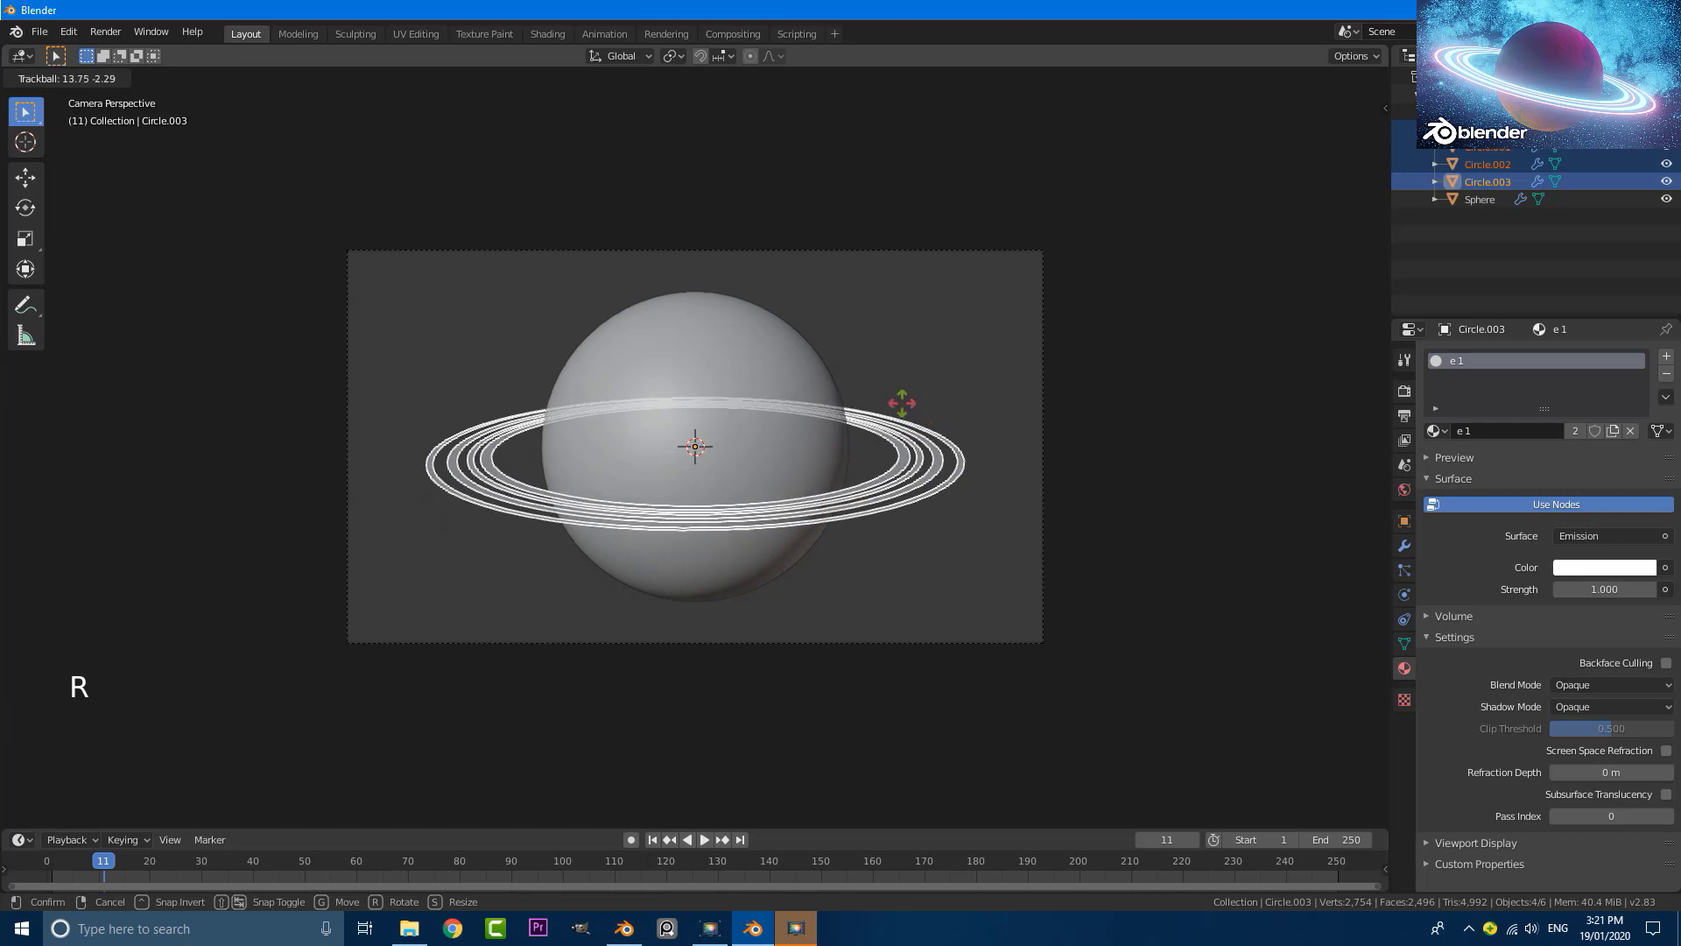
key(r)
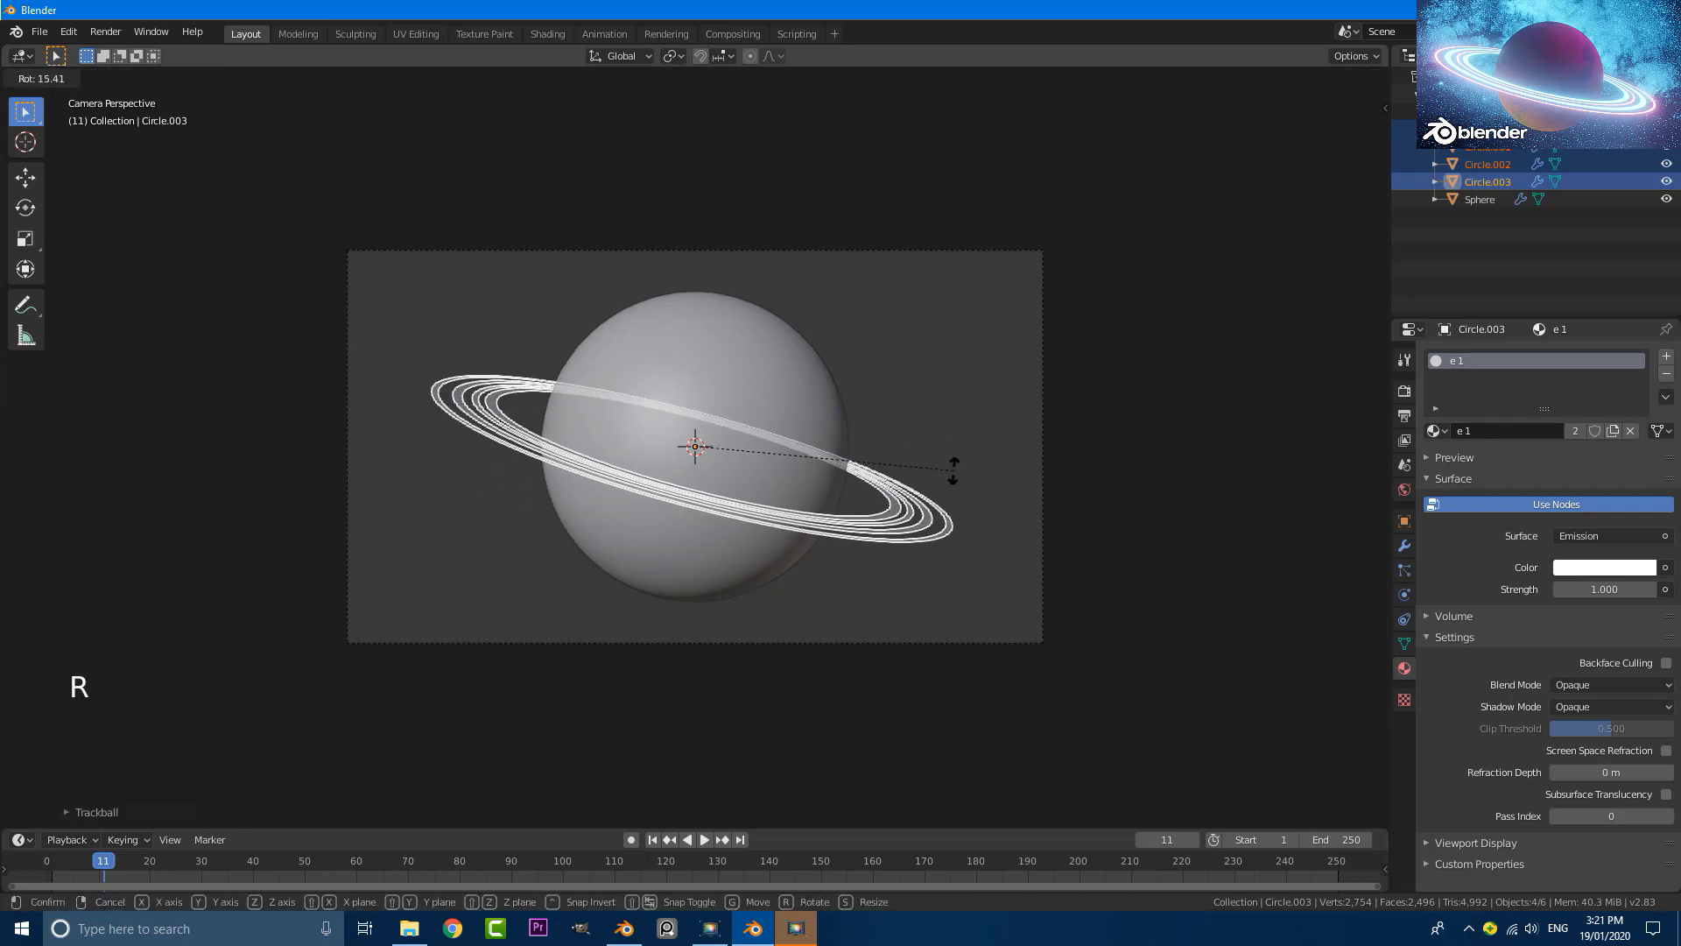
key(r)
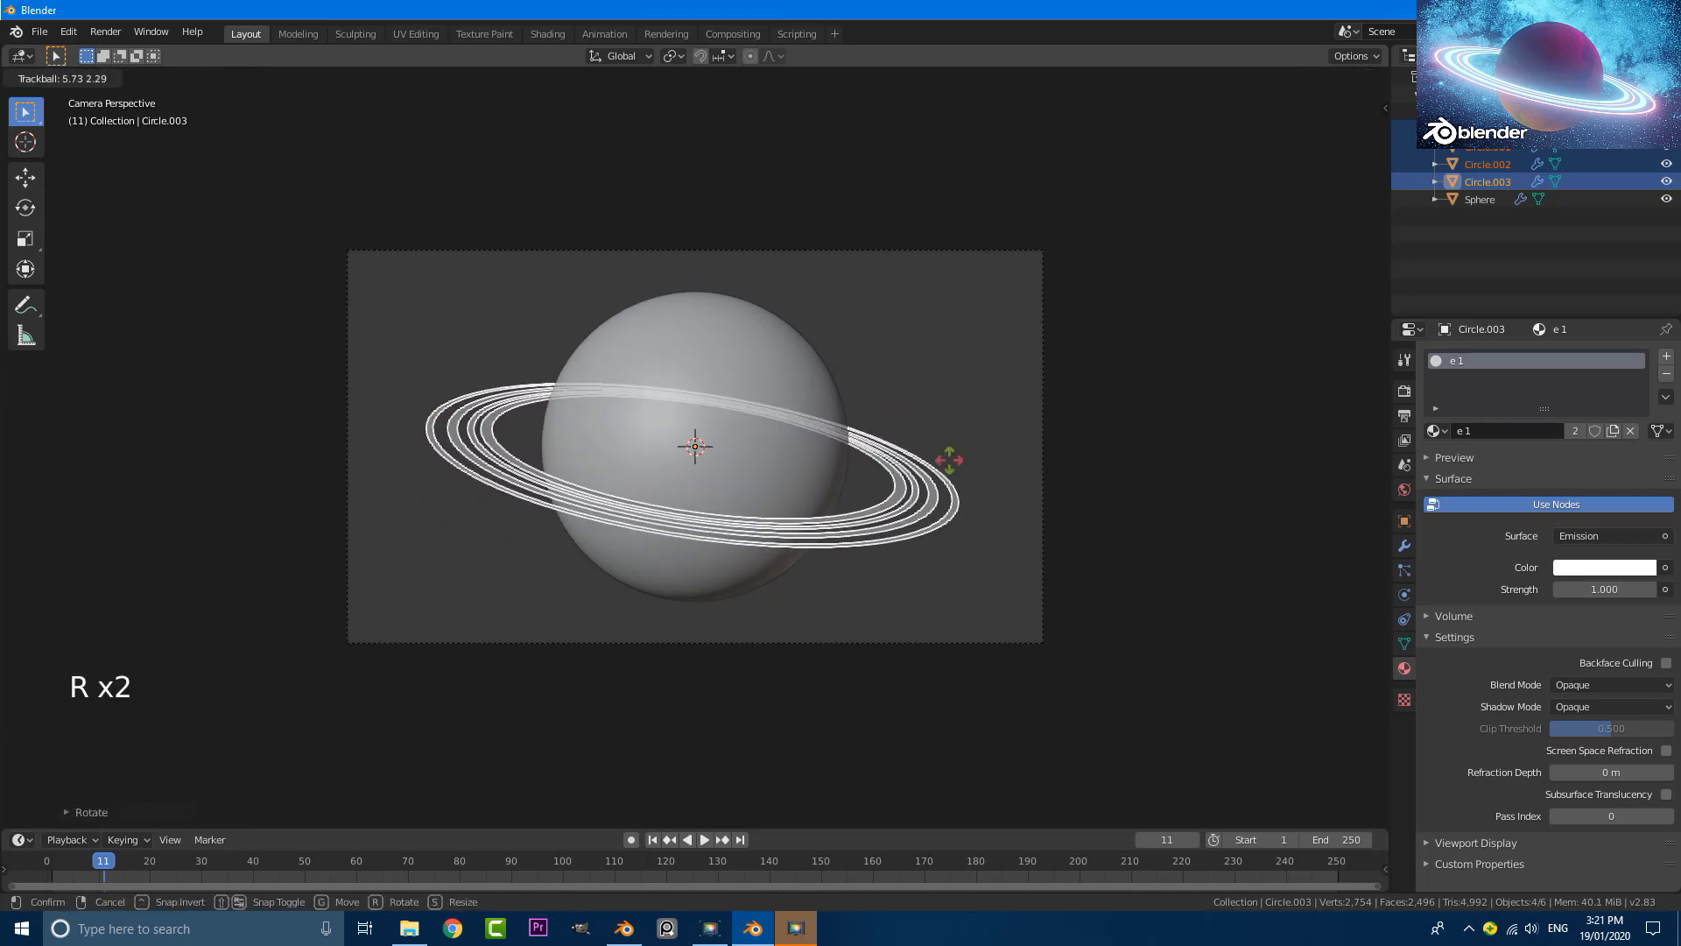
key(r)
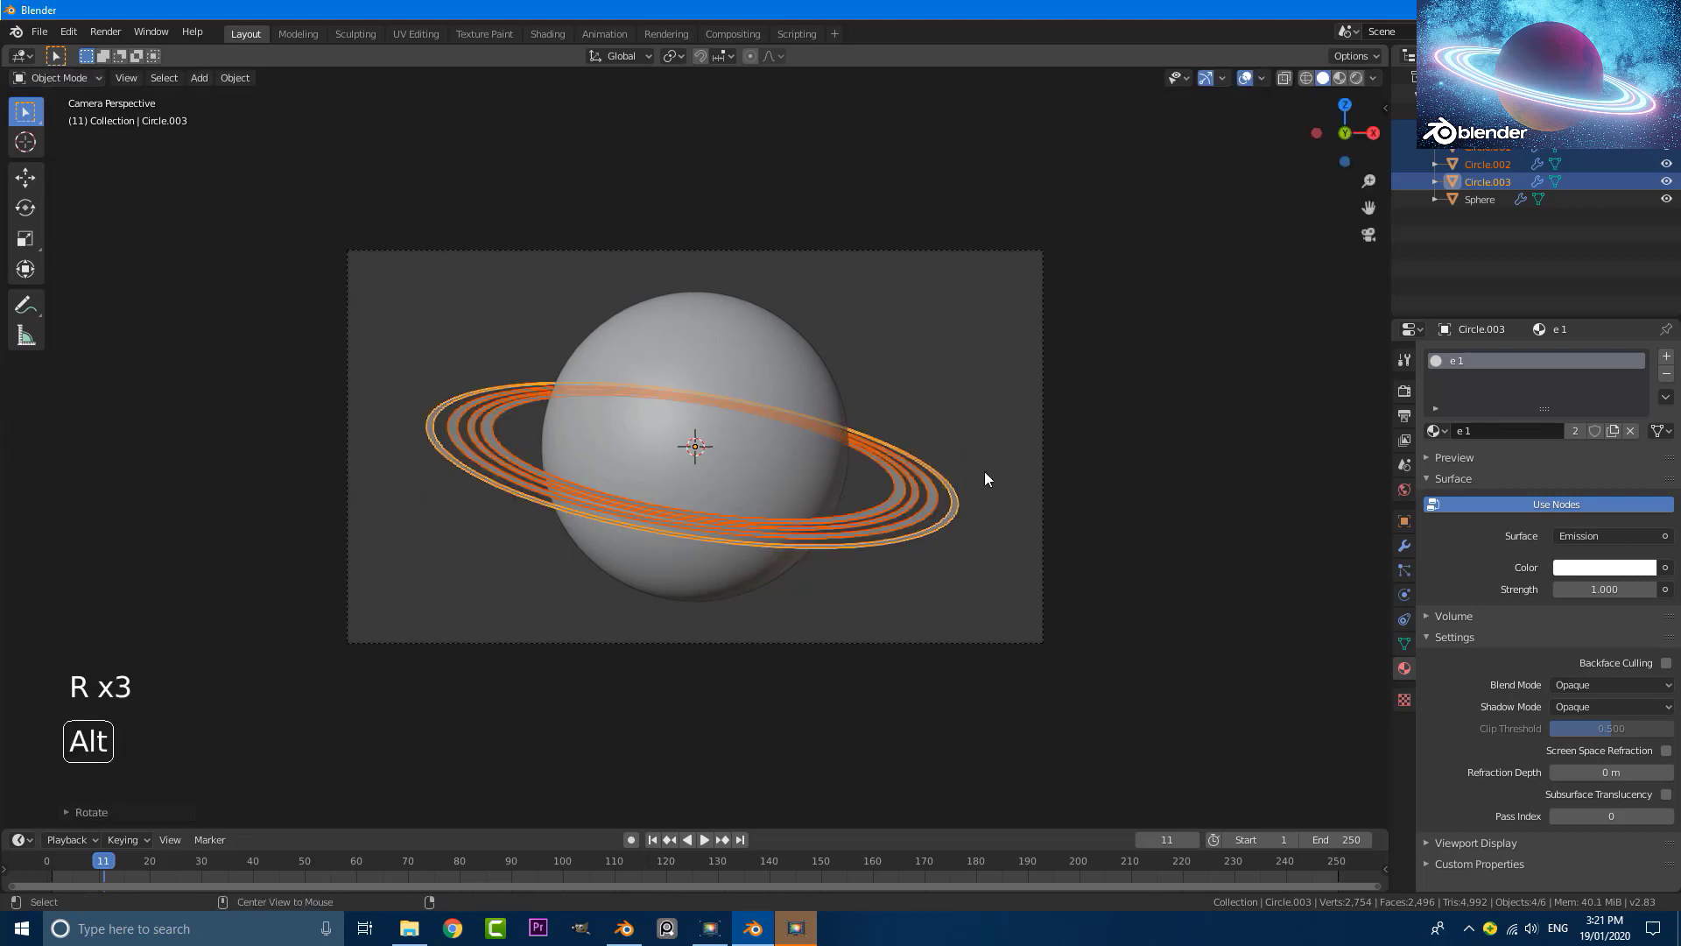
key(alt+a)
scroll(up, 3)
scroll(down, 3)
Add a plane, stand it upright facing the camera and stretch it large and wide.
key(shift+a)
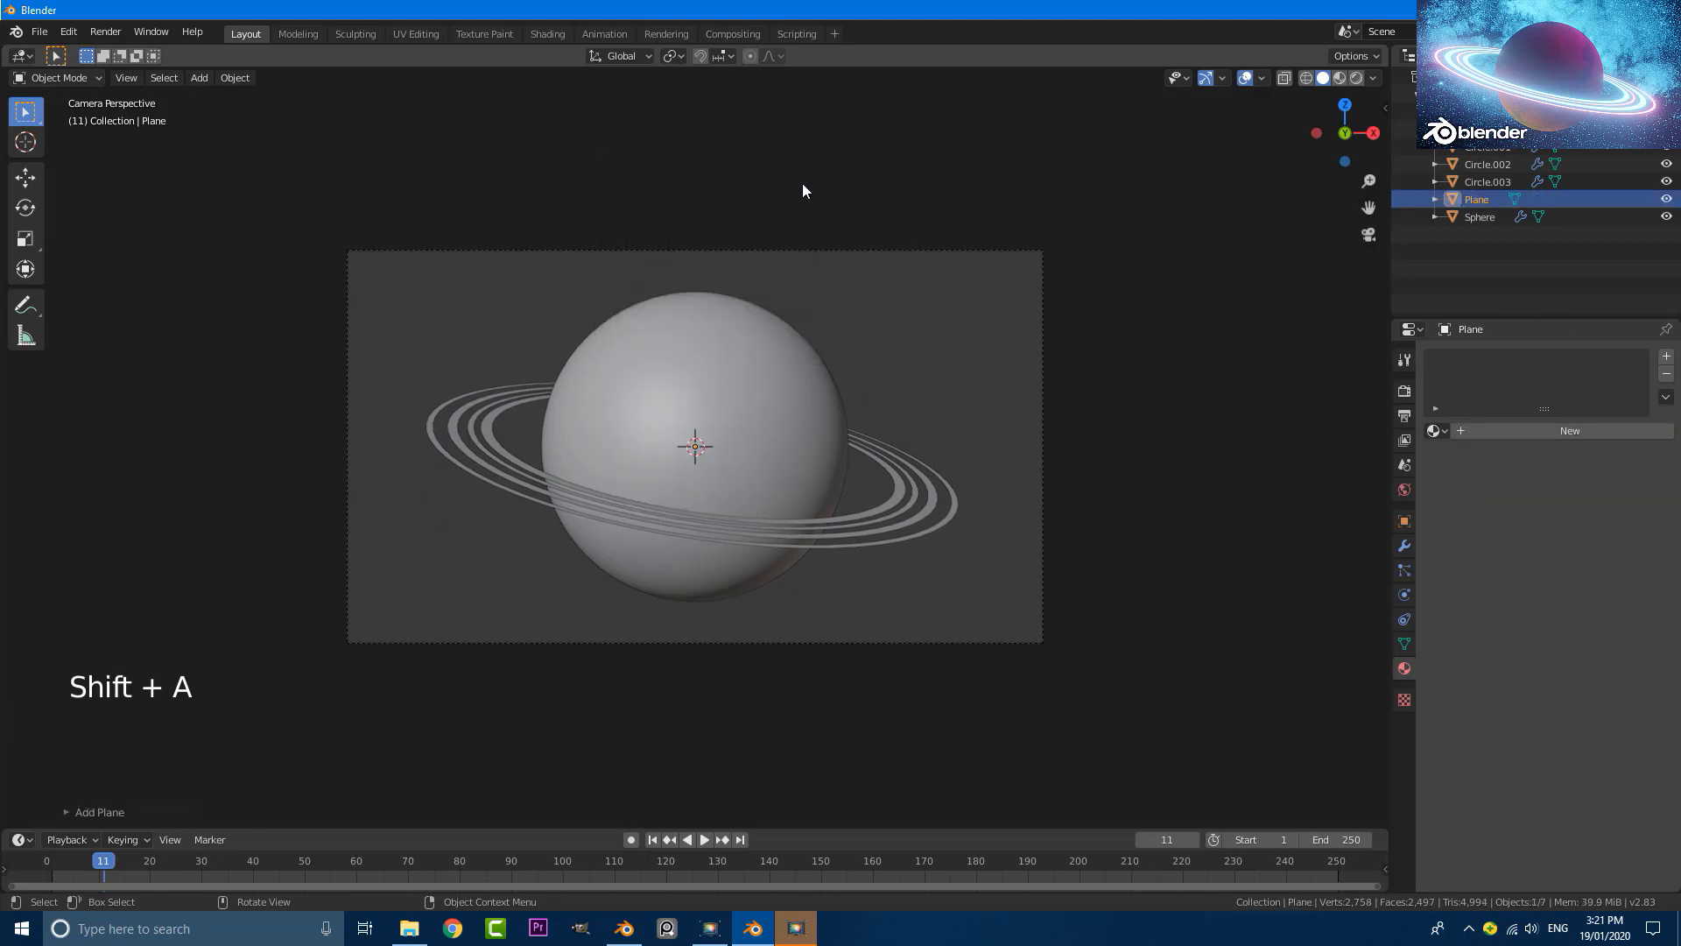
key(r)
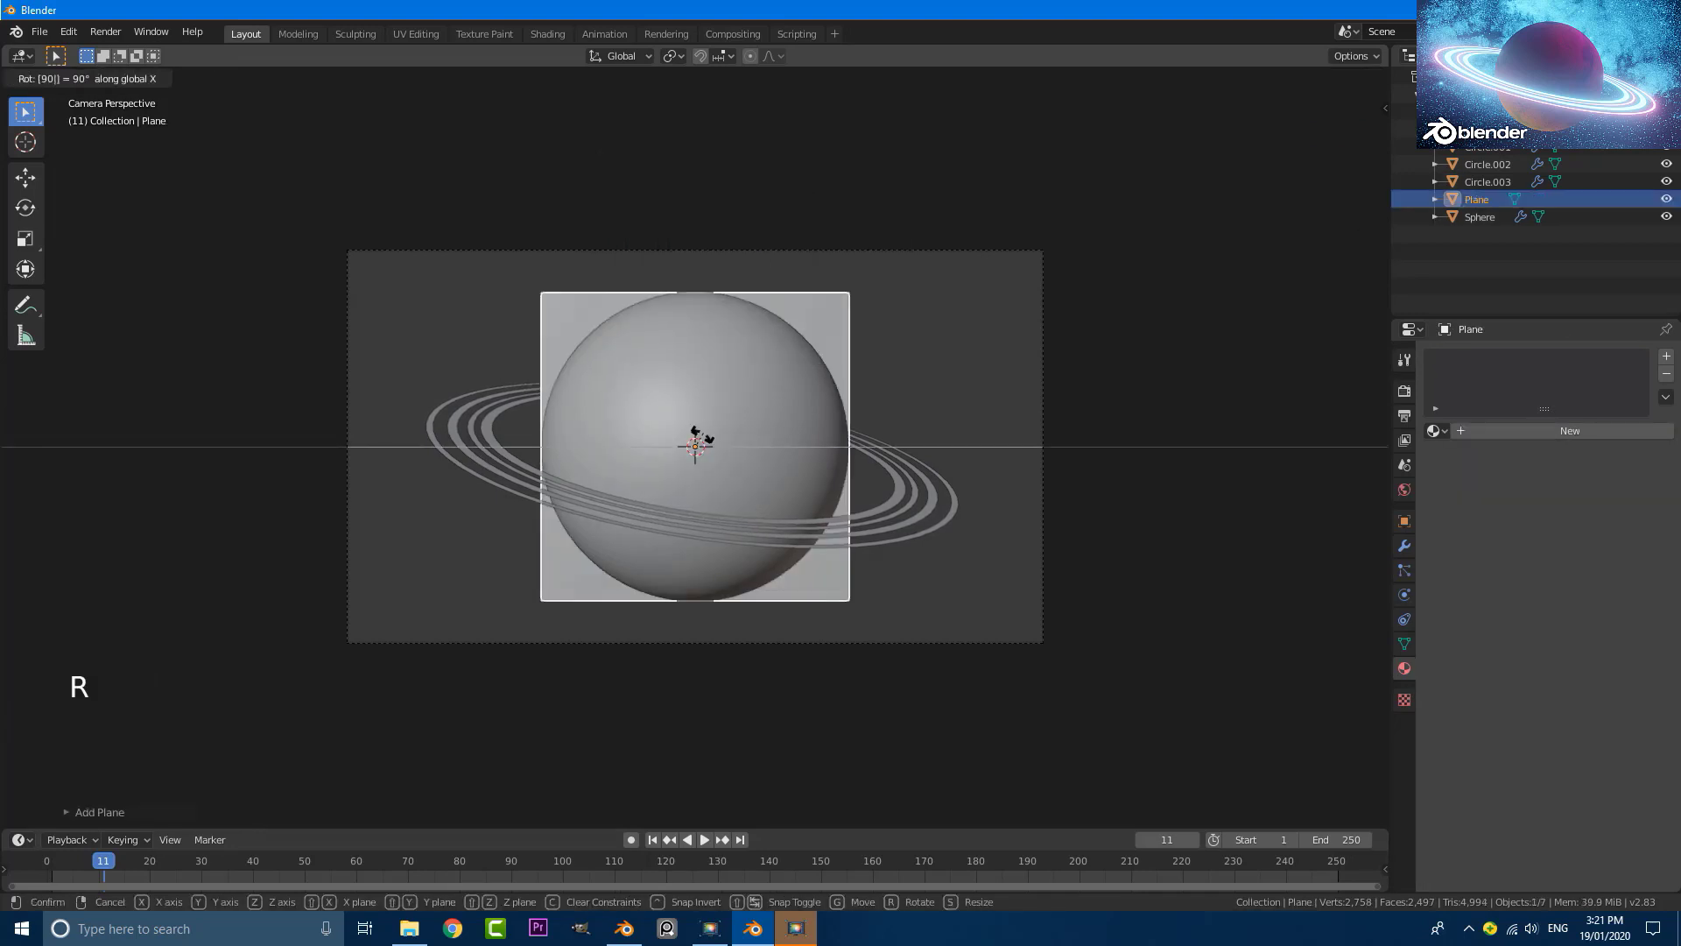
scroll(down, 3)
key(s)
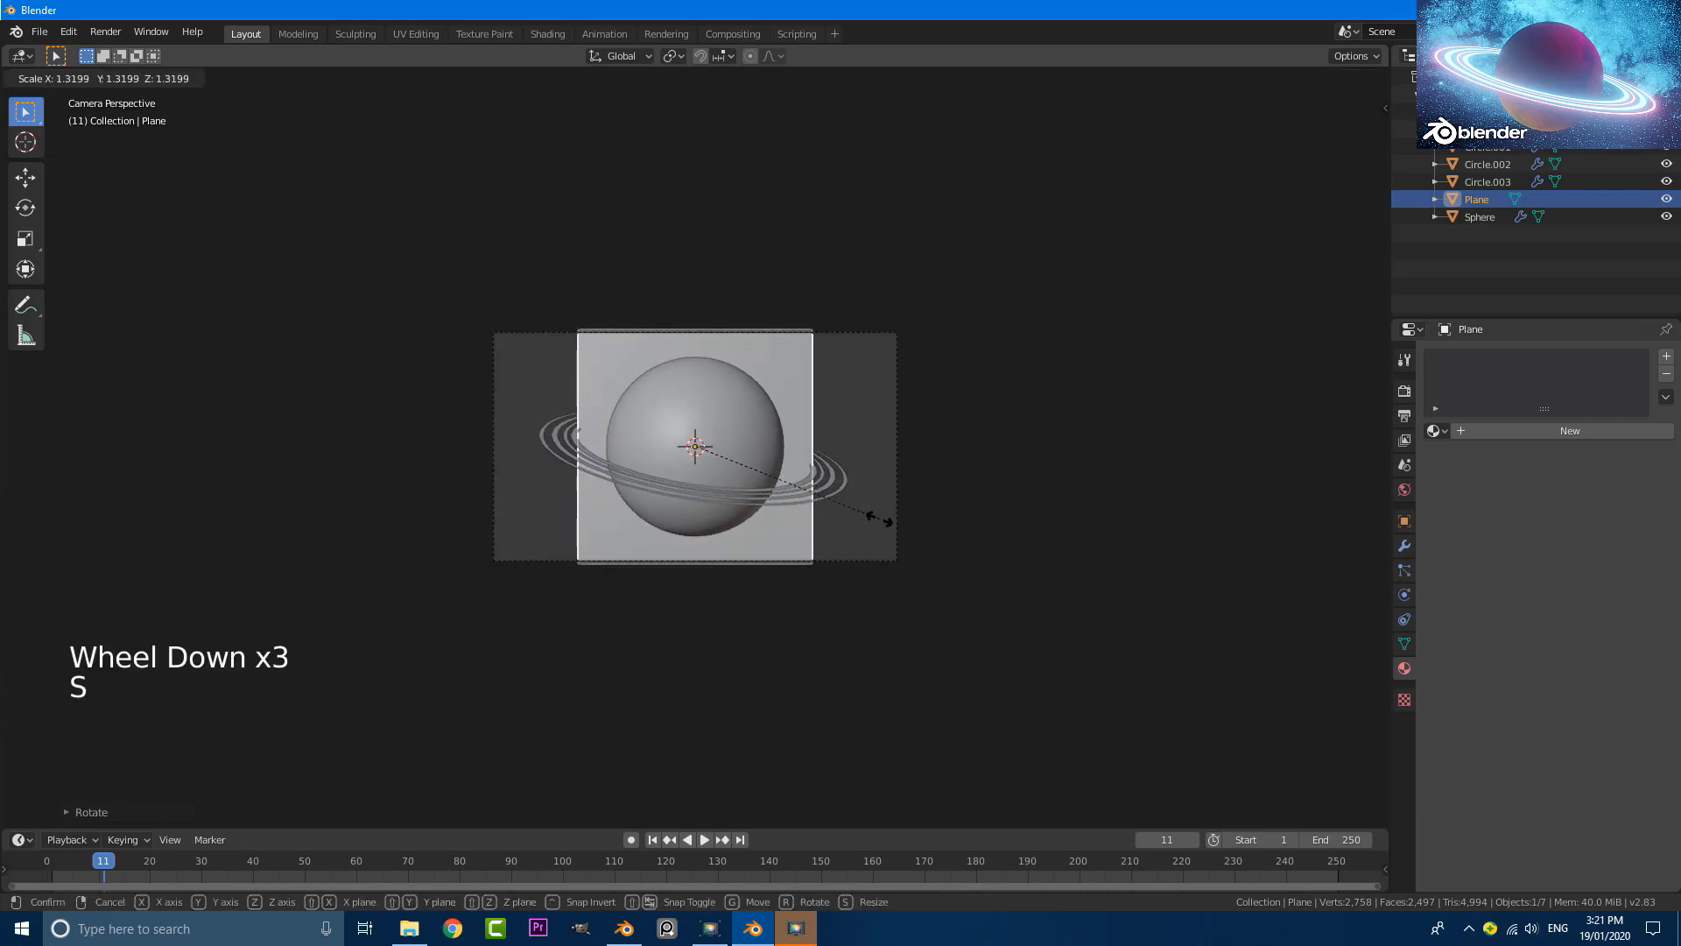
scroll(up, 3)
key(s)
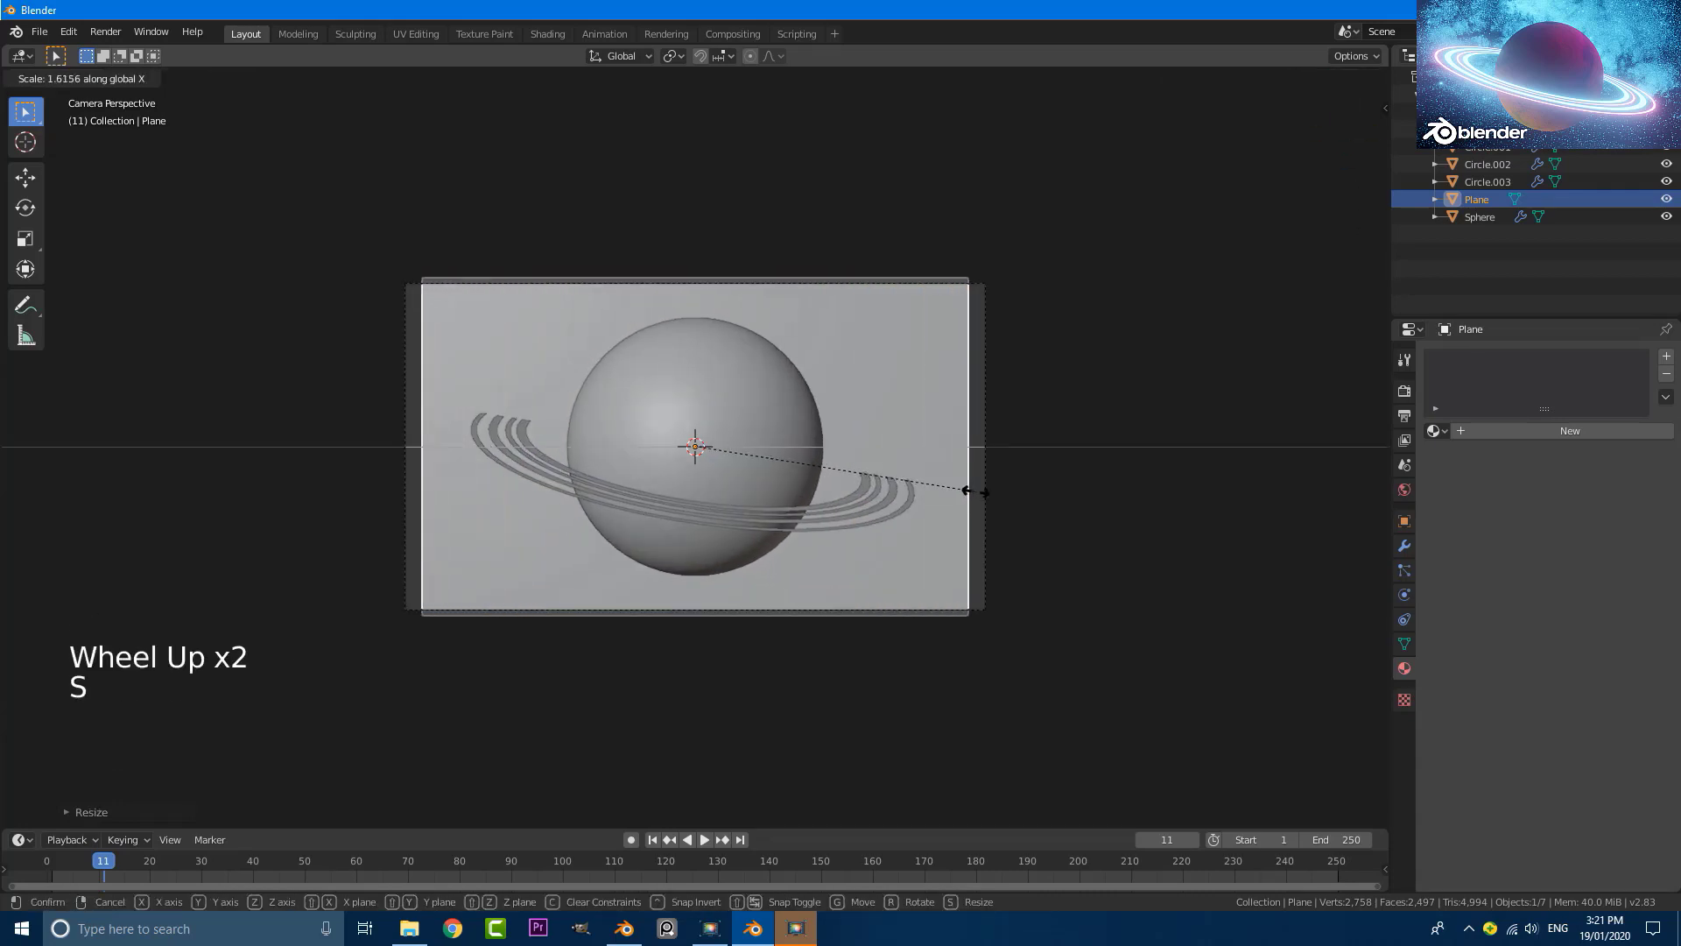
scroll(down, 3)
Push the plane back behind the planet using side and top views.
key(KP_3)
scroll(down, 3)
middle_click(848, 444)
key(g)
scroll(down, 3)
middle_click(988, 366)
middle_click(1028, 444)
key(g)
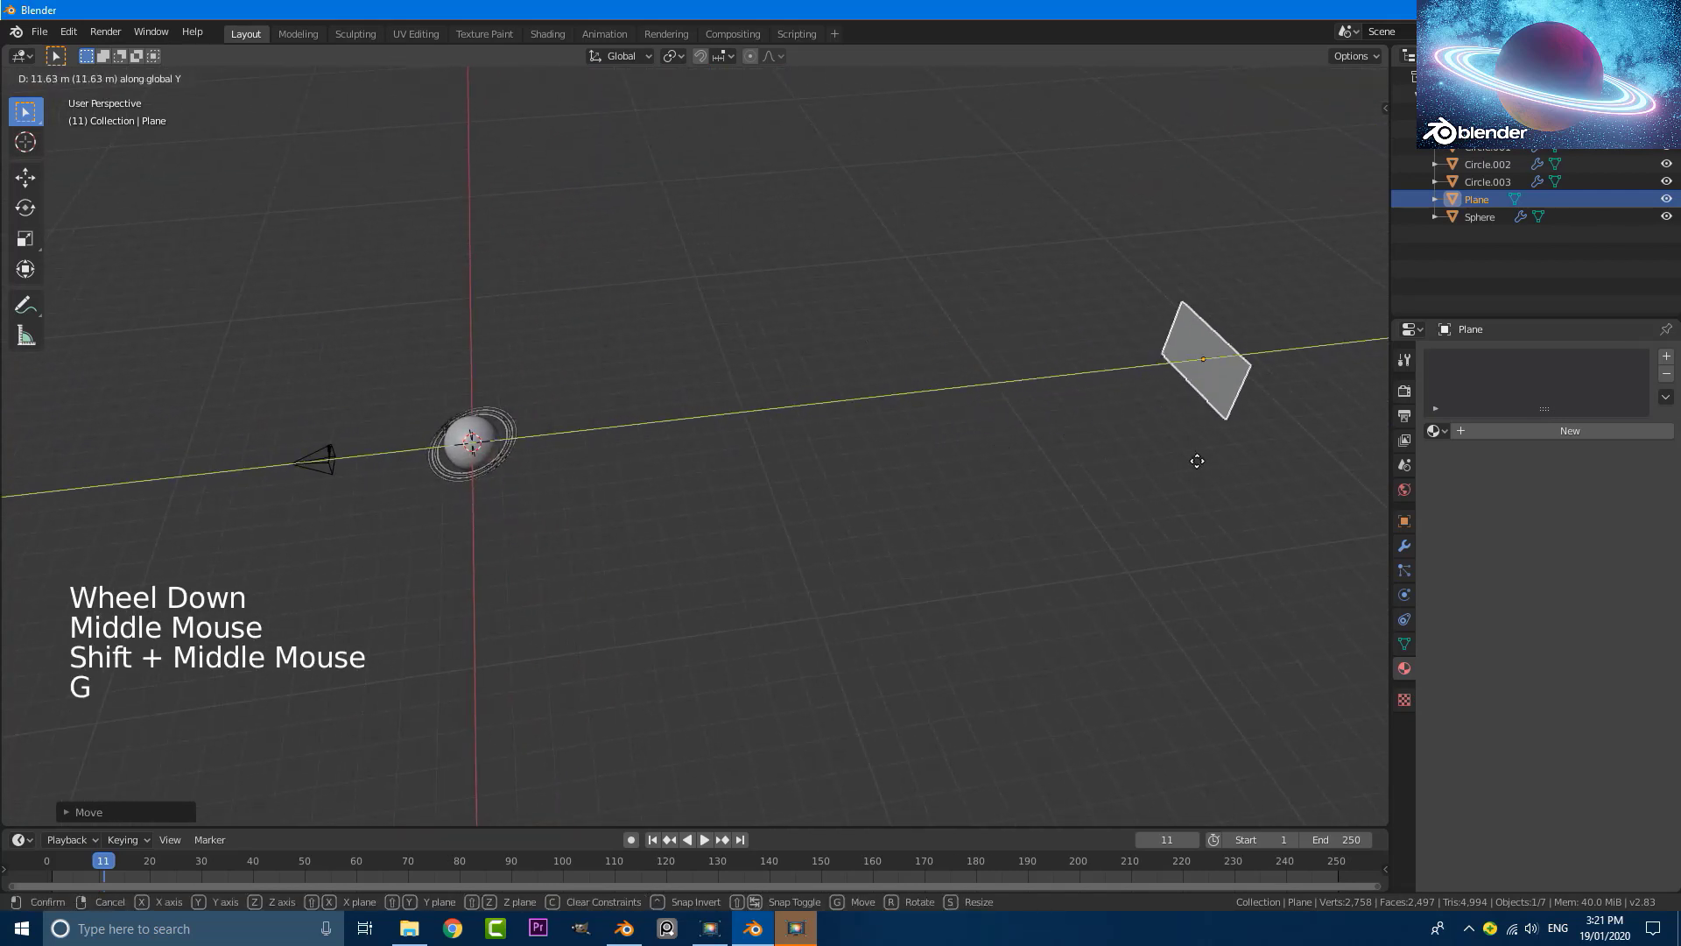
scroll(down, 3)
middle_click(998, 454)
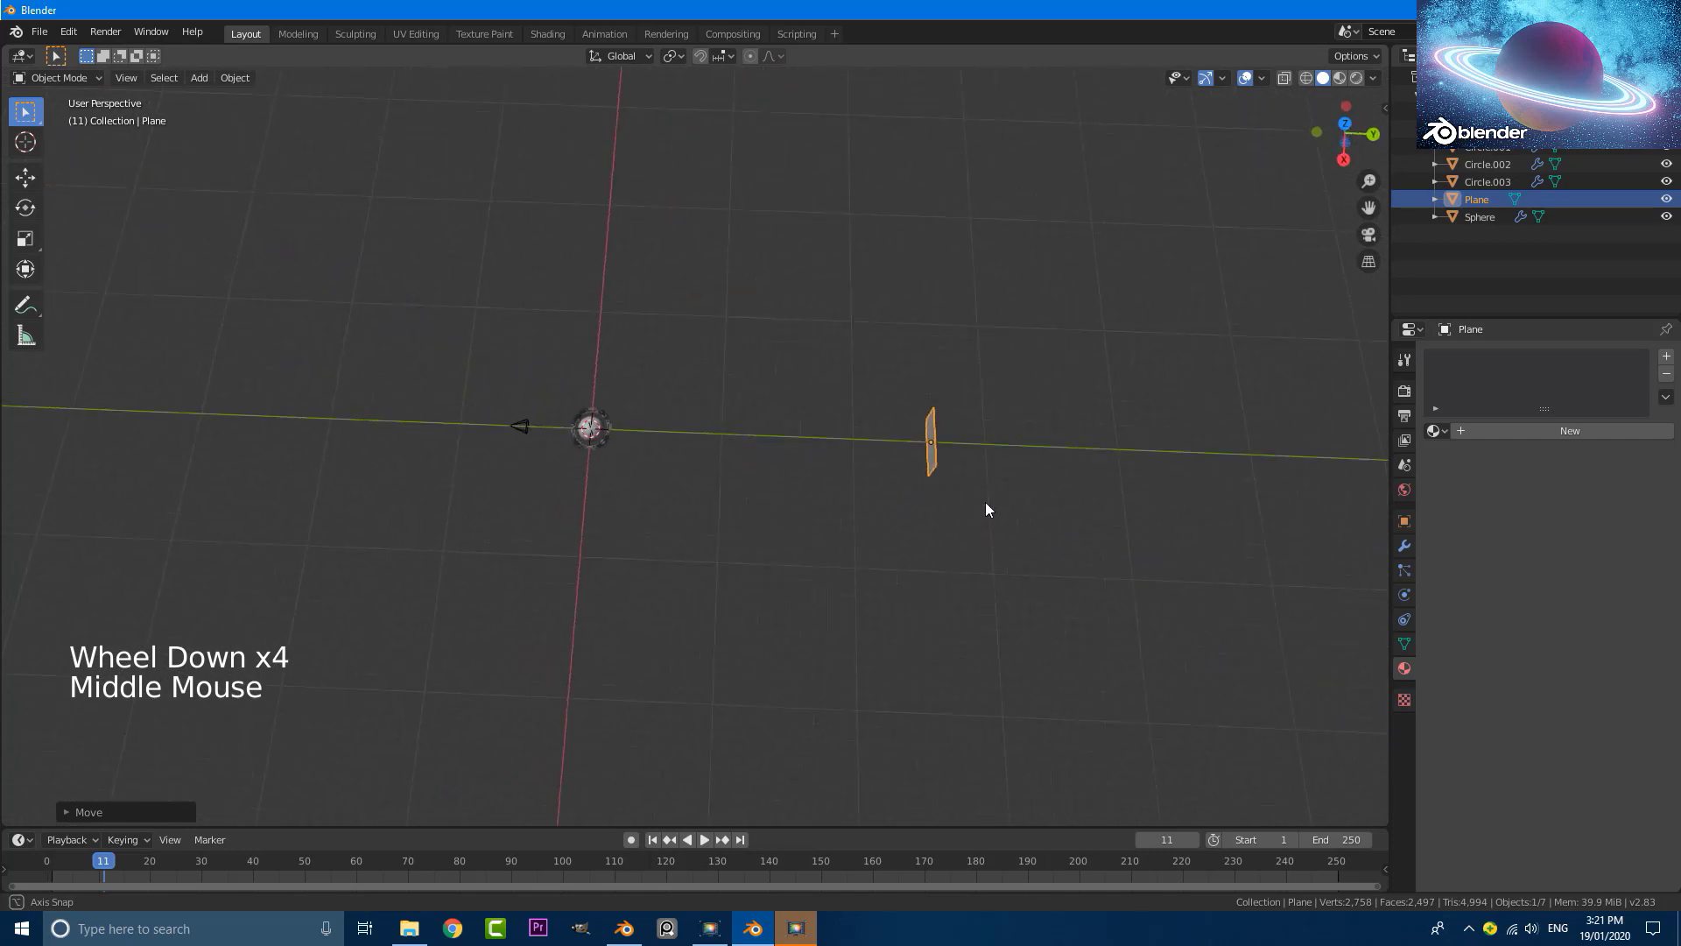
Scale the plane to fill the whole camera frame as a backdrop and check it through the camera.
key(KP_0)
scroll(up, 3)
key(s)
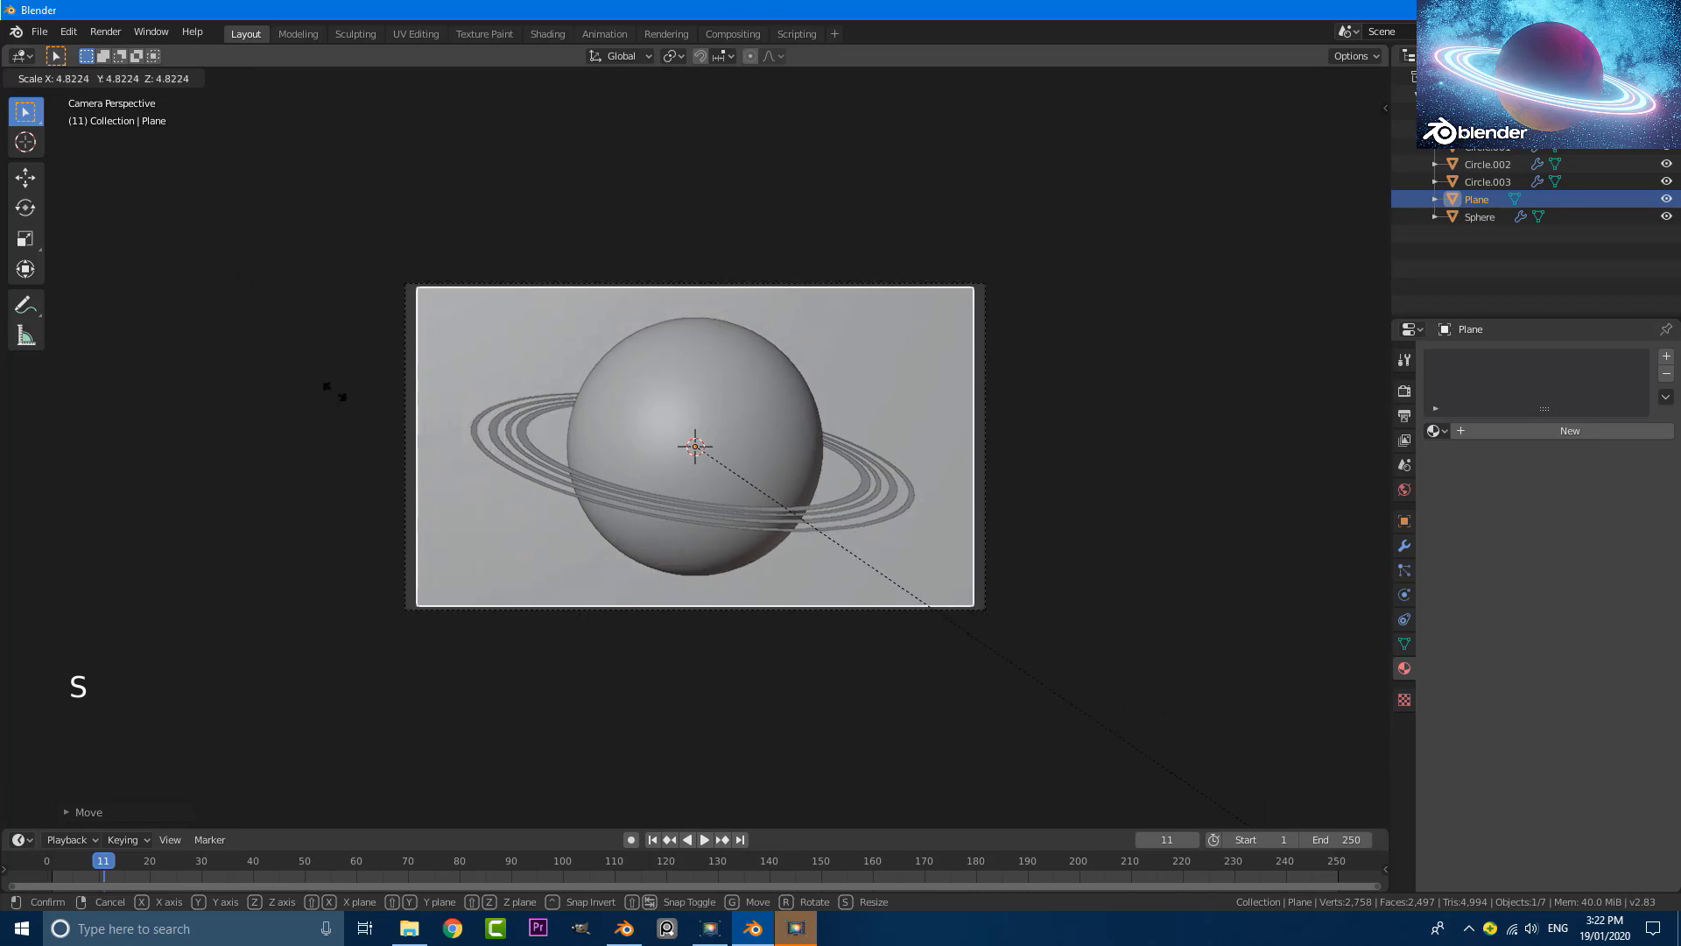
scroll(down, 3)
key(s)
key(alt+a)
middle_click(927, 310)
scroll(down, 3)
middle_click(732, 498)
scroll(down, 3)
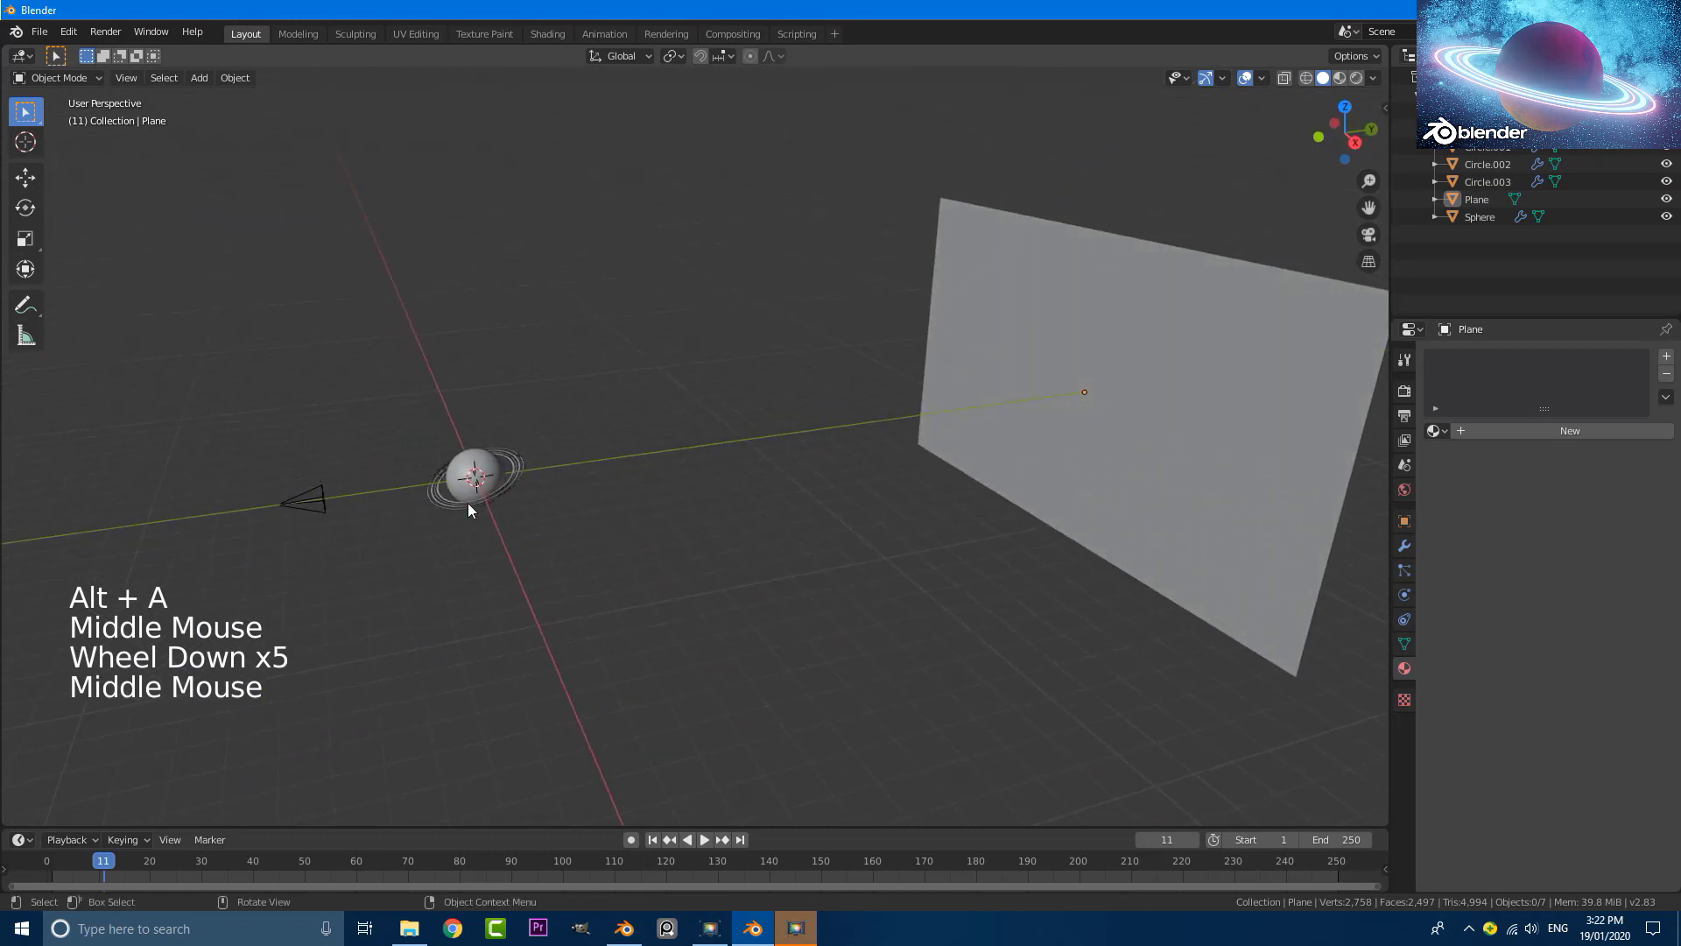
key(KP_0)
scroll(up, 3)
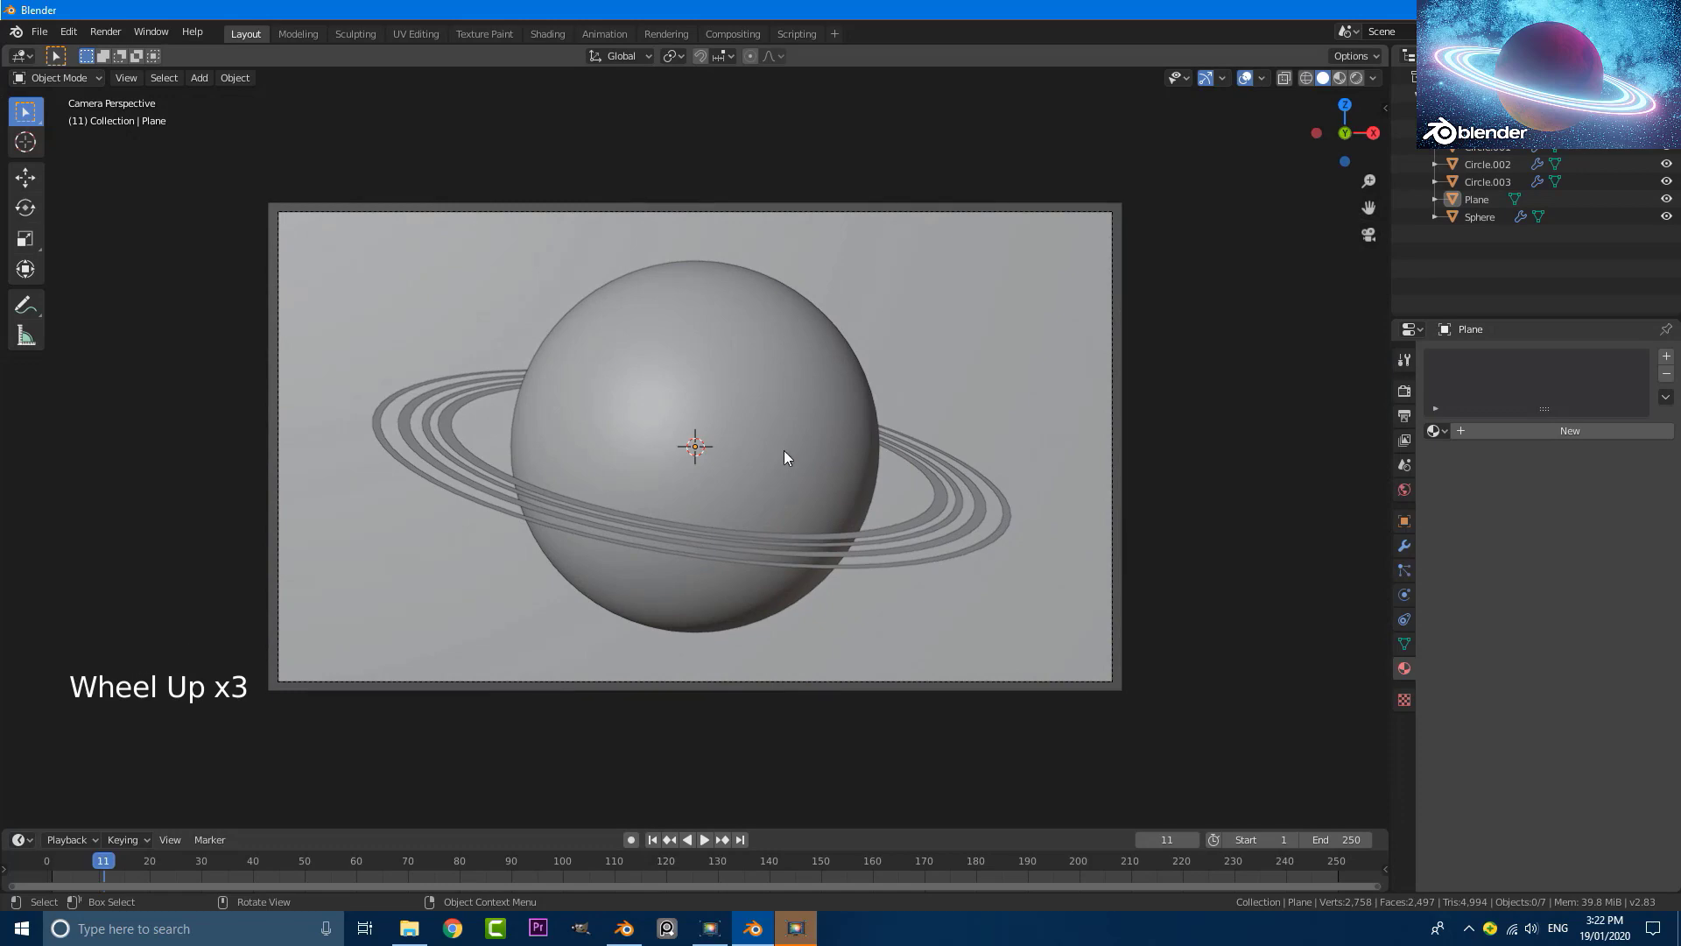
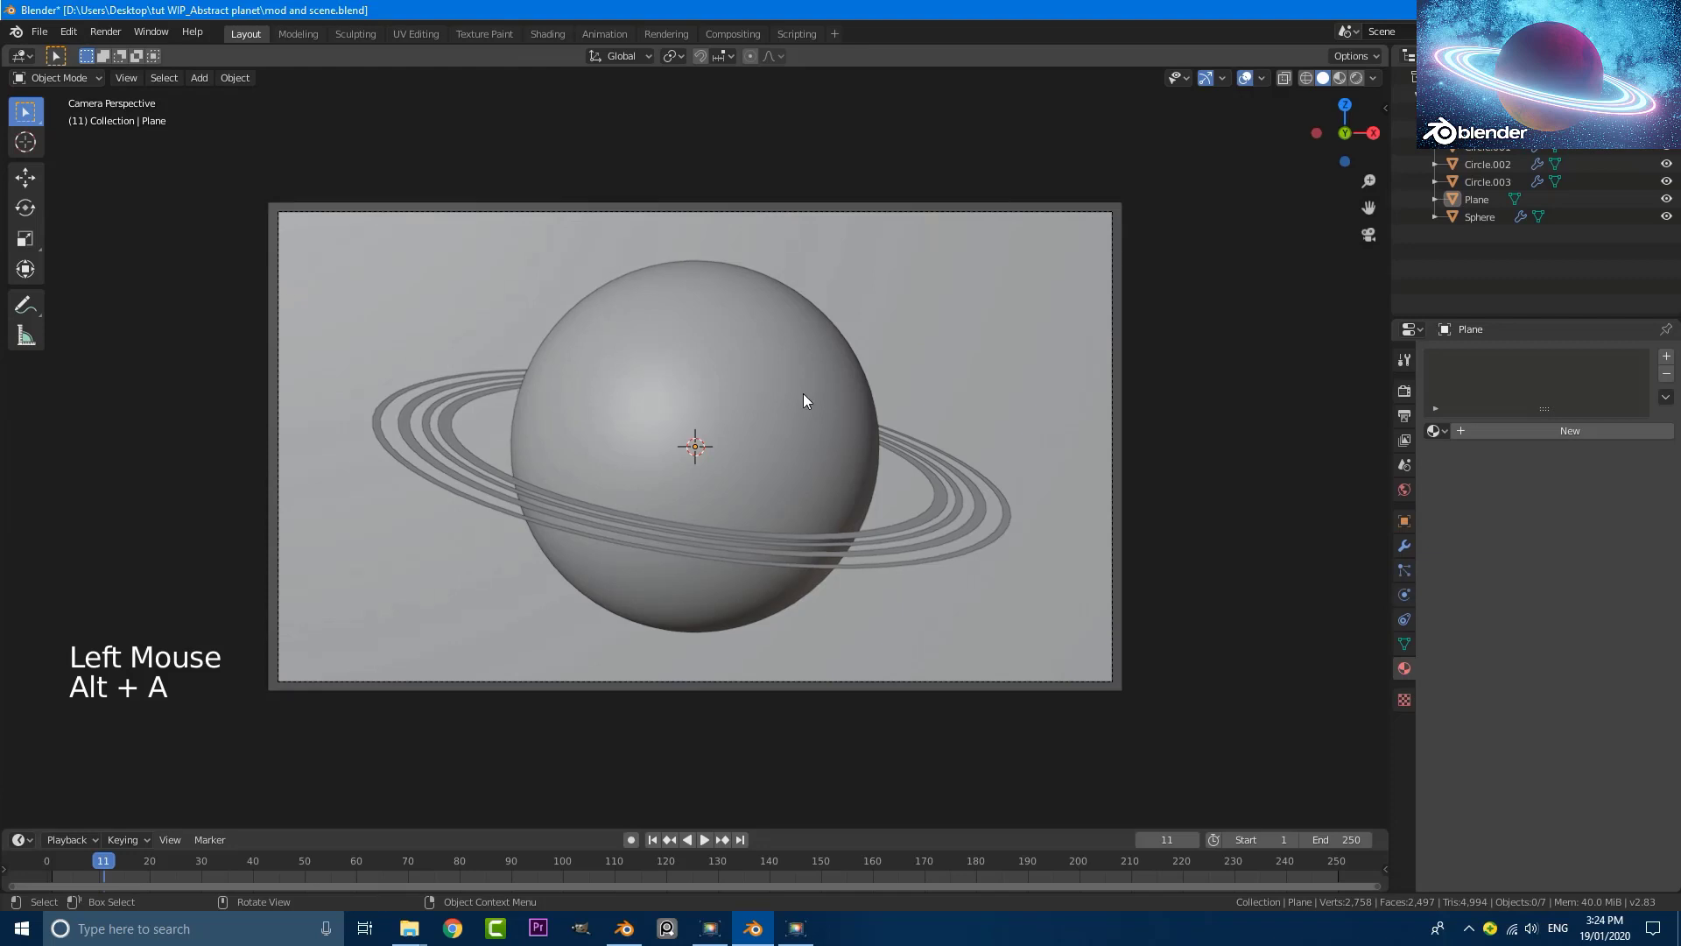
Enable Eevee's Ambient Occlusion, Bloom and Screen Space Reflections in Render Properties.
click(1407, 396)
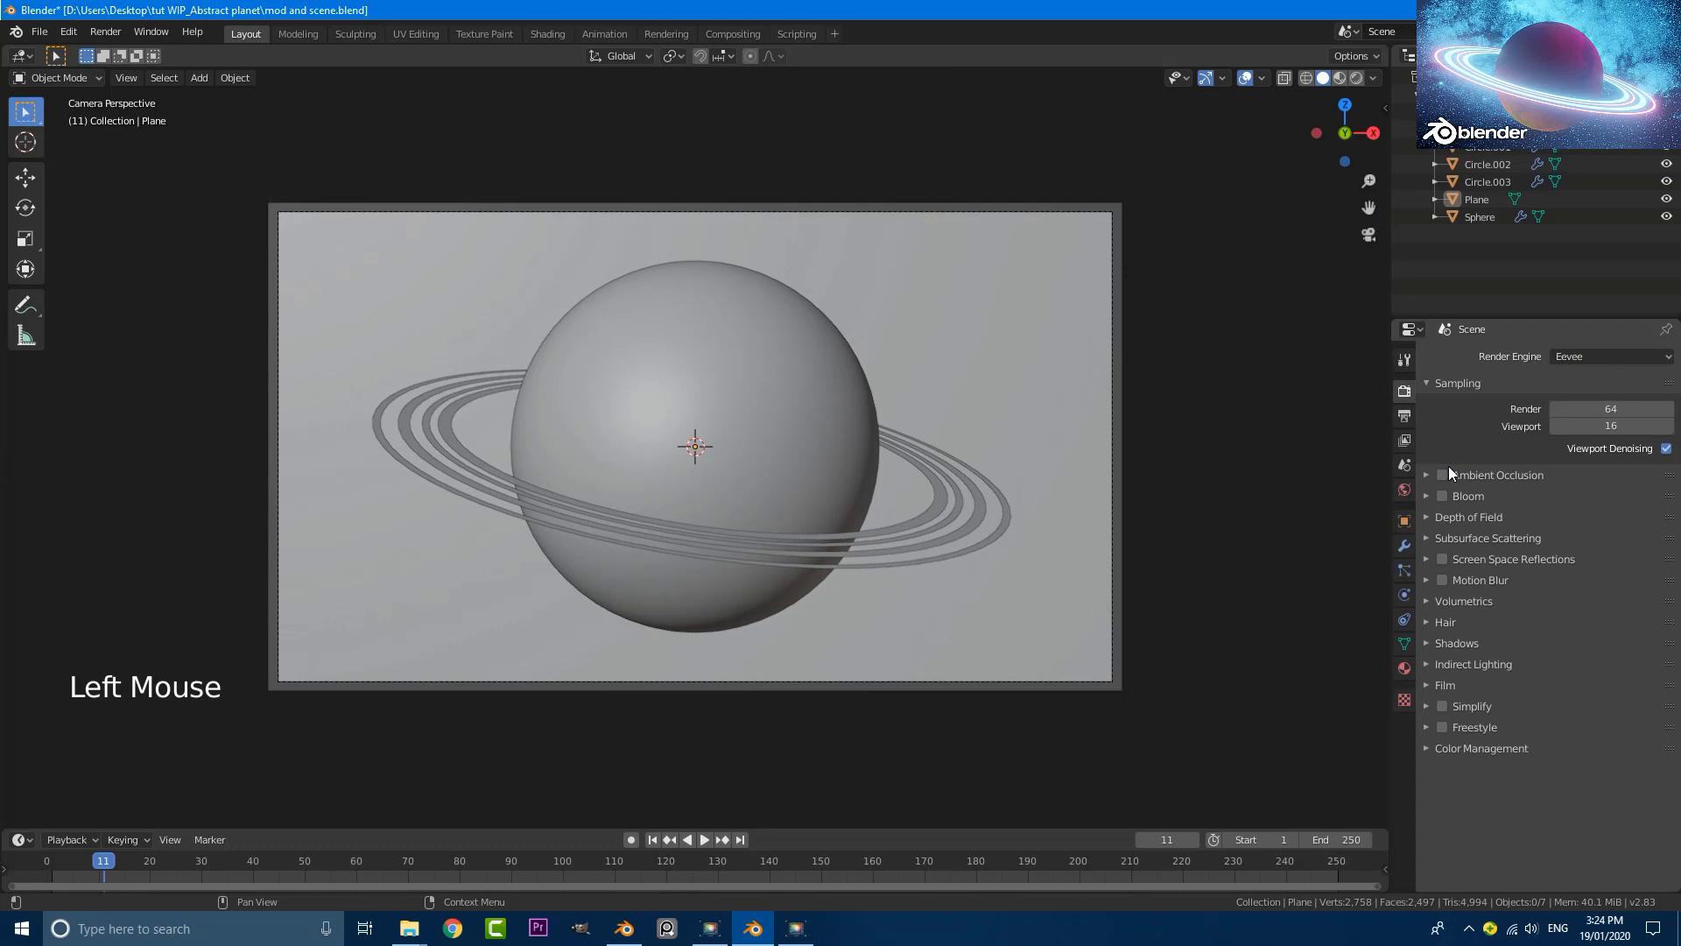
click(1444, 480)
click(1450, 503)
click(1446, 565)
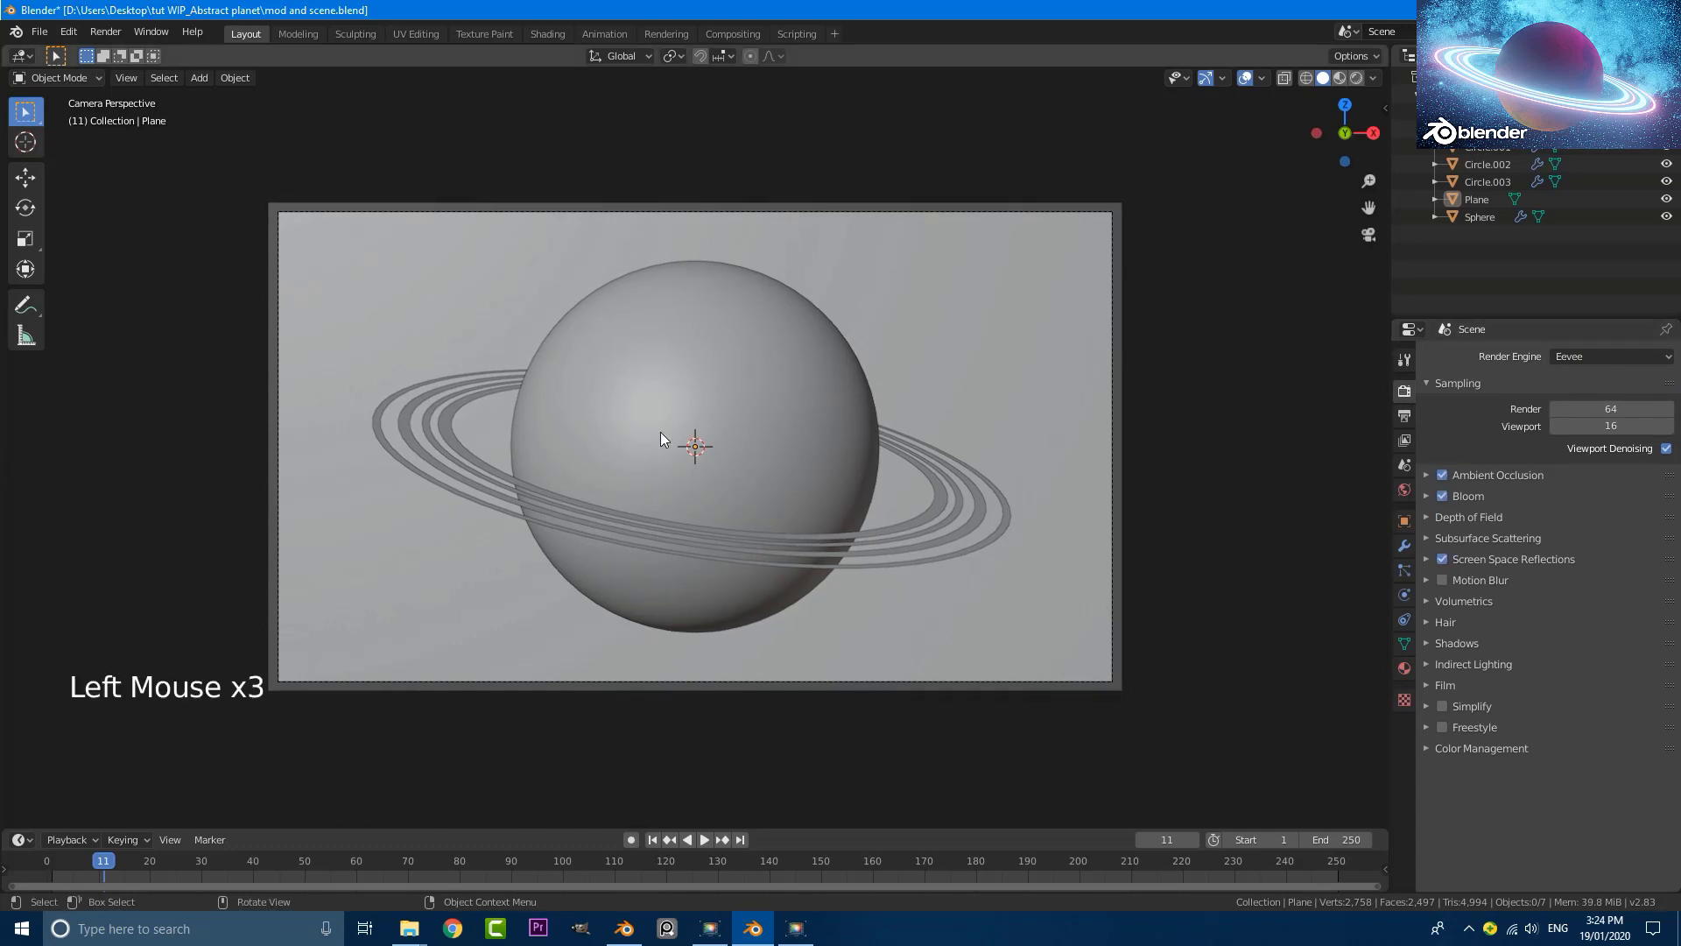
scroll(down, 3)
scroll(down, 3)
Add a point light from front view and move it up above and right of the planet.
key(KP_1)
scroll(up, 3)
scroll(up, 3)
key(shift+a)
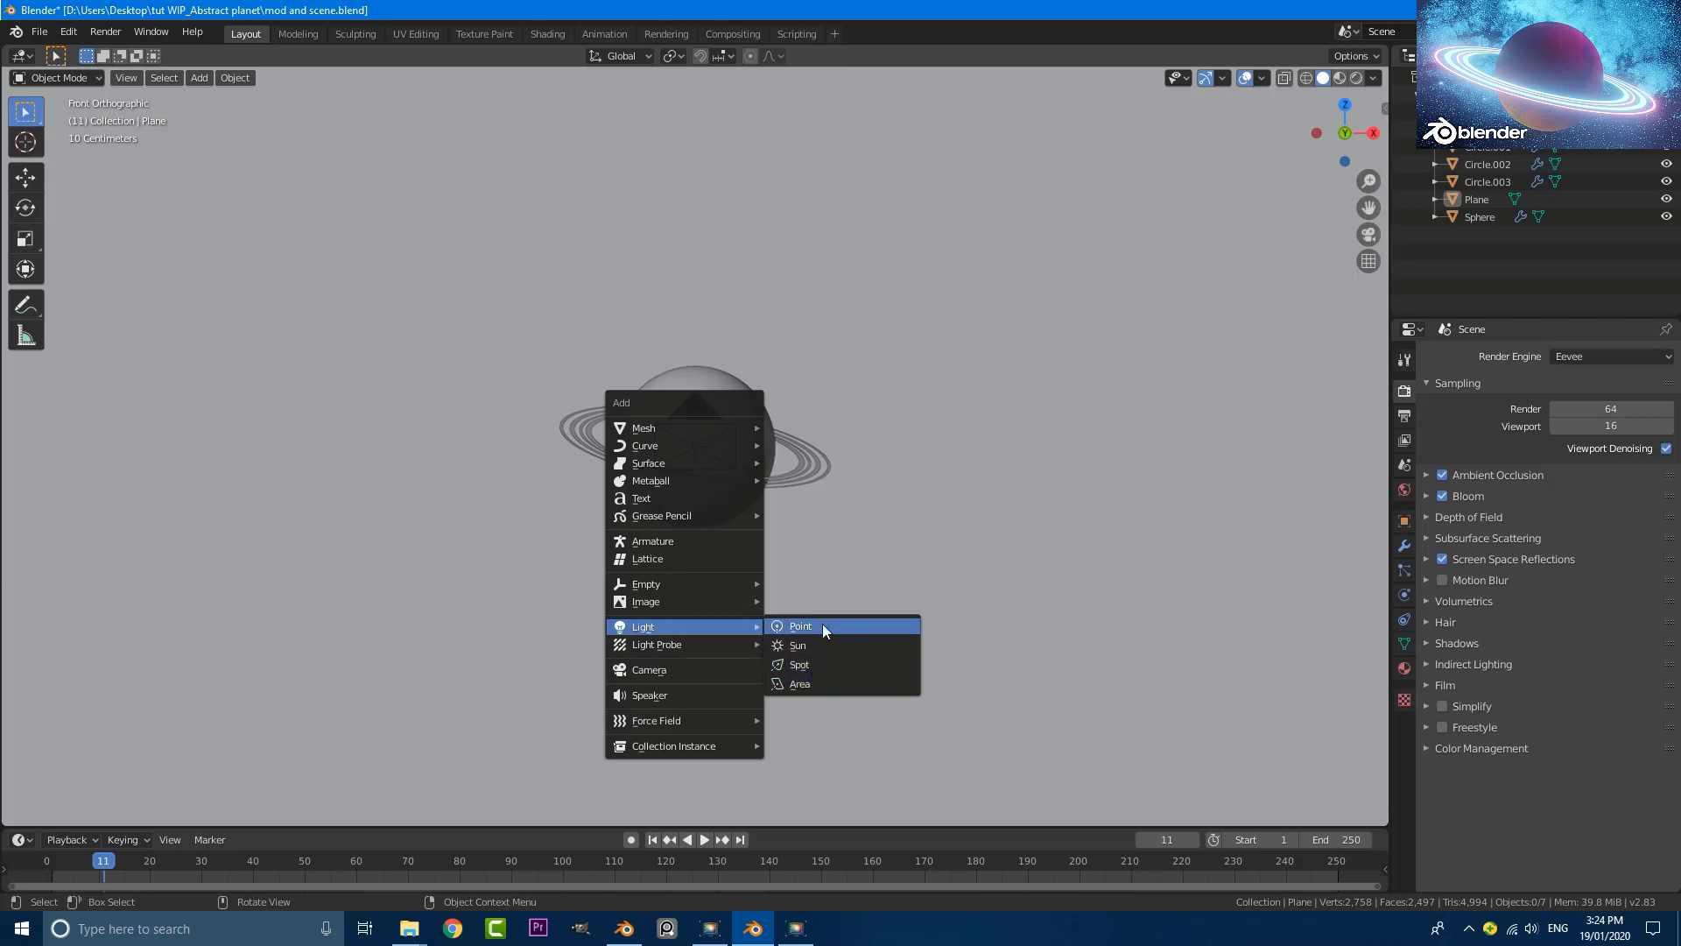
scroll(up, 3)
scroll(up, 3)
scroll(down, 3)
key(g)
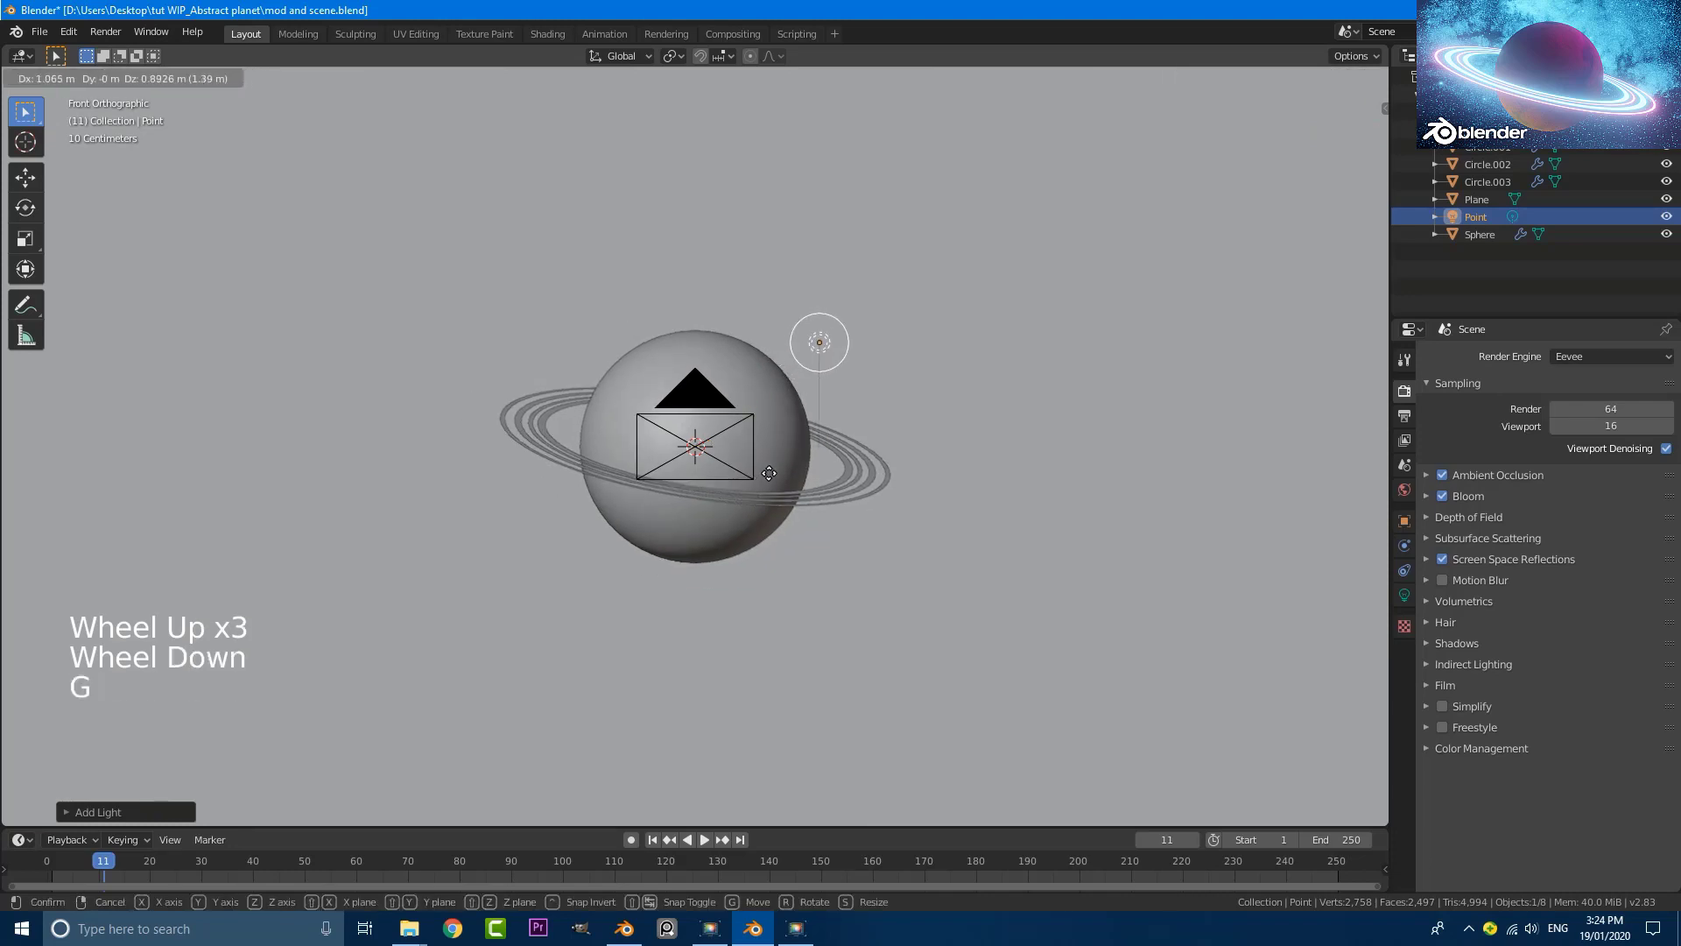
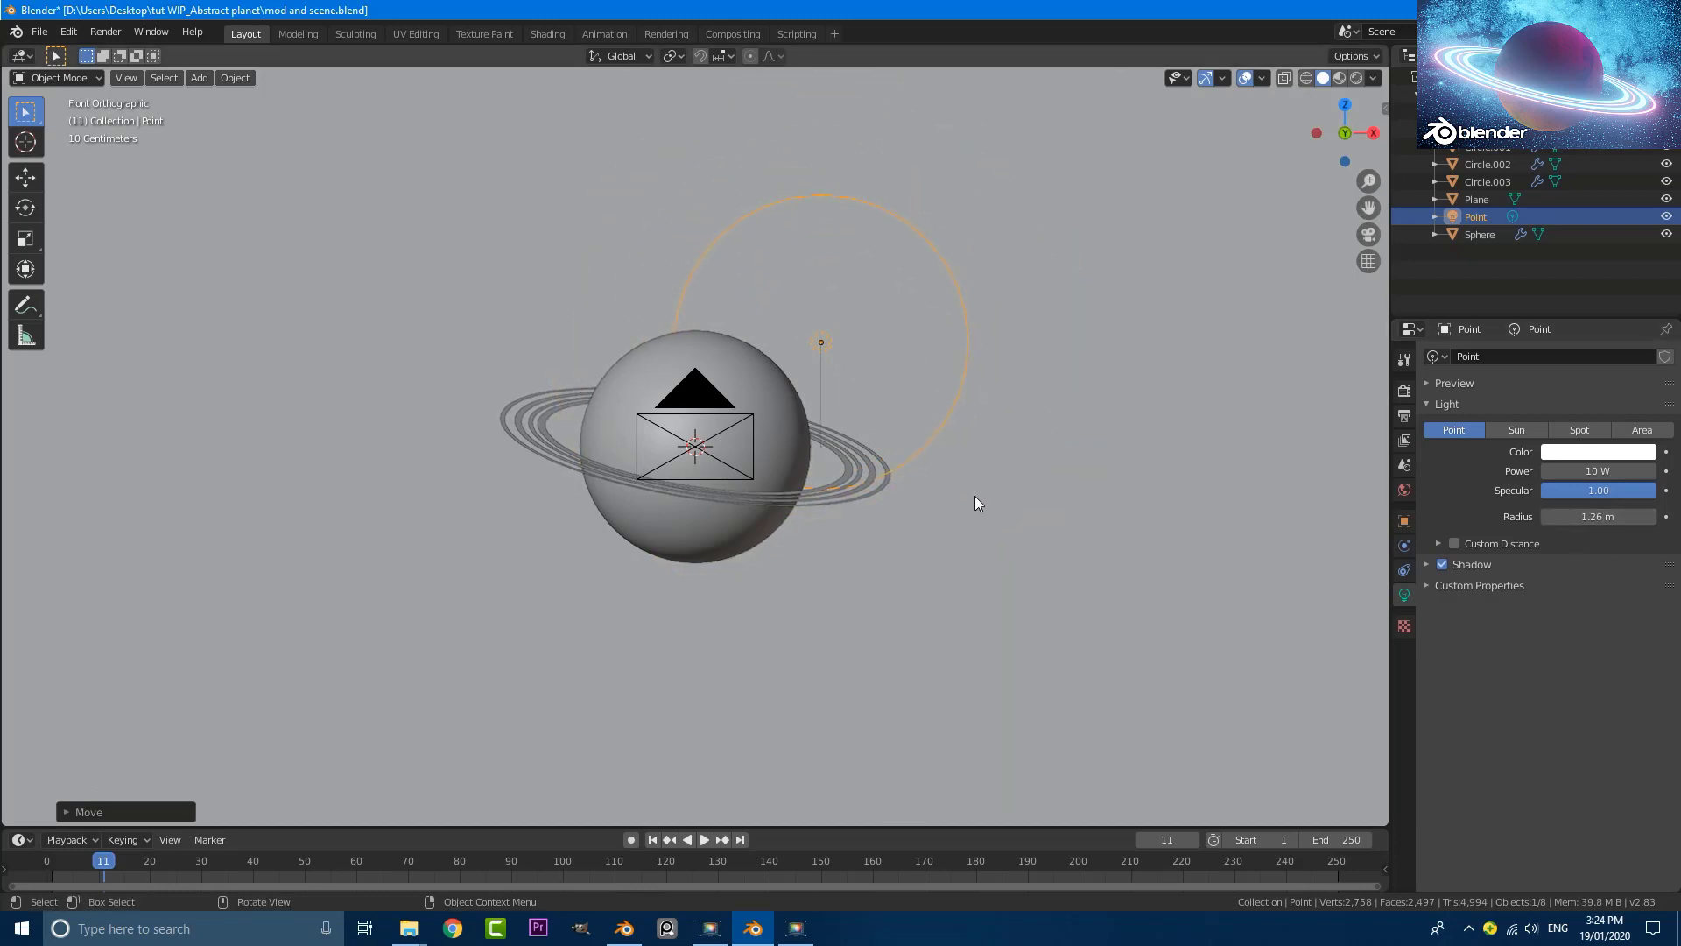
scroll(down, 3)
key(g)
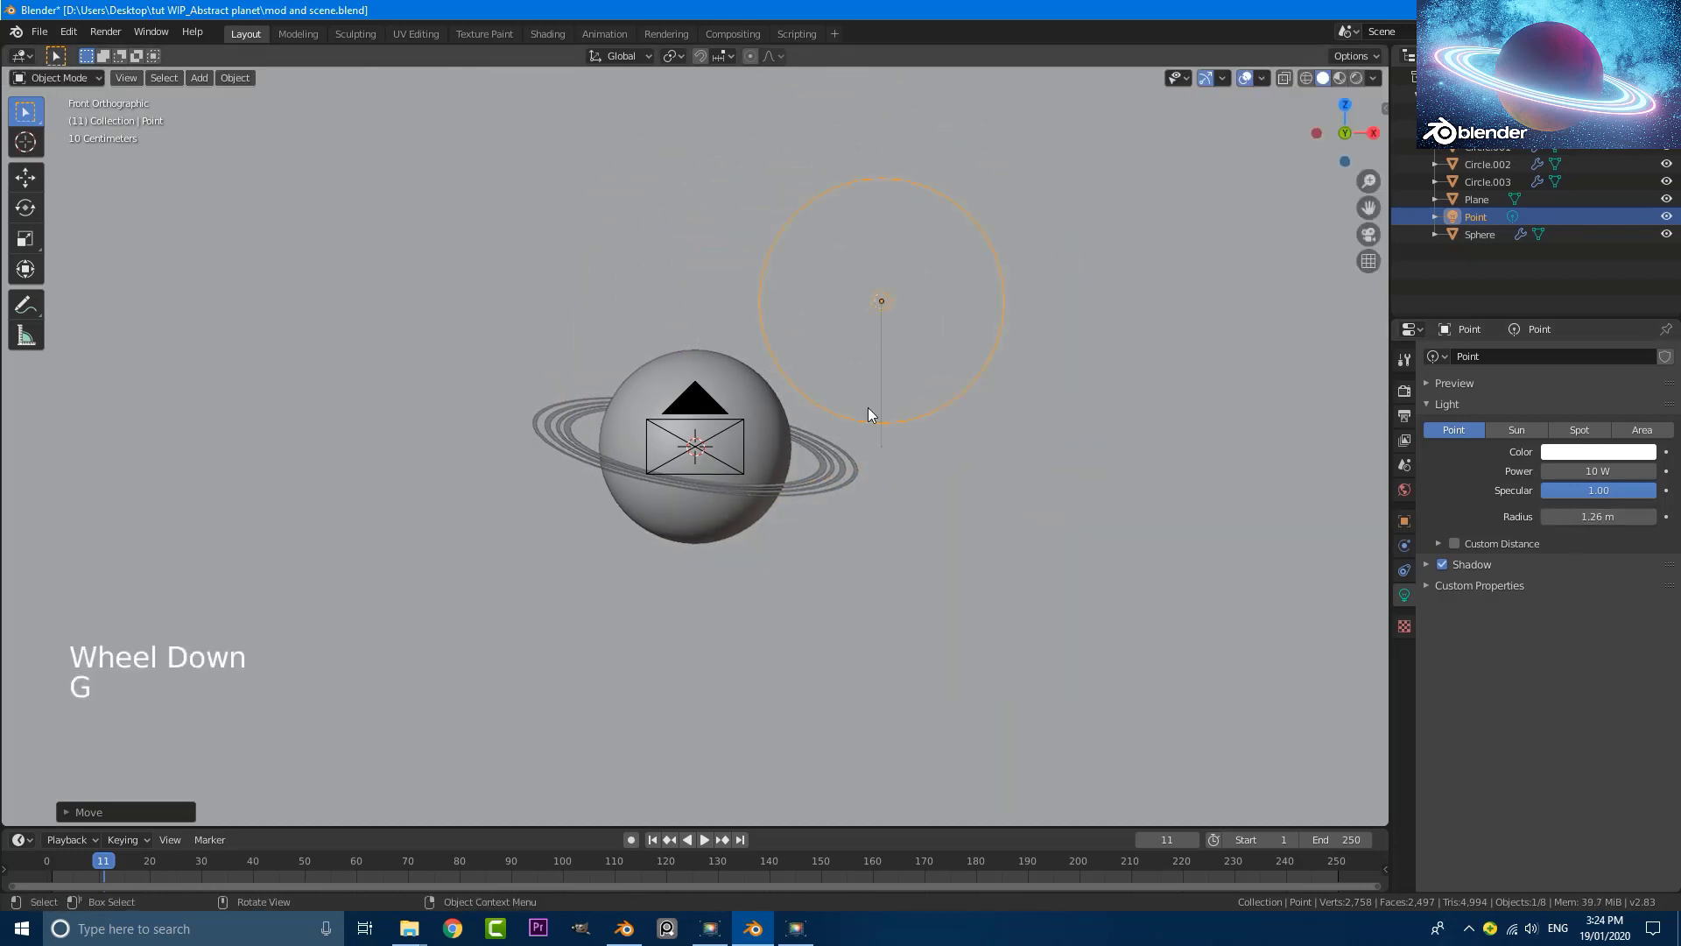
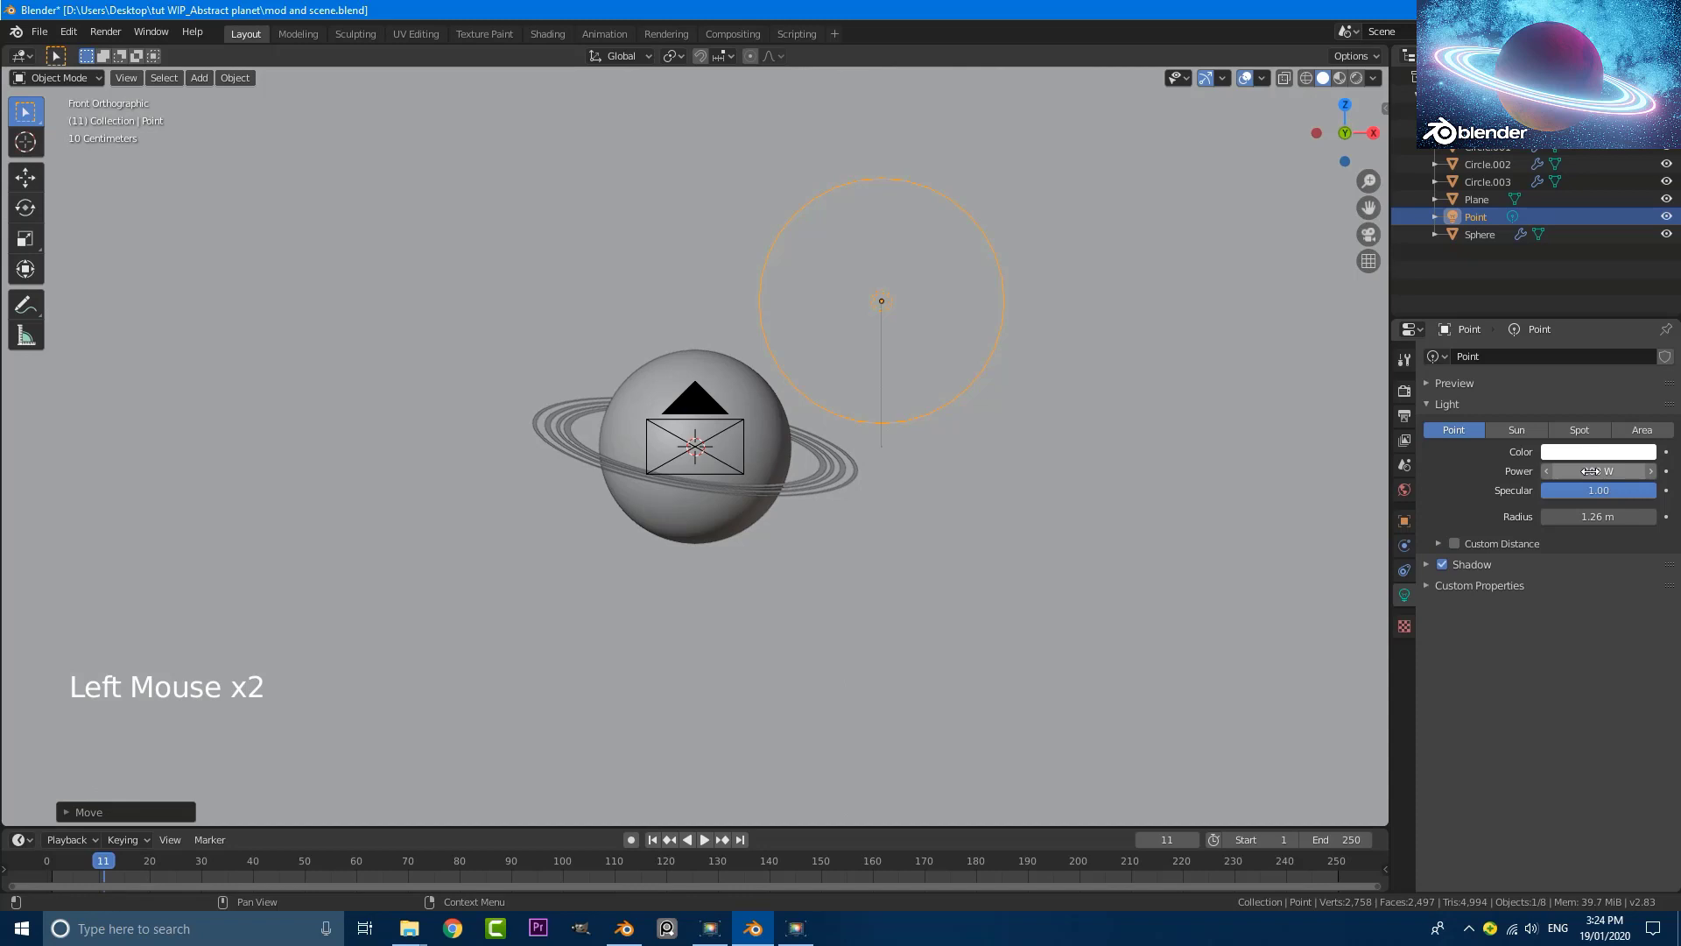
Set the light to purple at 200 W and duplicate it for a second light.
click(1601, 455)
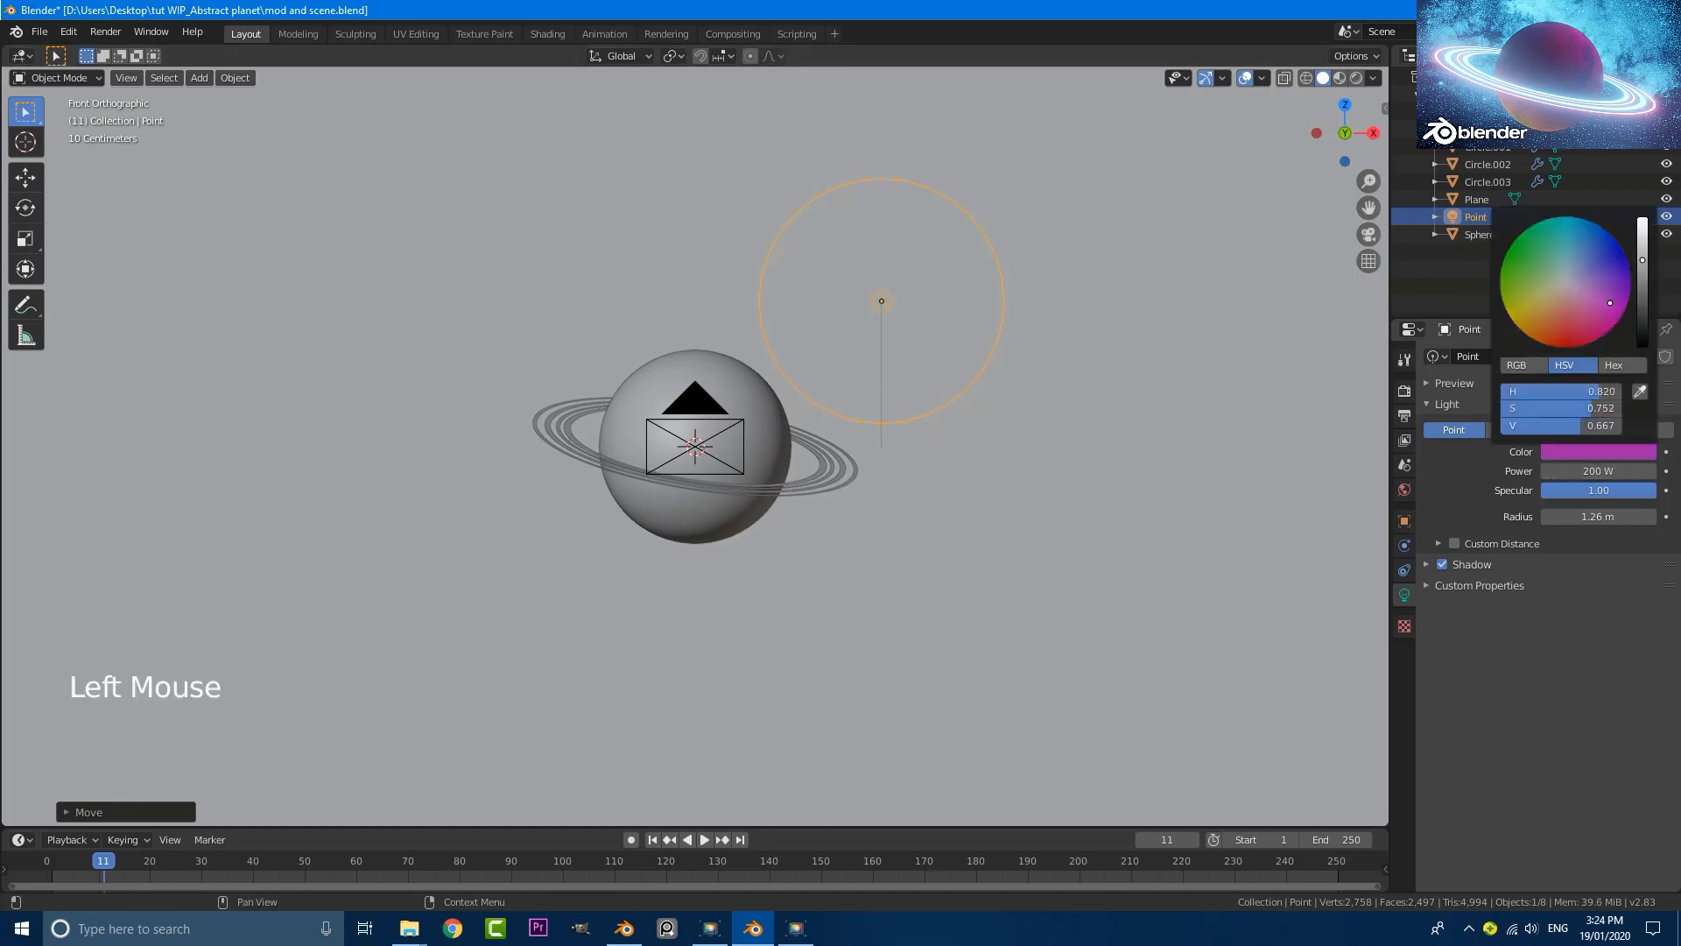
scroll(down, 3)
key(shift+d)
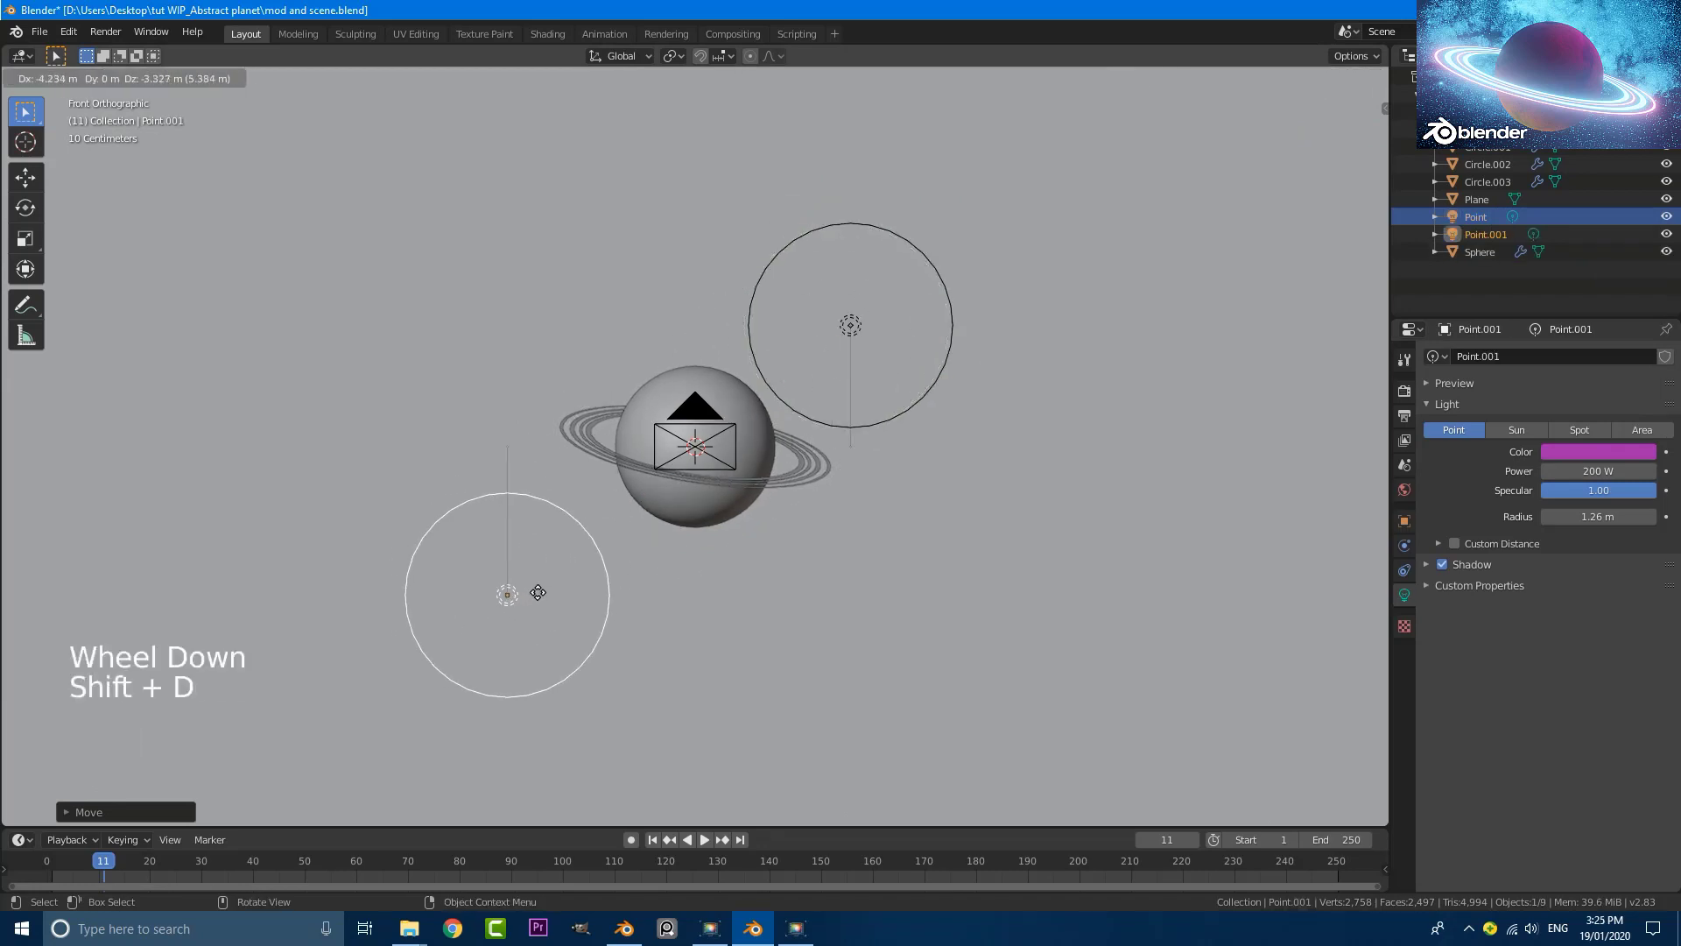
Drop the copied light below-left of the planet and view it through the camera in Rendered shading.
scroll(down, 3)
scroll(up, 3)
key(g)
key(KP_0)
key(z)
scroll(up, 3)
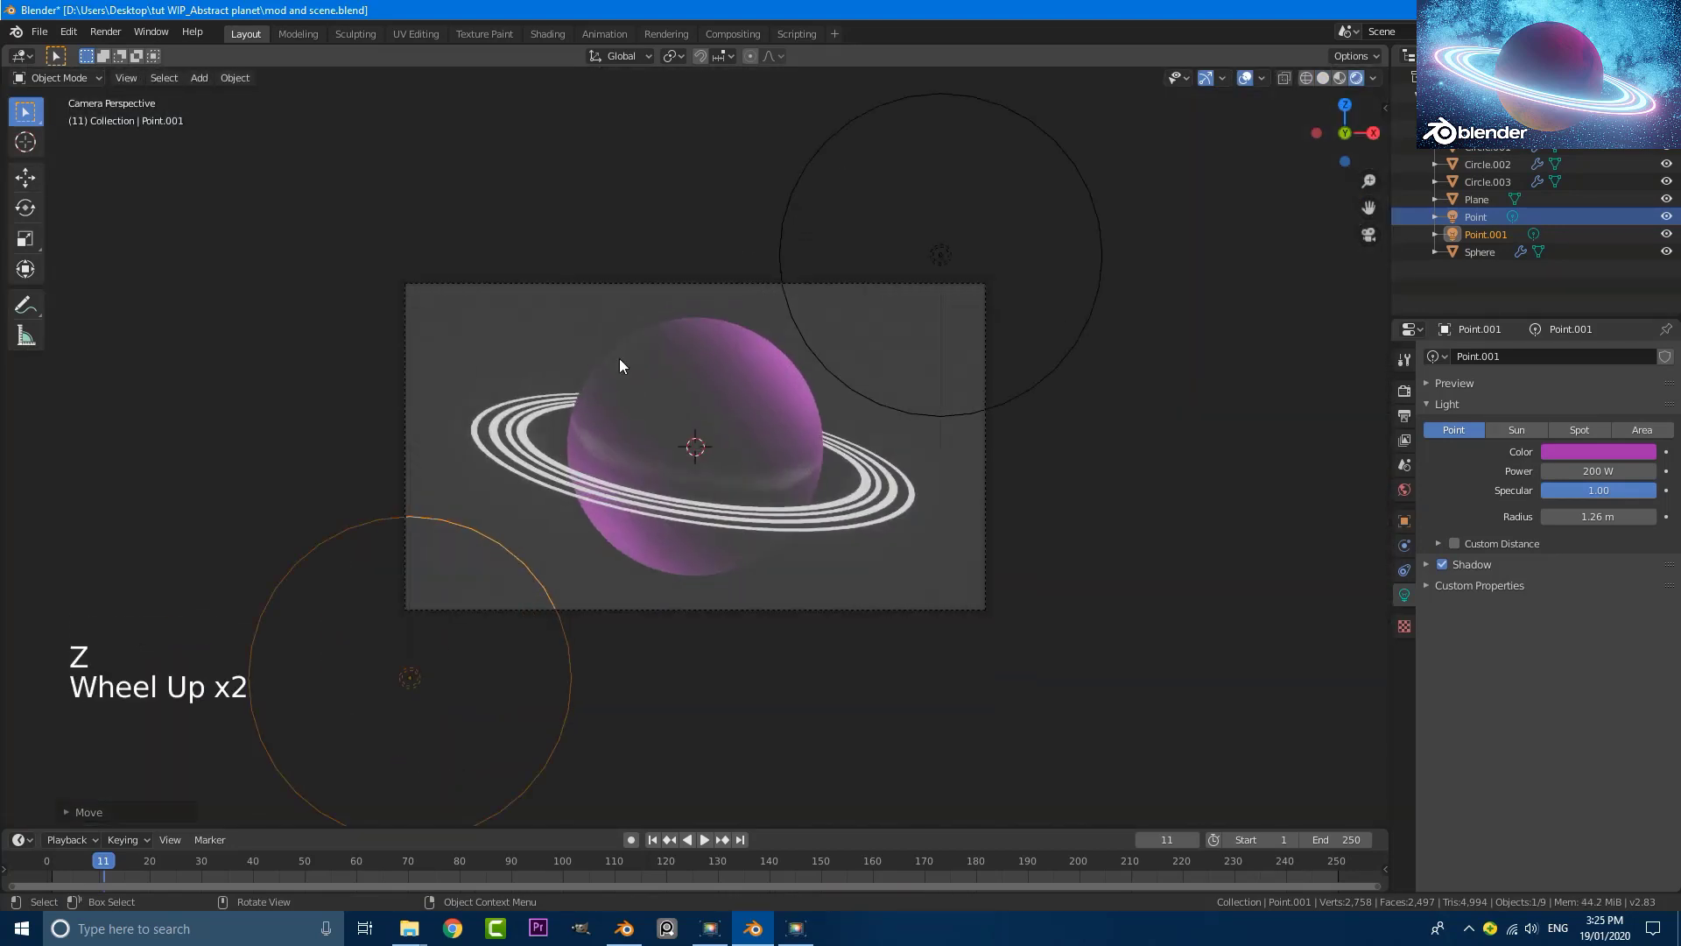
scroll(up, 3)
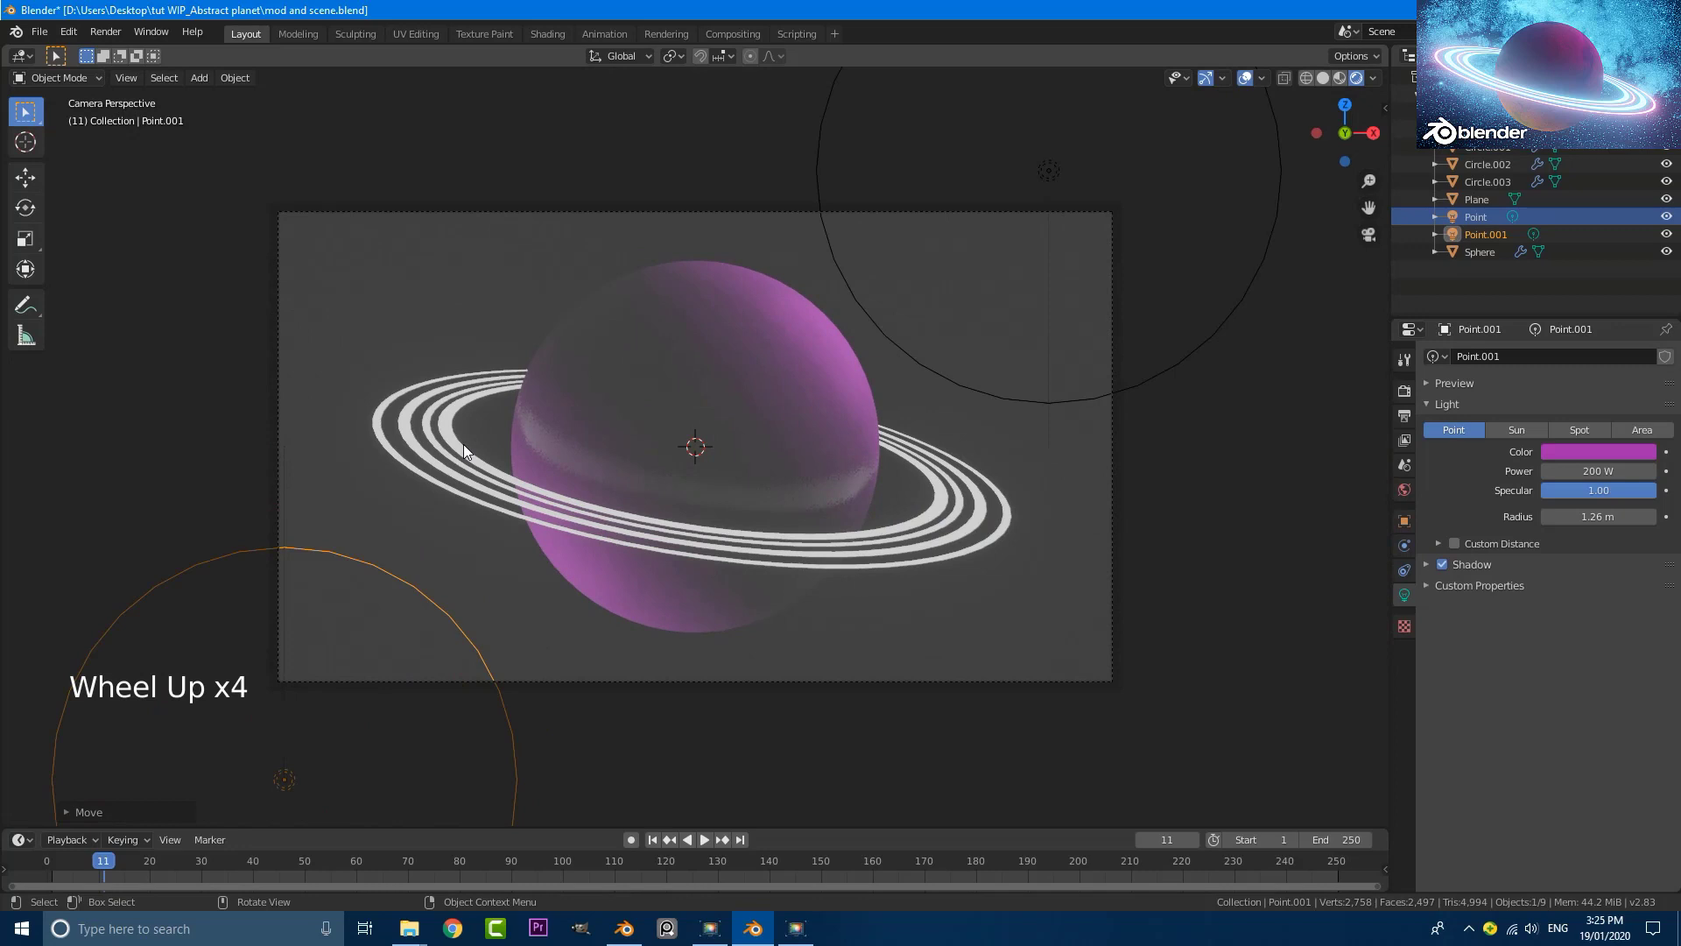
Give the inner ring's material a blue emission colour.
click(461, 441)
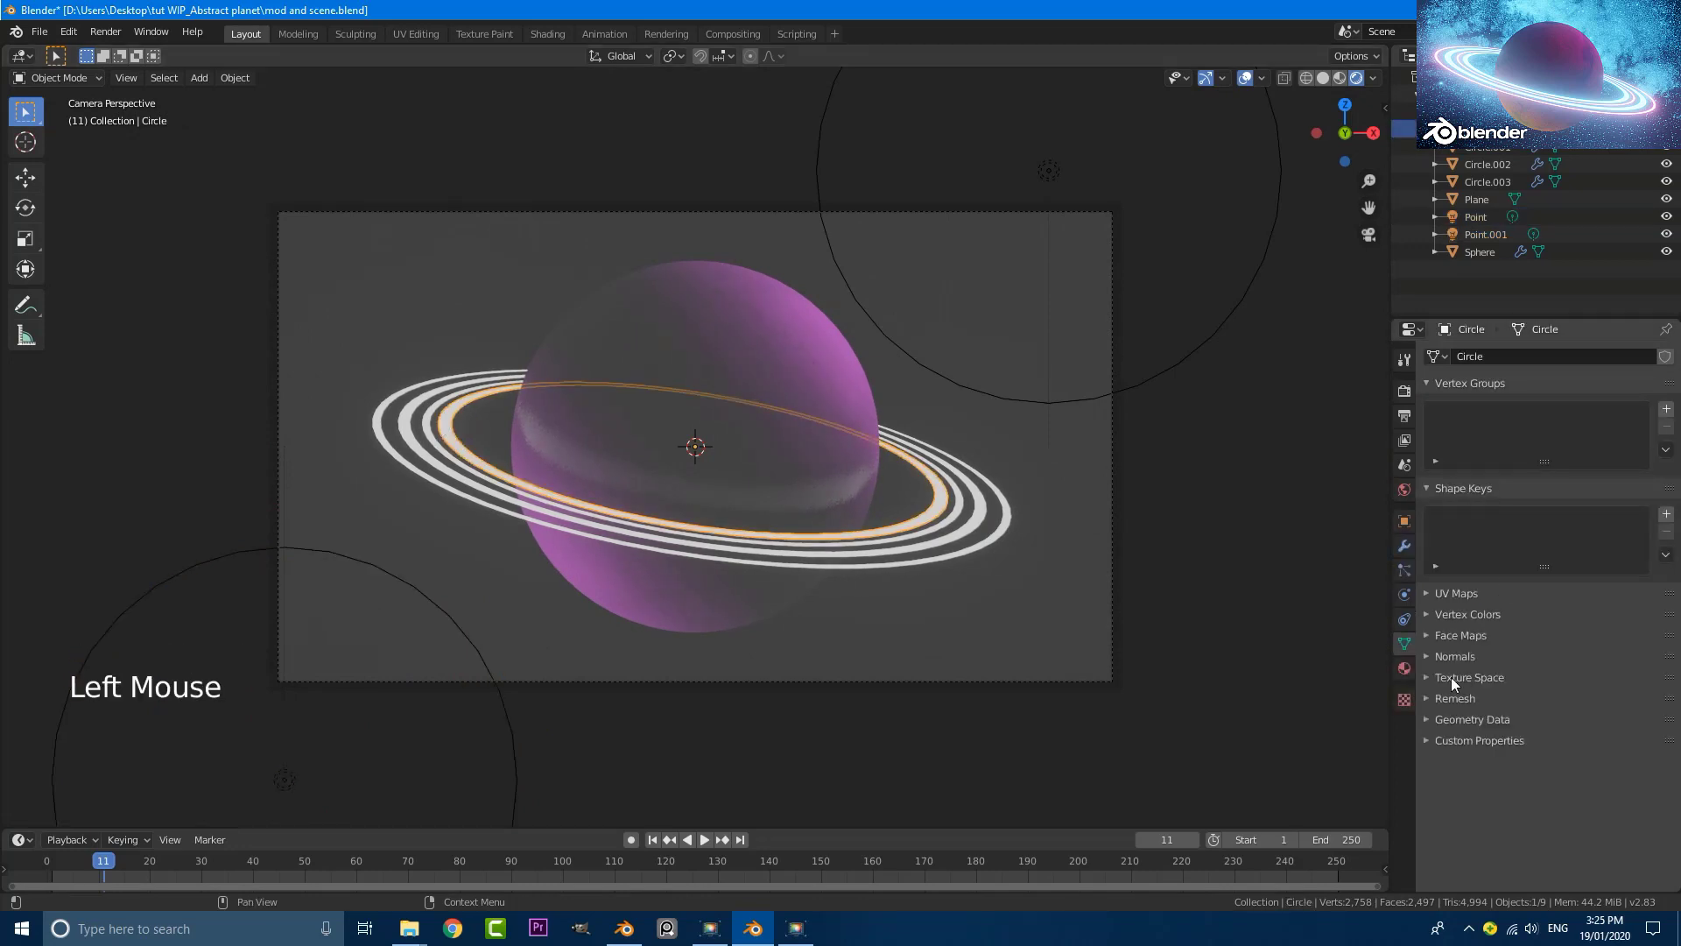
click(1411, 674)
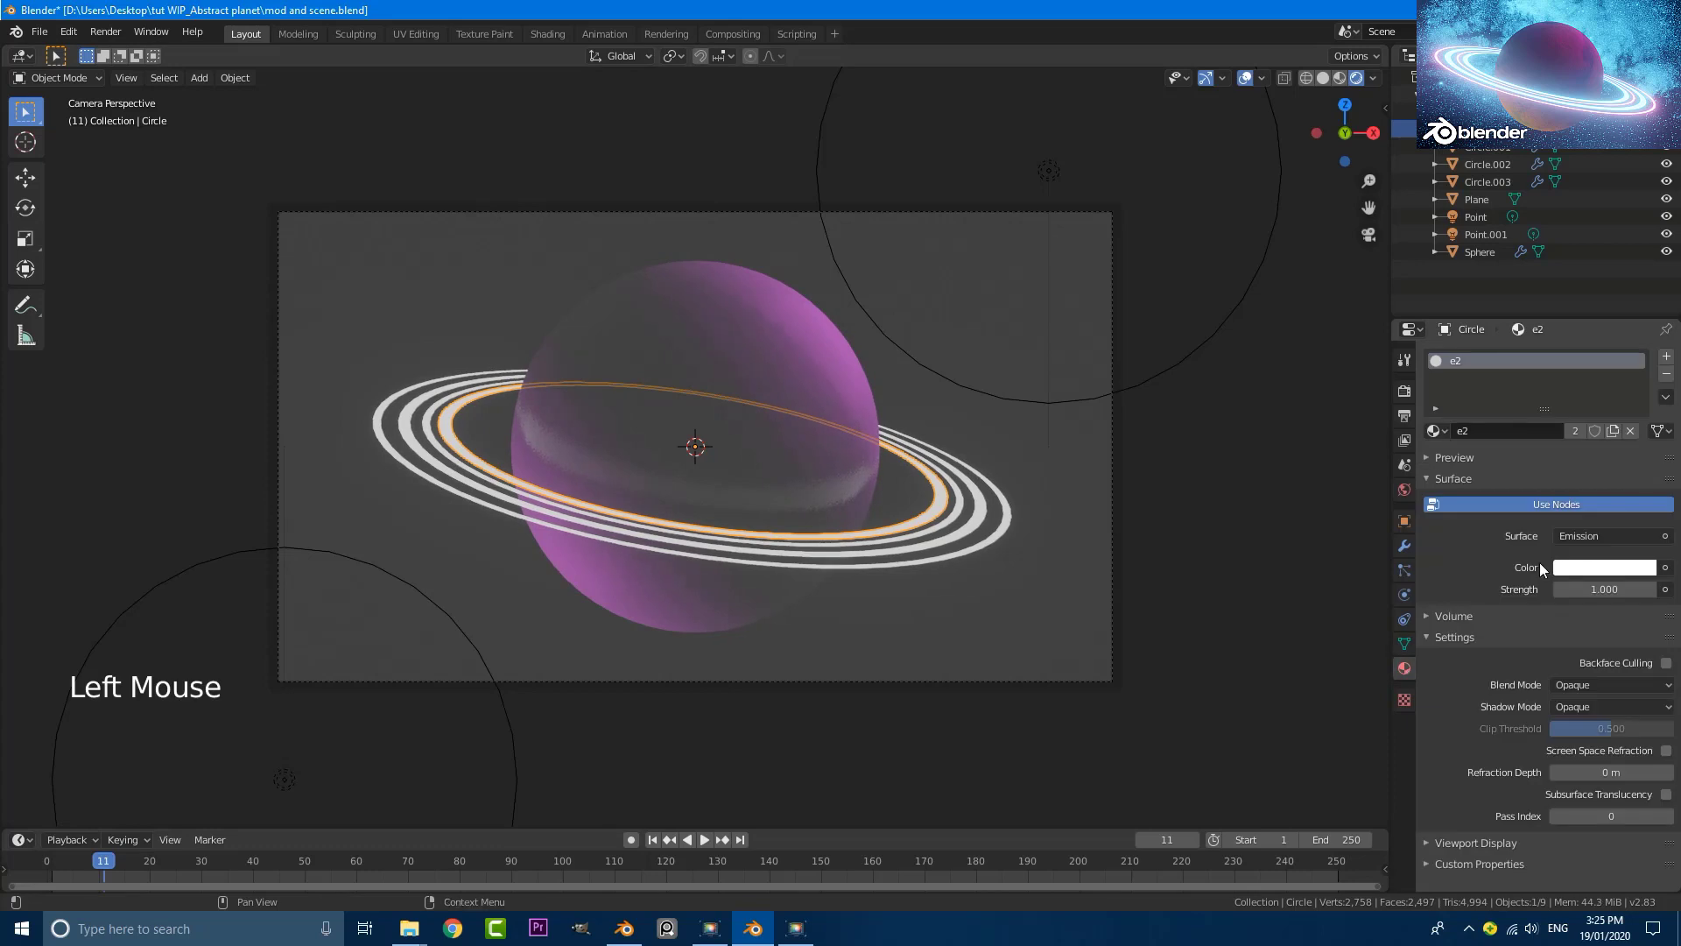
click(1583, 572)
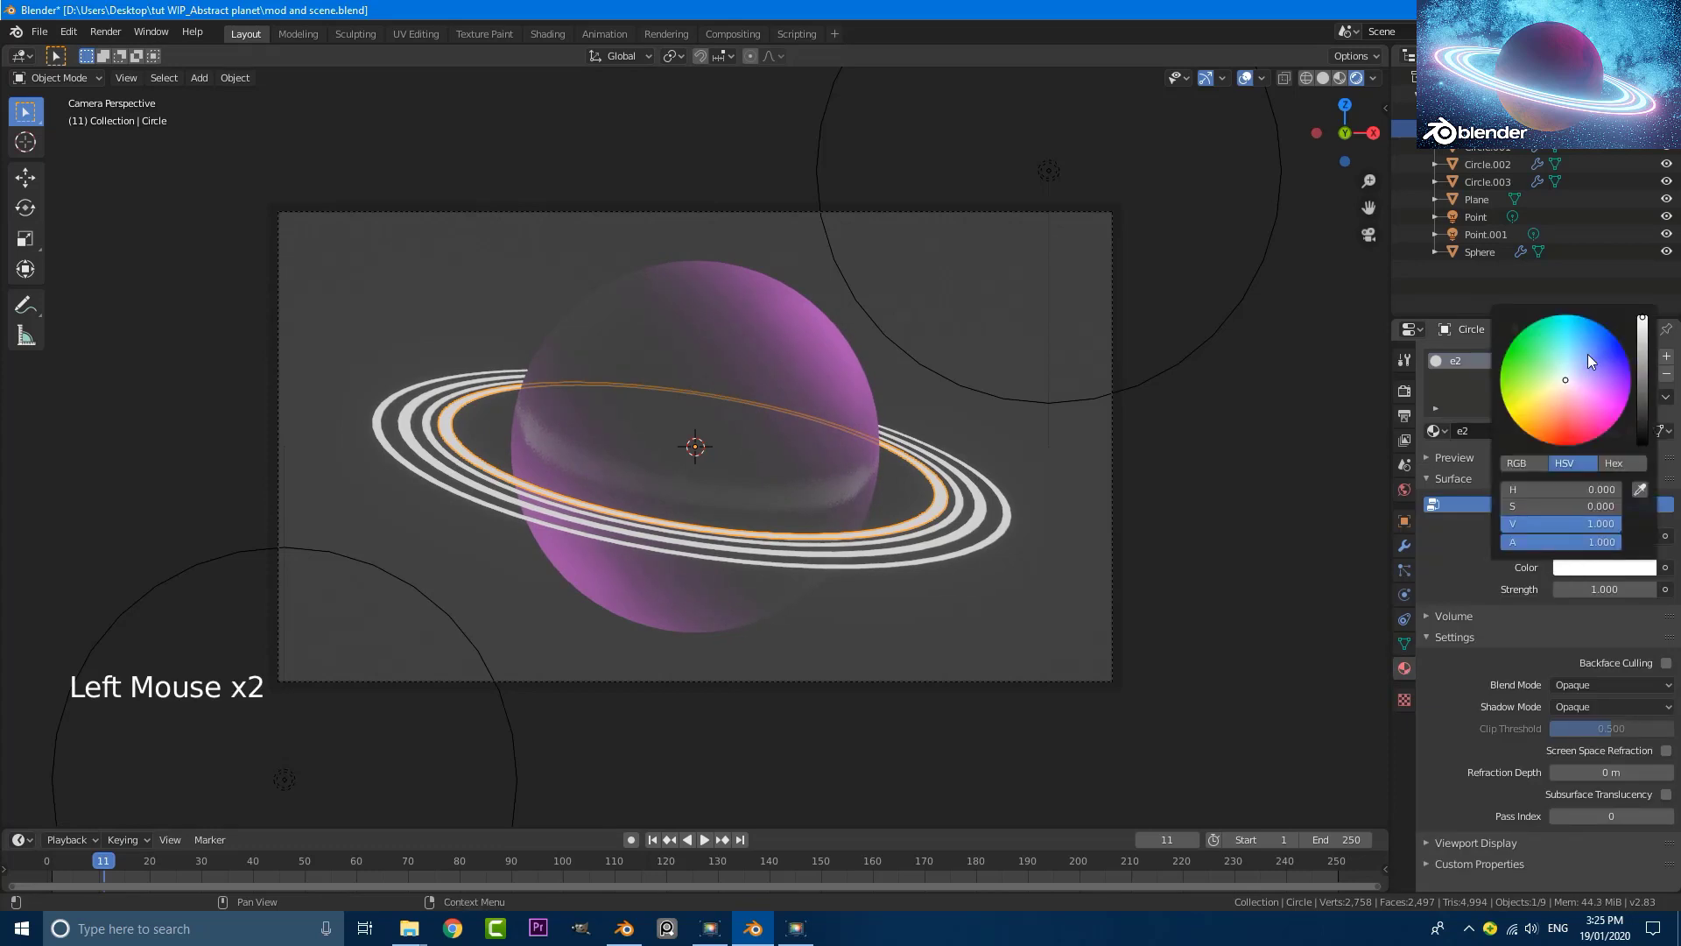
click(1590, 340)
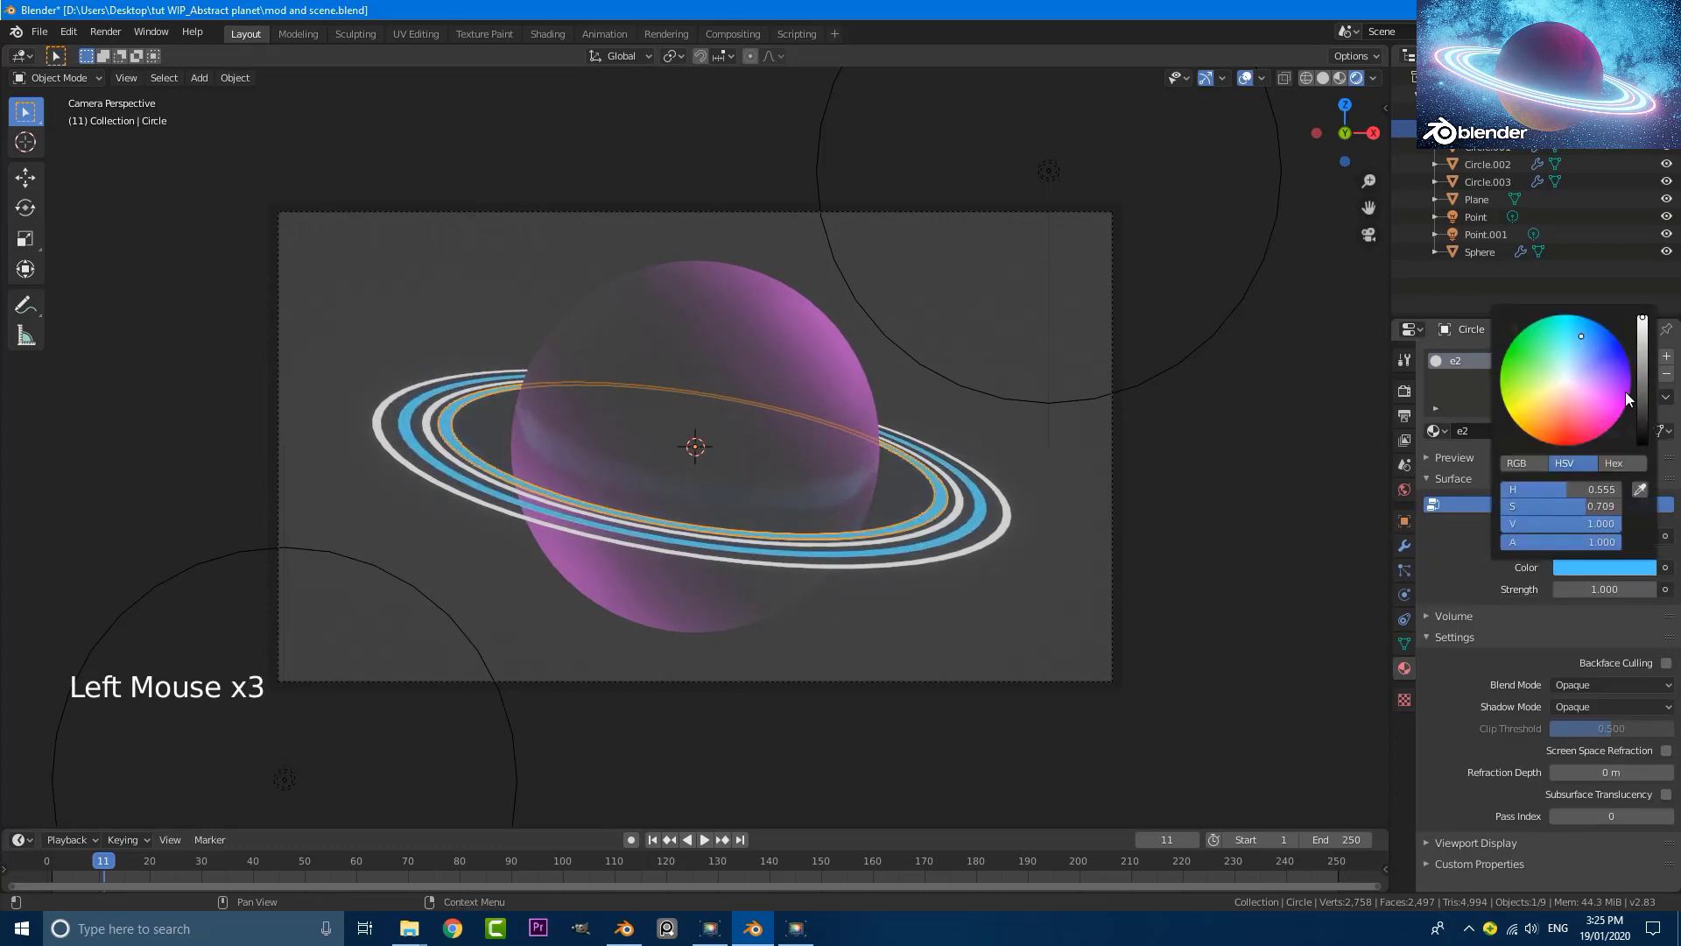
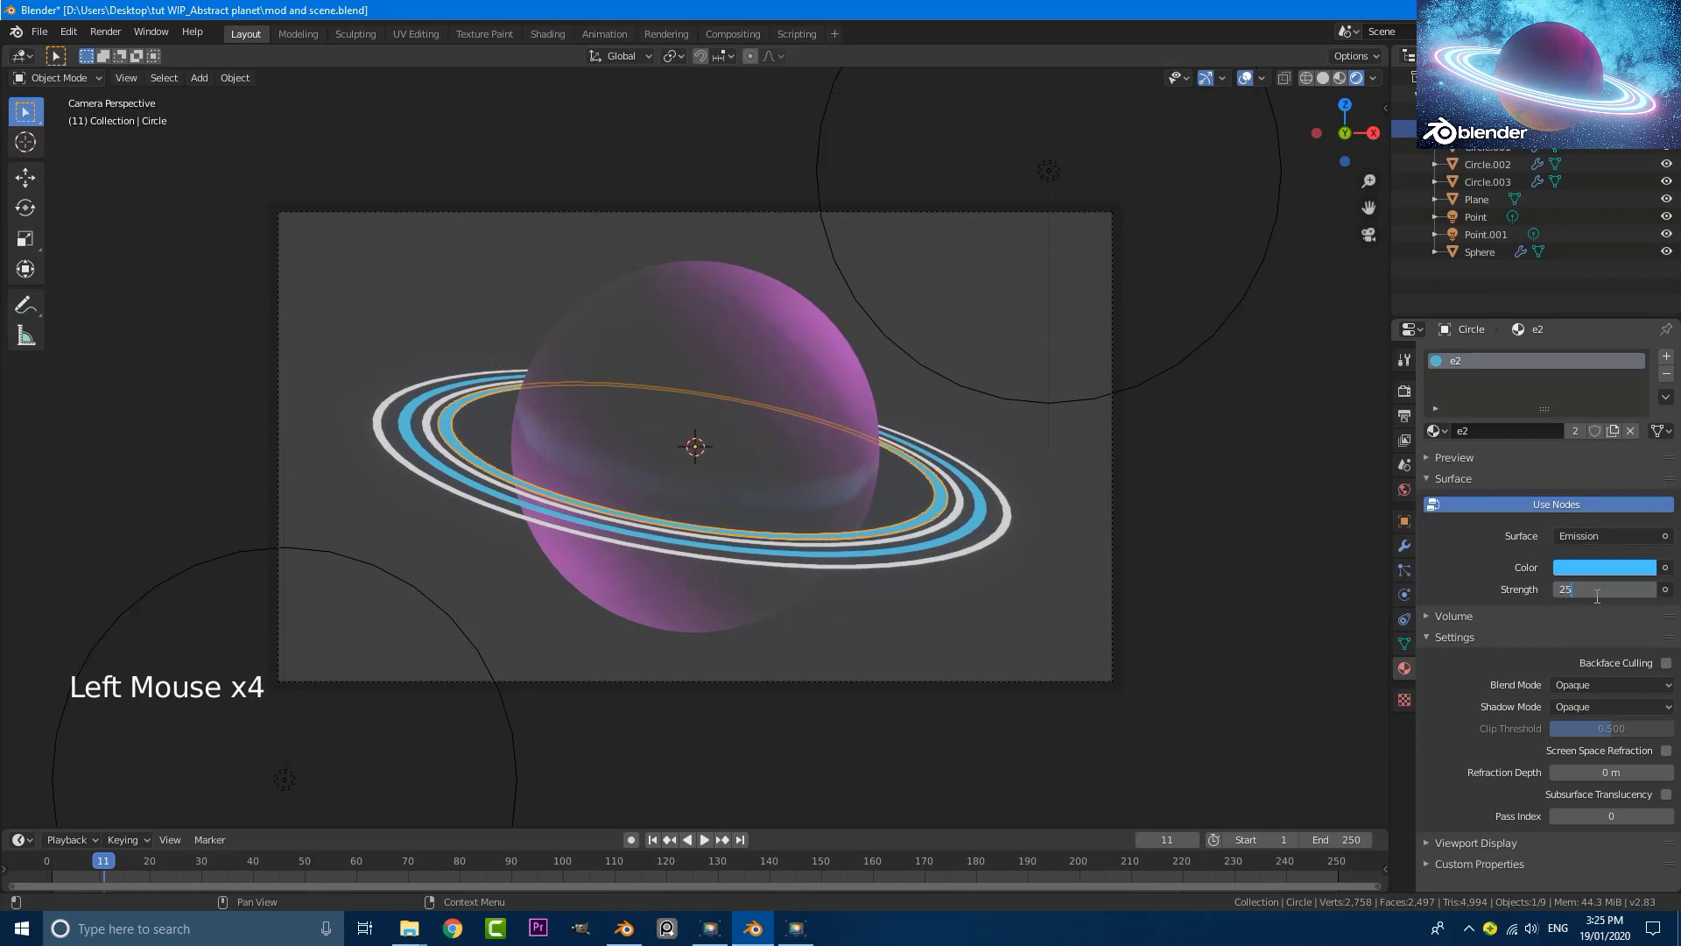
Give the next ring a pink emission at strength 25.
click(961, 514)
click(1610, 577)
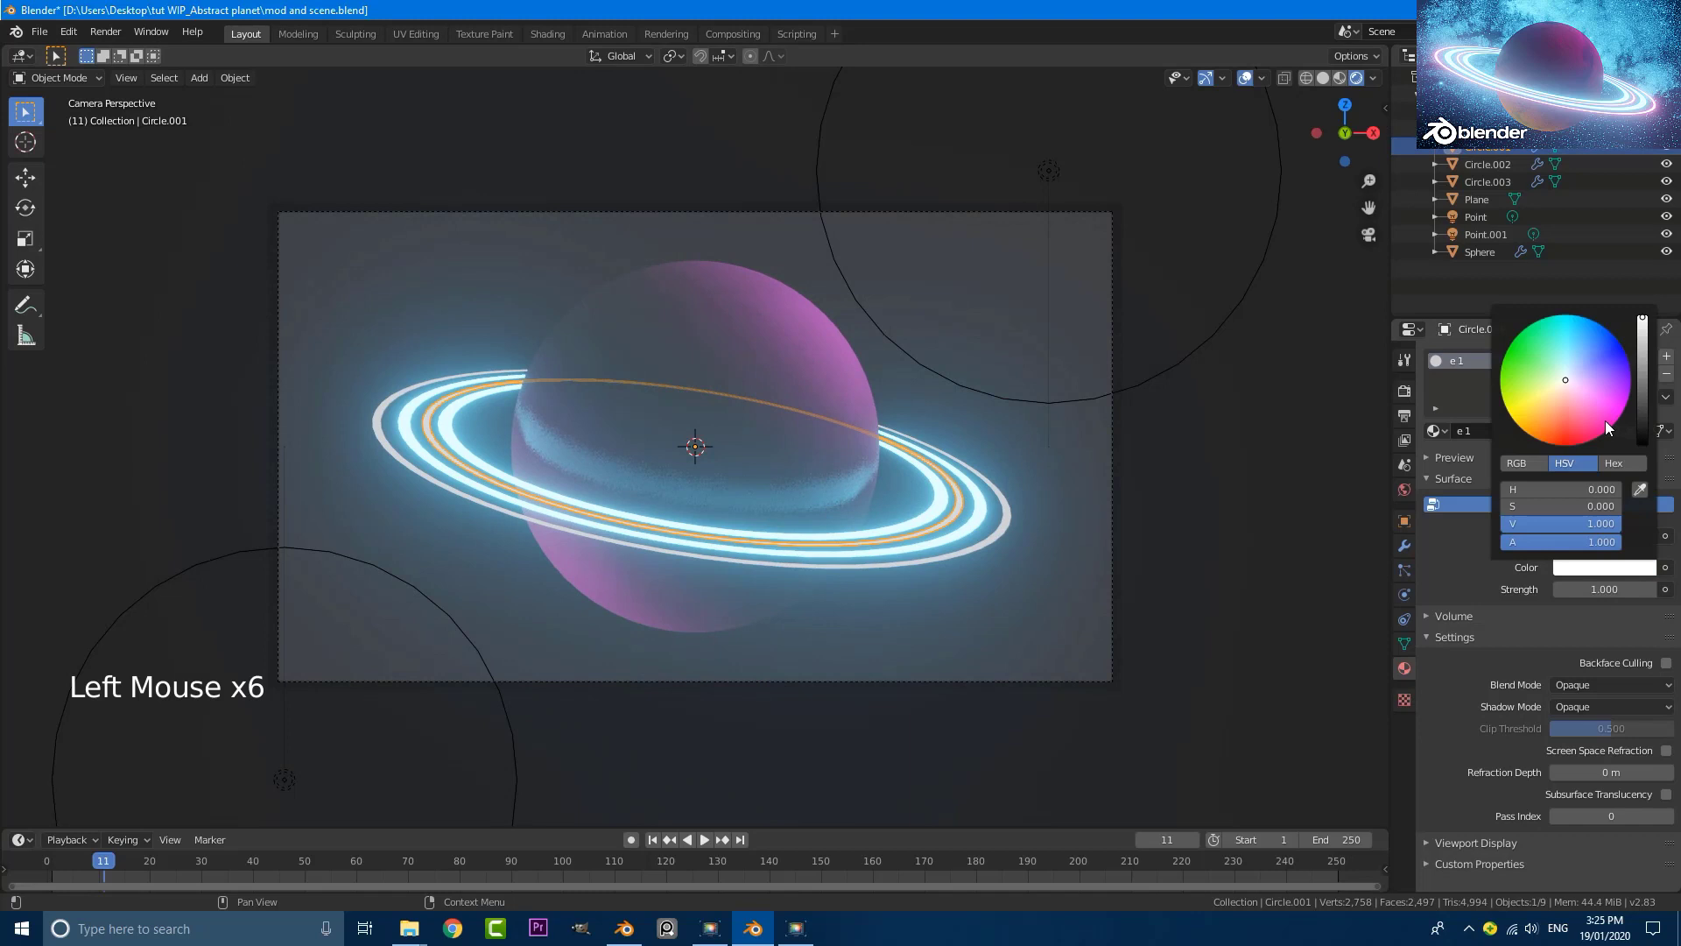
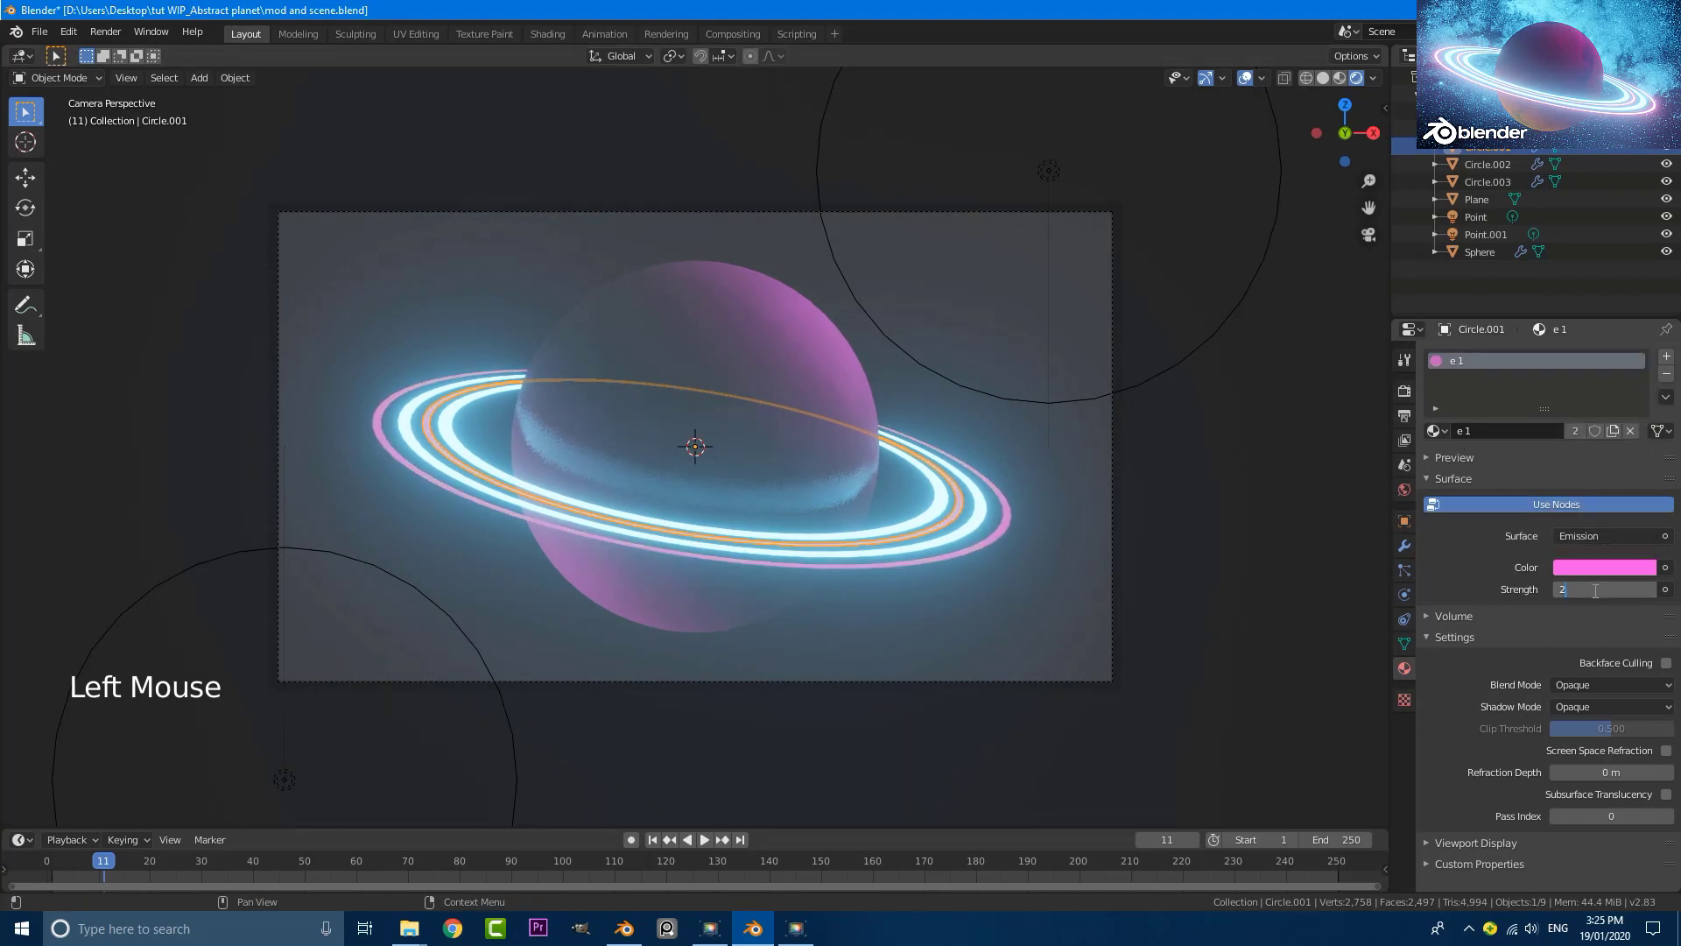
key(alt+a)
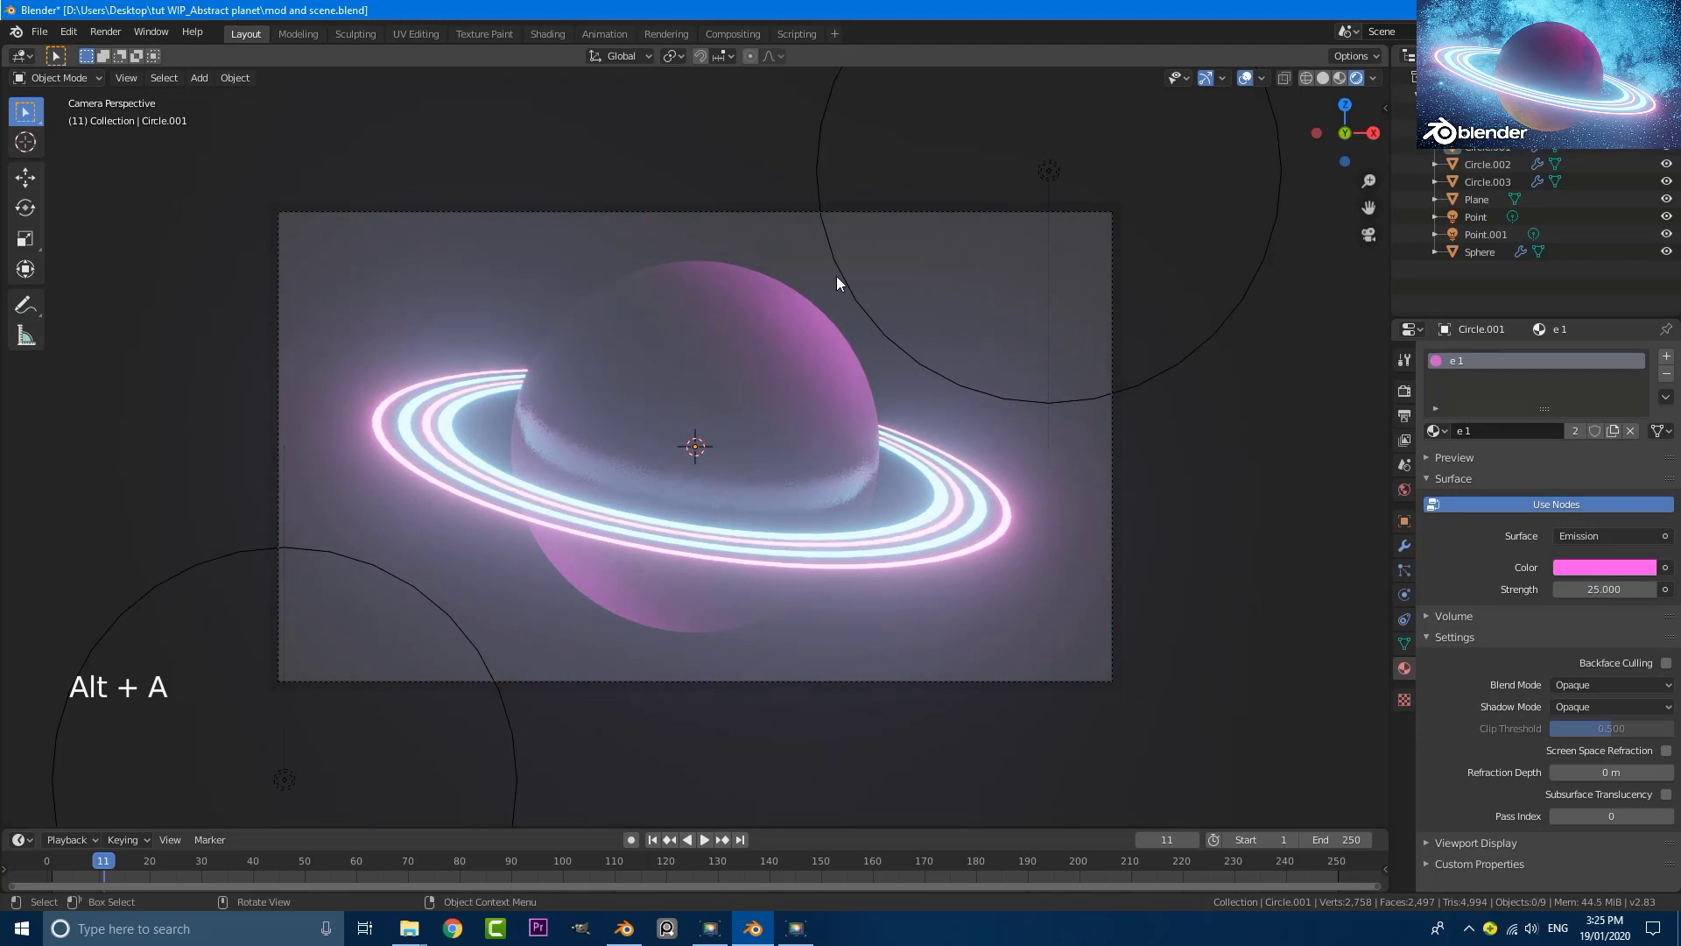
scroll(down, 3)
scroll(up, 3)
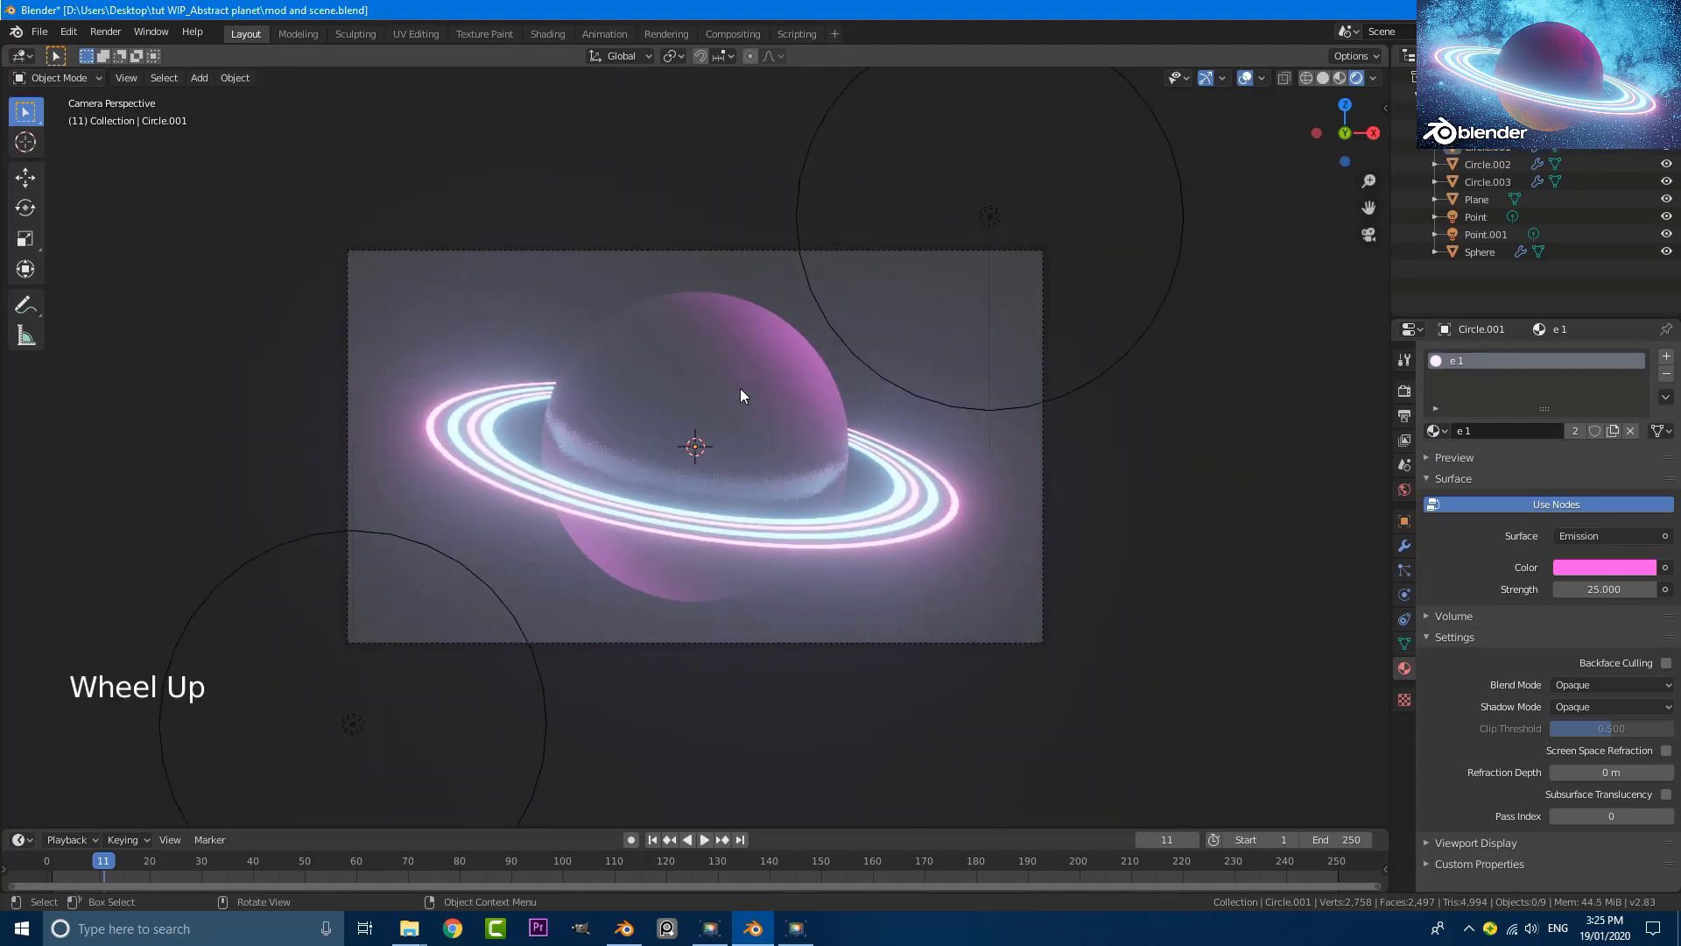